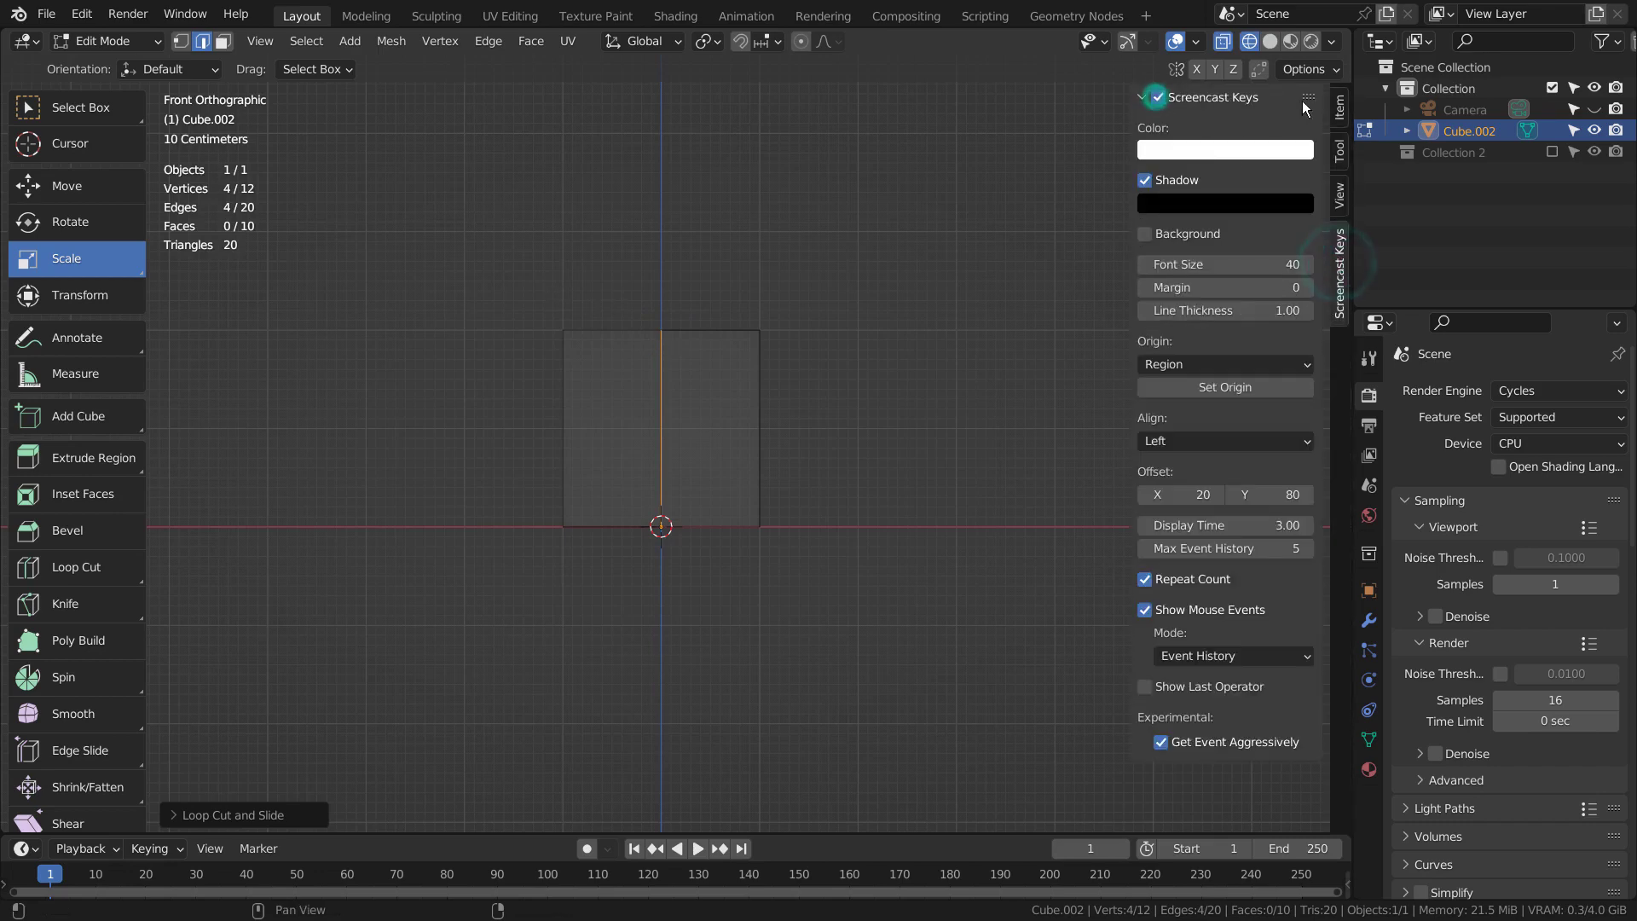
Delete the left half of the cube and raise its top edge along Z into a roof peak.
{"action": "key", "text": "n"}
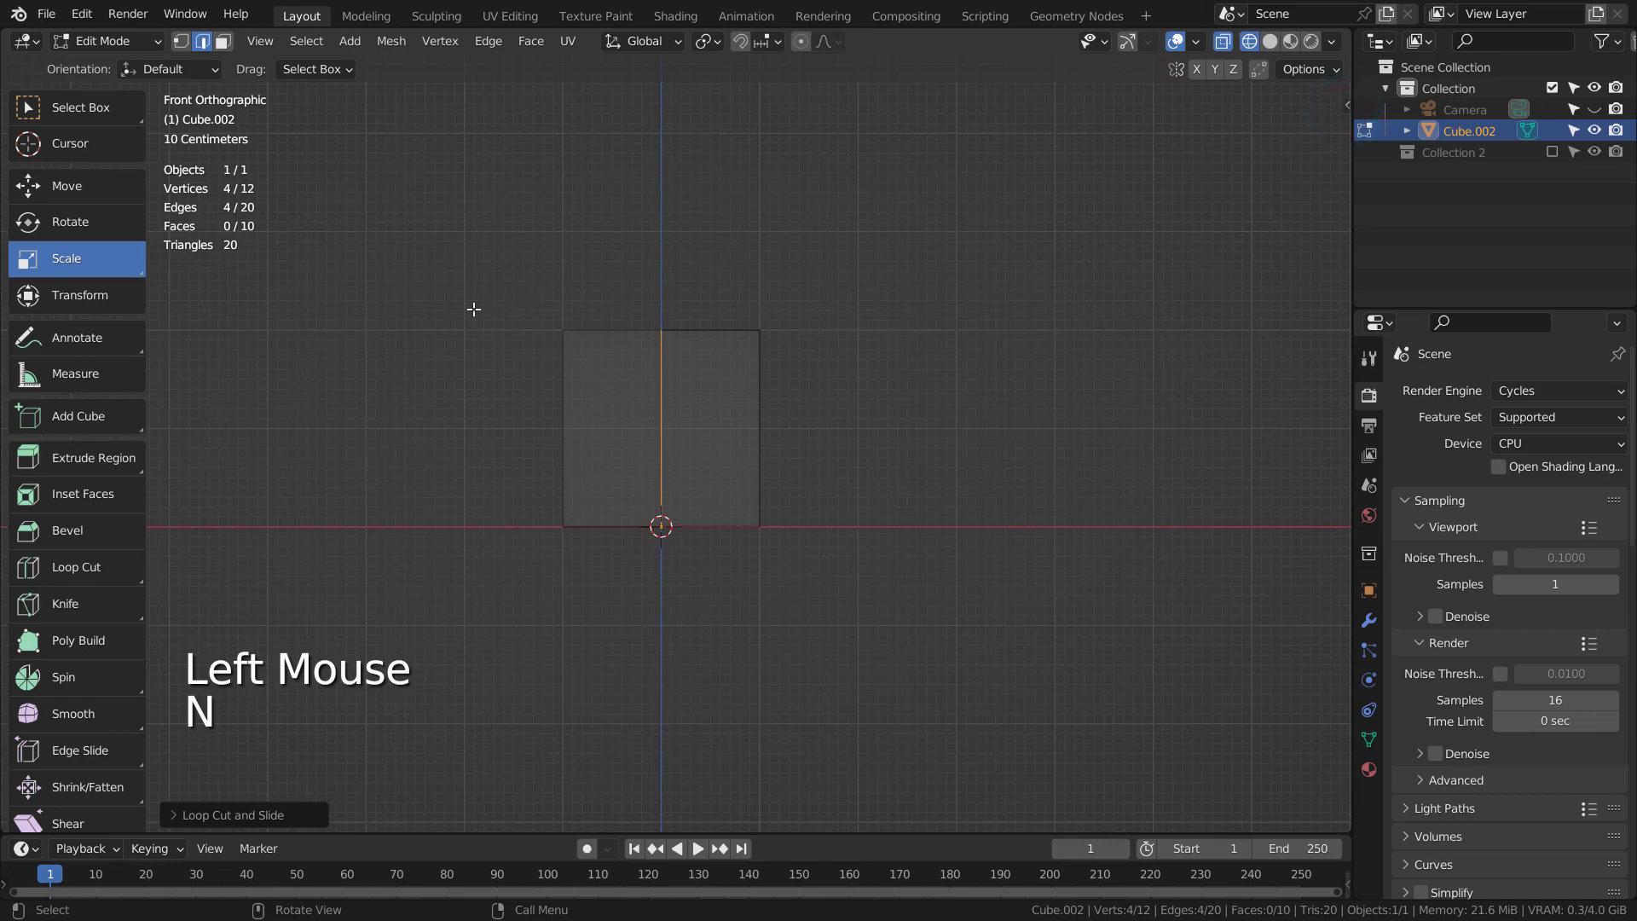
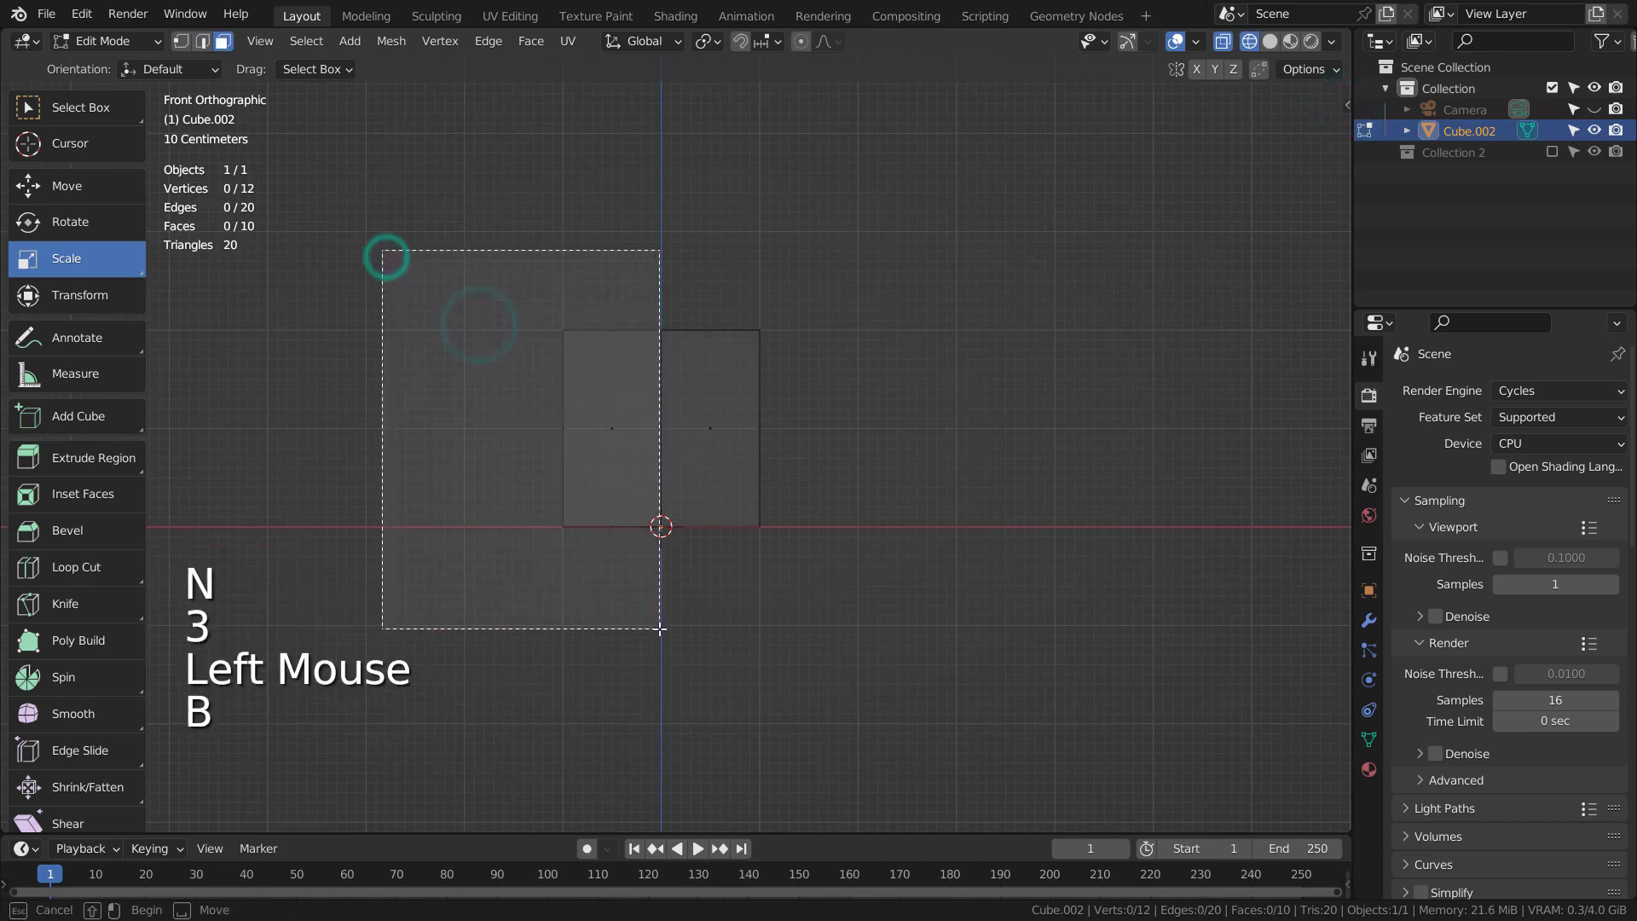
{"action": "key", "text": "x"}
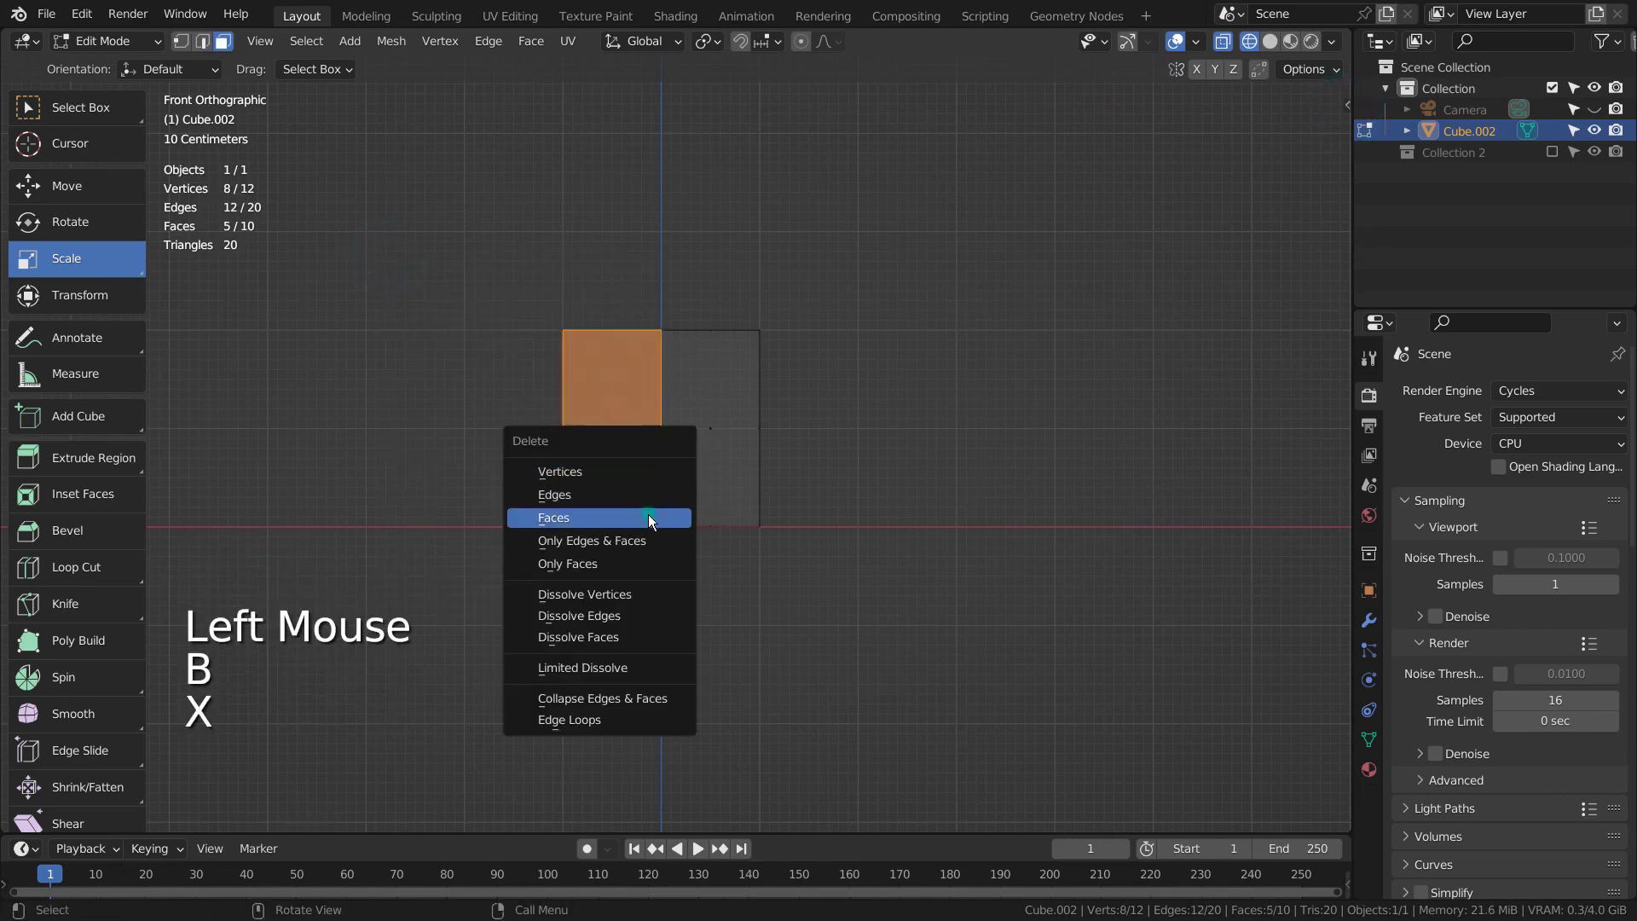
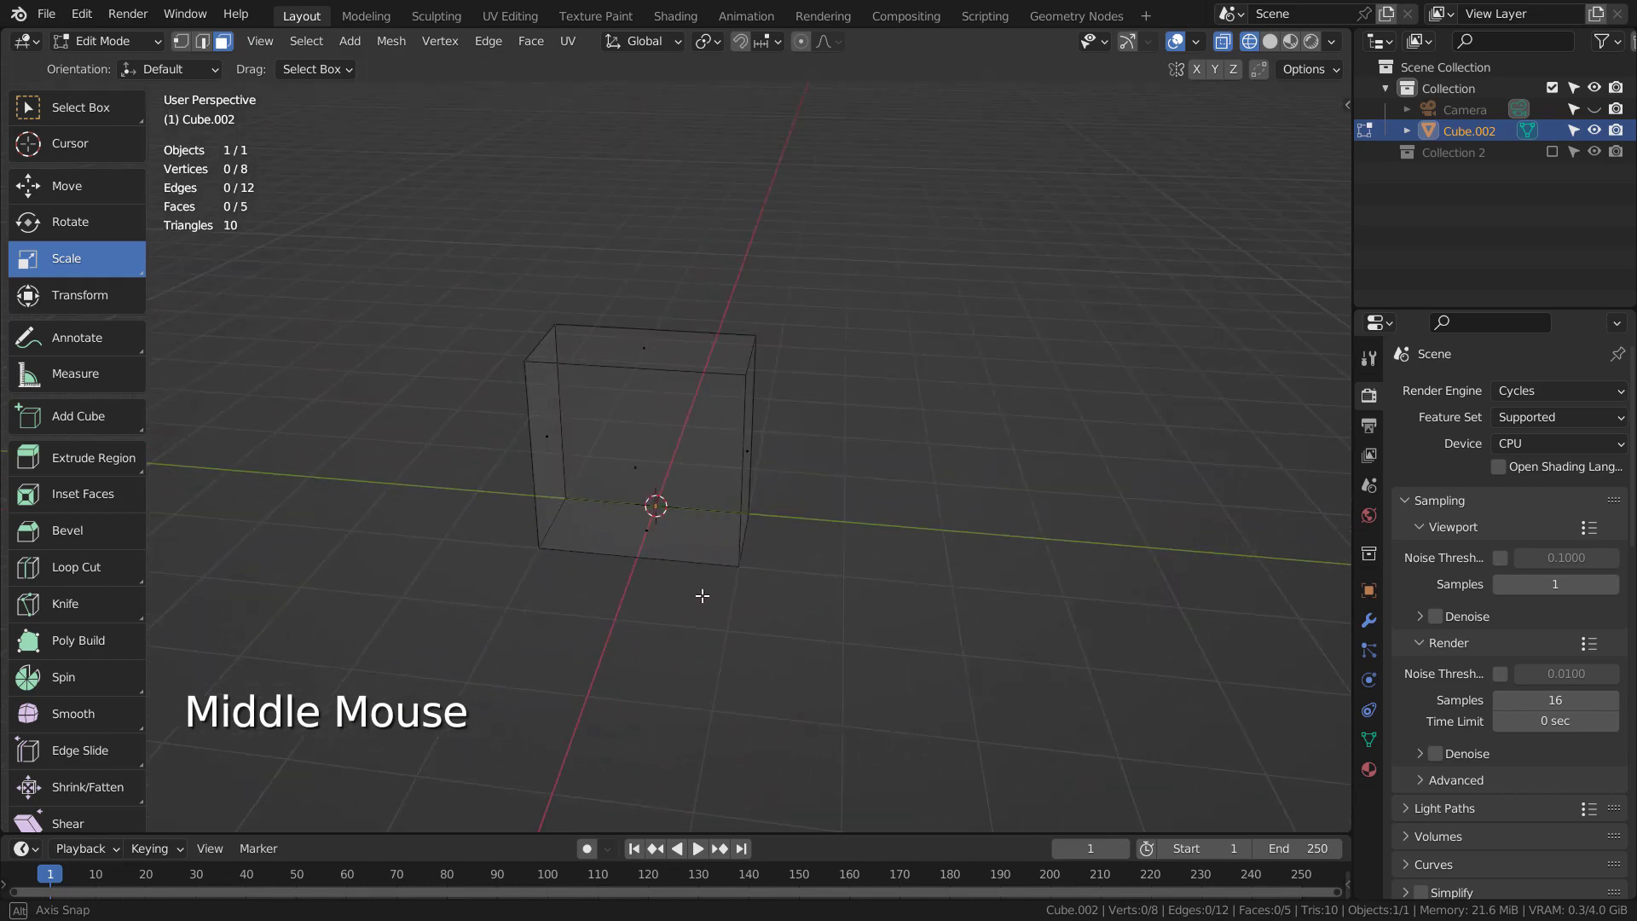
{"action": "key", "text": "2"}
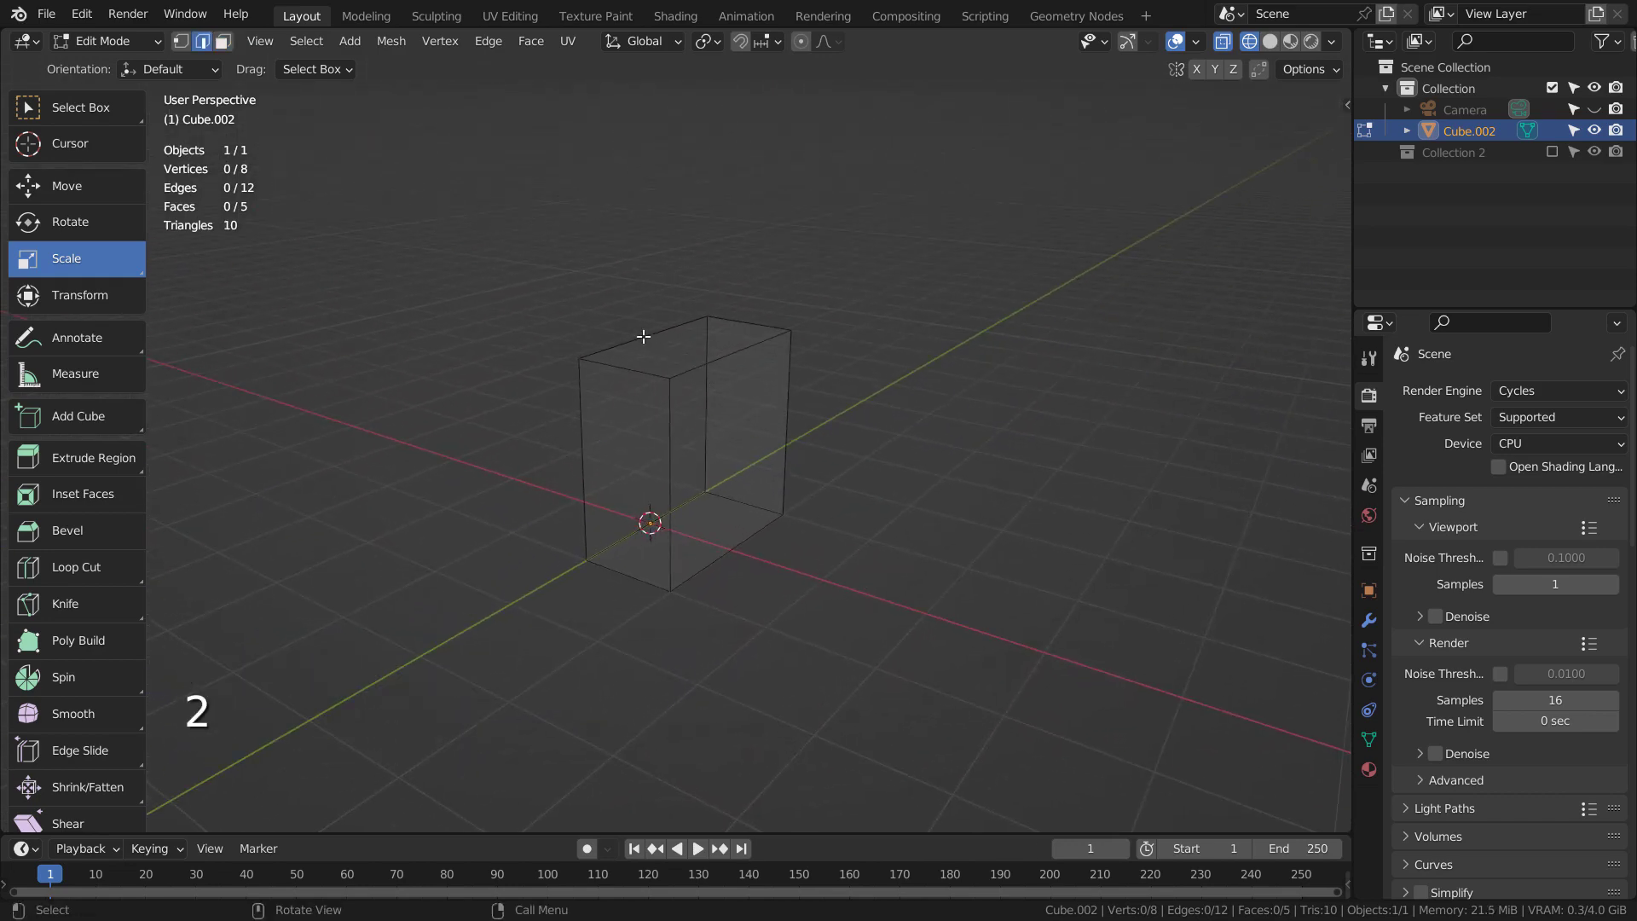
{"action": "left_click", "coordinate": [644, 330]}
{"action": "key", "text": "g"}
{"action": "key", "text": "z"}
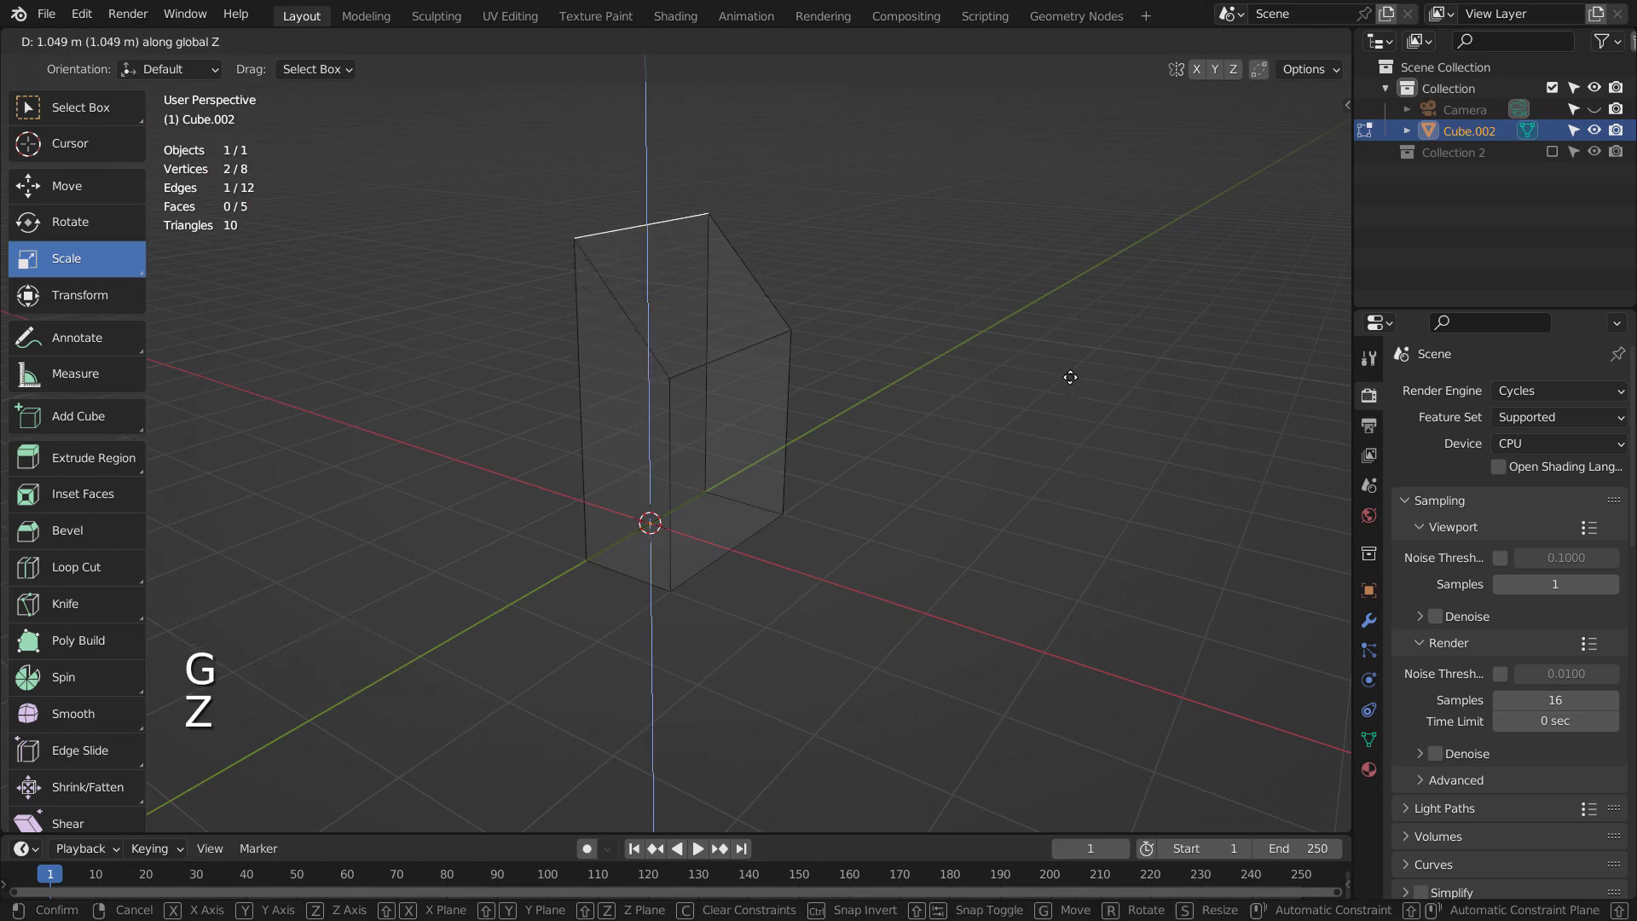
{"action": "left_click", "coordinate": [1071, 379]}
{"action": "middle_click", "coordinate": [863, 561]}
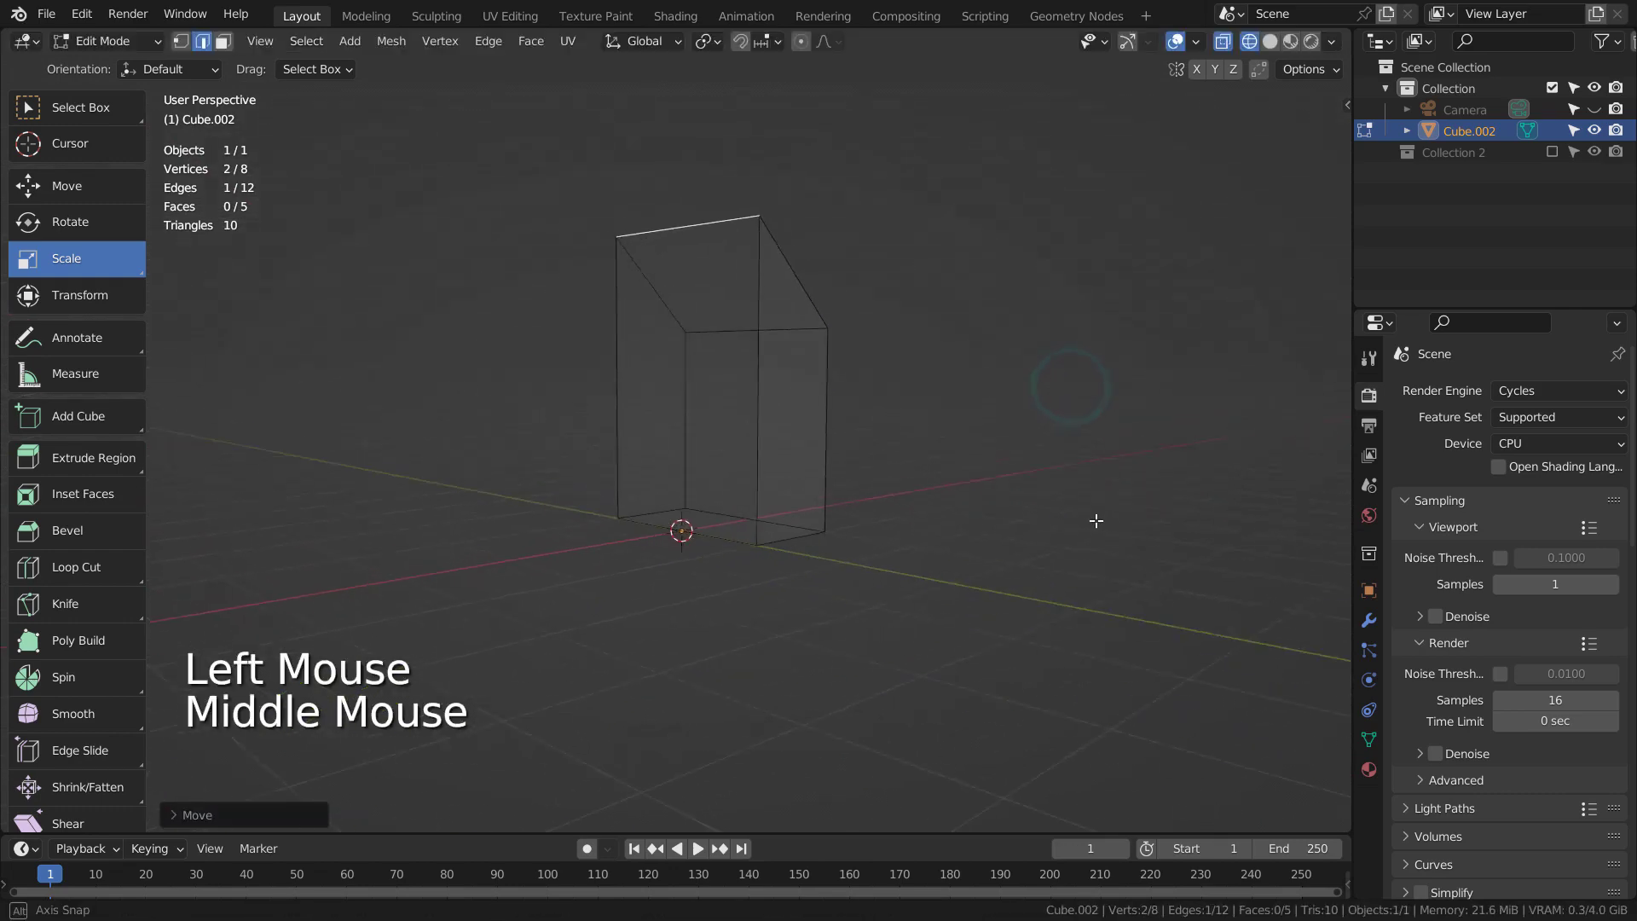
Add a Mirror modifier on X so the half becomes a full house shape.
{"action": "key", "text": "Tab"}
{"action": "left_click", "coordinate": [1367, 620]}
{"action": "left_click", "coordinate": [1521, 390]}
{"action": "middle_click", "coordinate": [859, 580]}
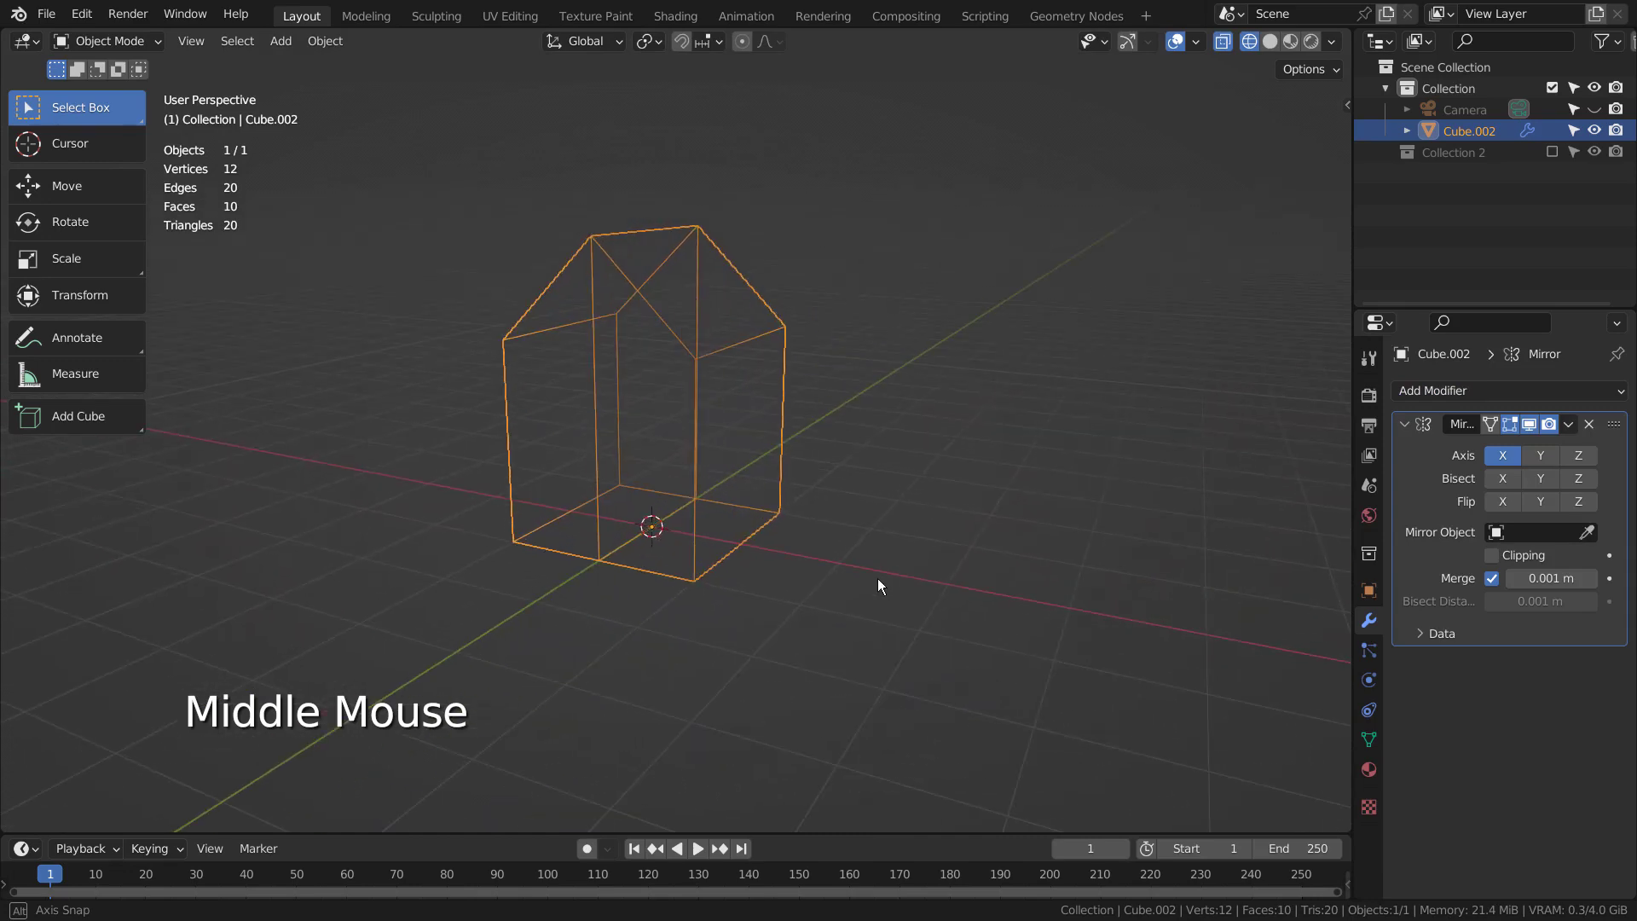
Adjust the house top along Z and scale the whole house shorter in height.
{"action": "key", "text": "Tab"}
{"action": "key", "text": "g"}
{"action": "key", "text": "z"}
{"action": "left_click", "coordinate": [1016, 453]}
{"action": "key", "text": "Tab"}
{"action": "key", "text": "s"}
{"action": "key", "text": "z"}
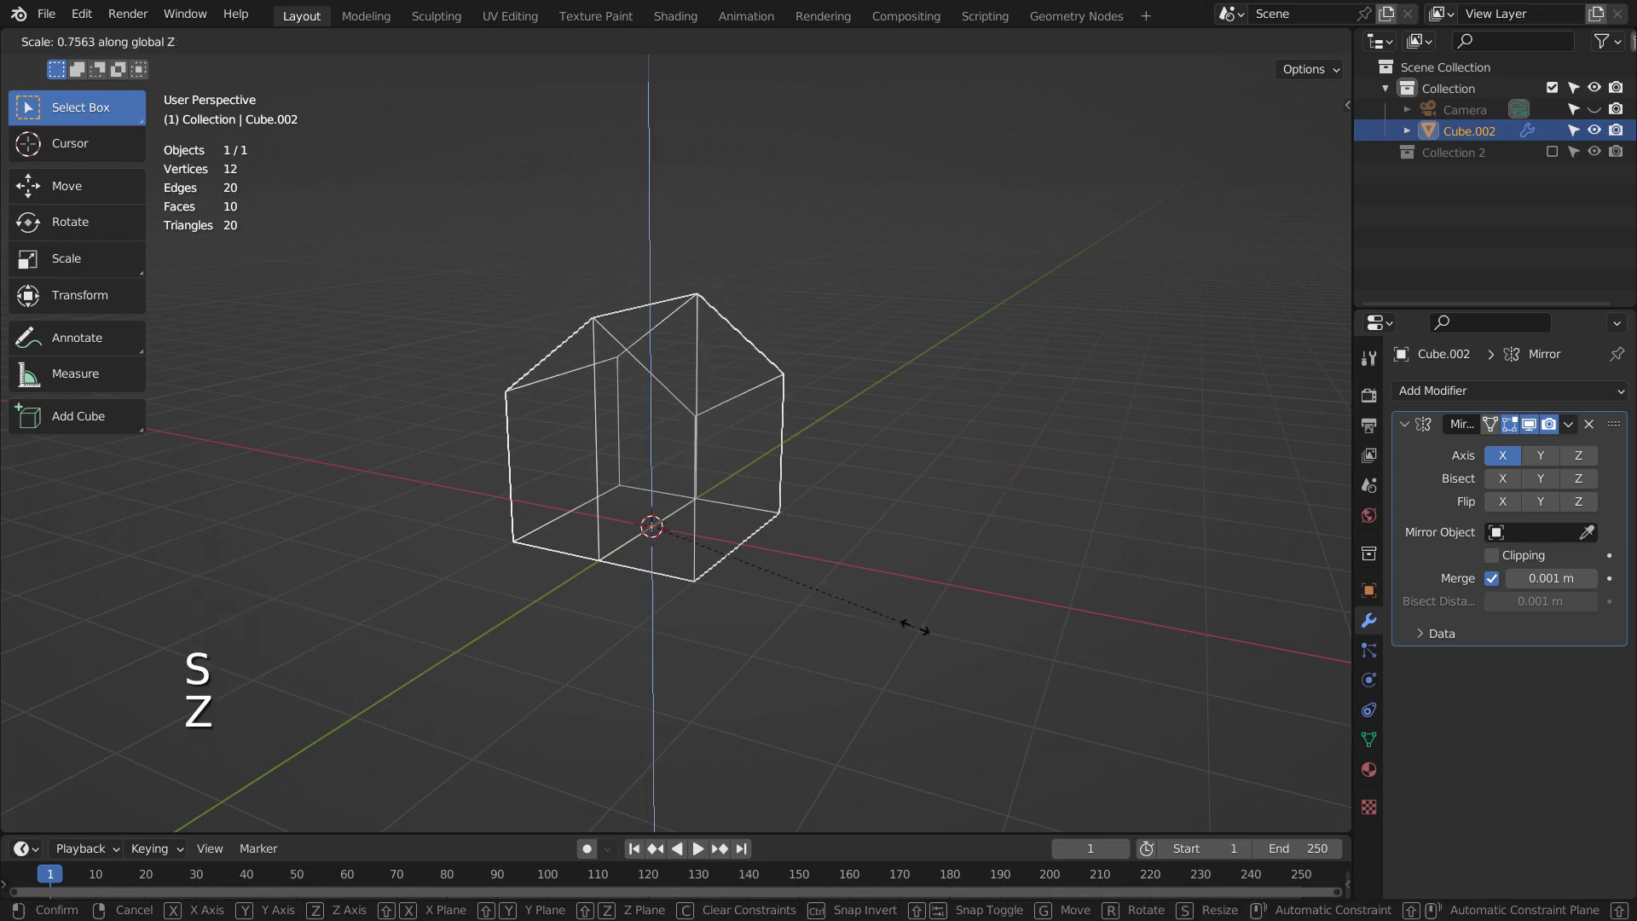
{"action": "left_click", "coordinate": [942, 622]}
Duplicate the roof slope face in place and separate it into its own object.
{"action": "key", "text": "Tab"}
{"action": "middle_click", "coordinate": [851, 552]}
{"action": "key", "text": "Tab"}
{"action": "key", "text": "3"}
{"action": "left_click", "coordinate": [679, 335]}
{"action": "middle_click", "coordinate": [833, 518]}
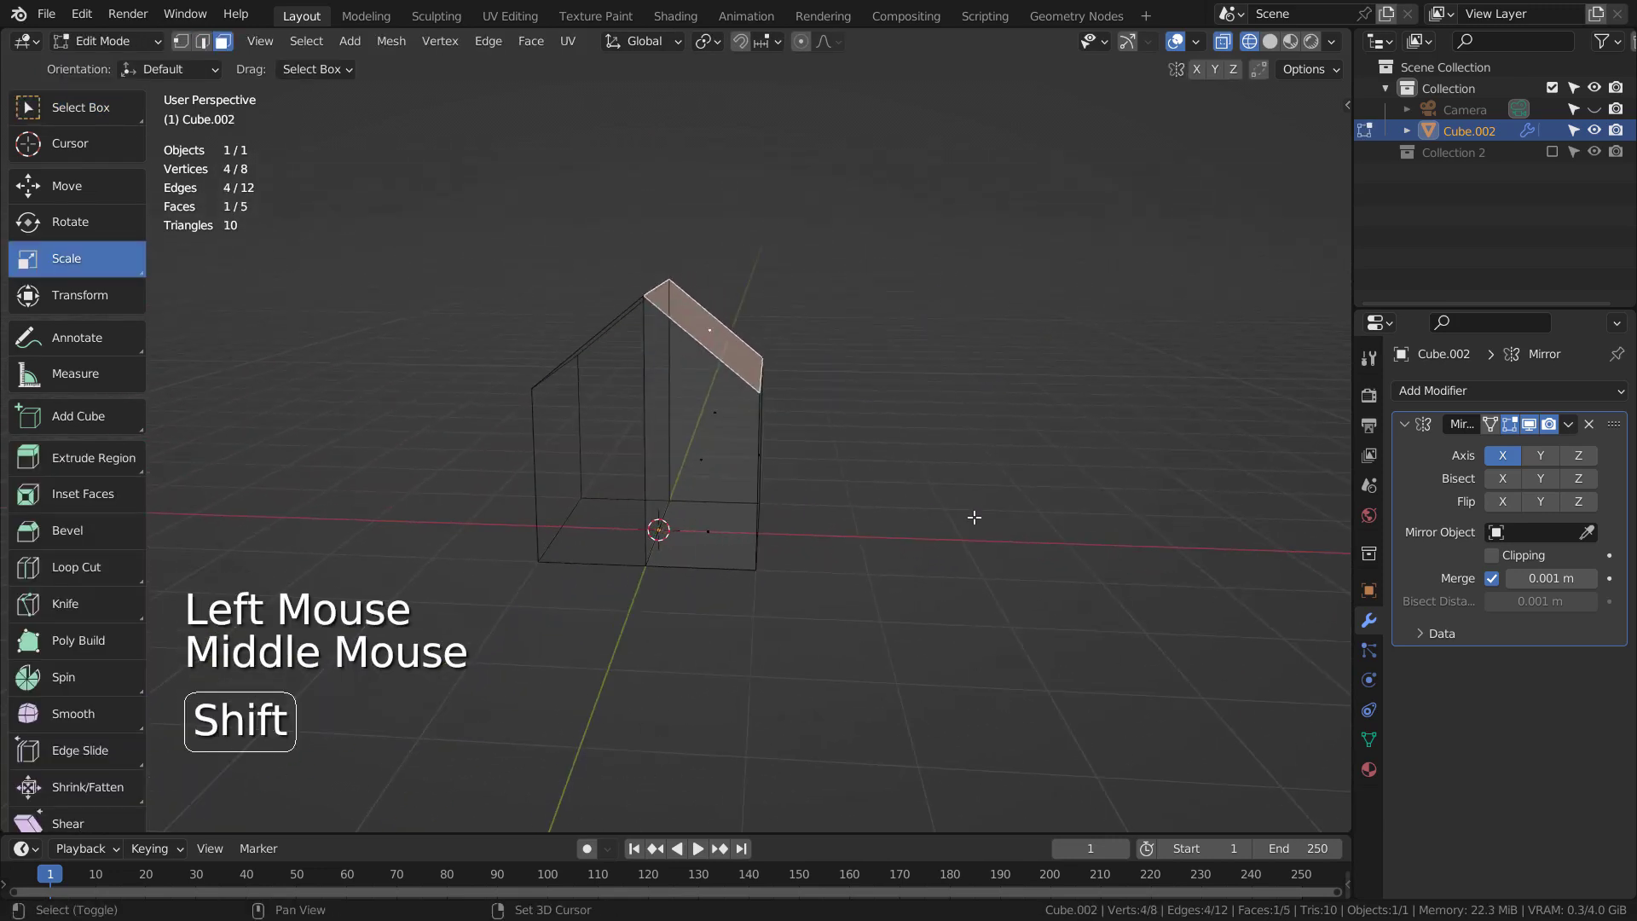
{"action": "key", "text": "shift+d"}
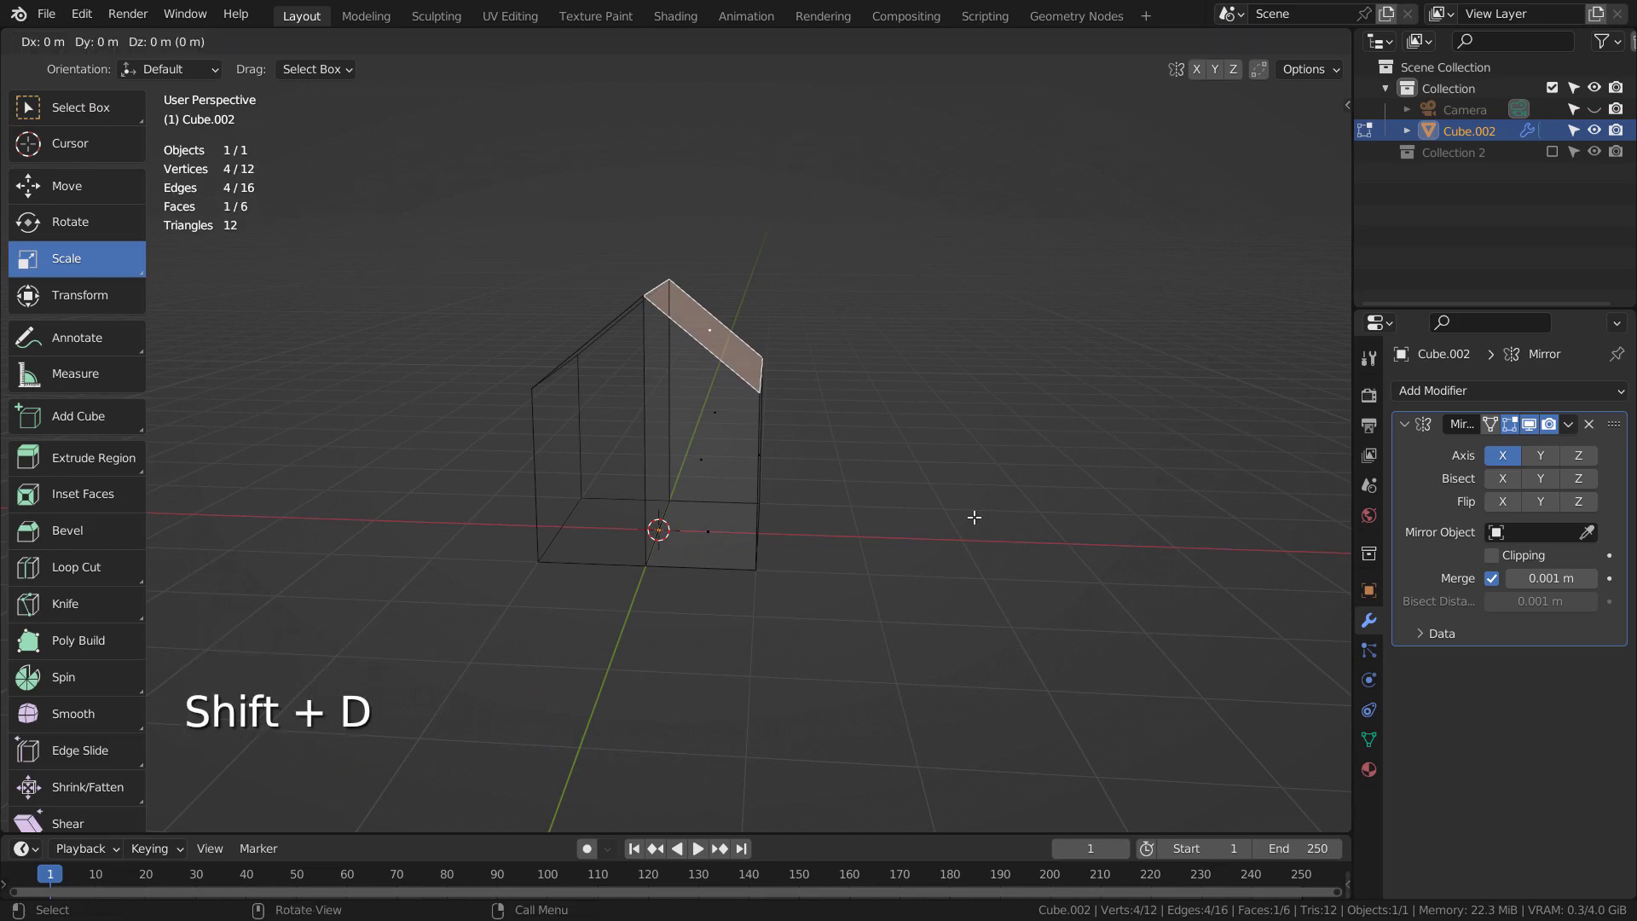
{"action": "key", "text": "KP_Enter"}
{"action": "key", "text": "p"}
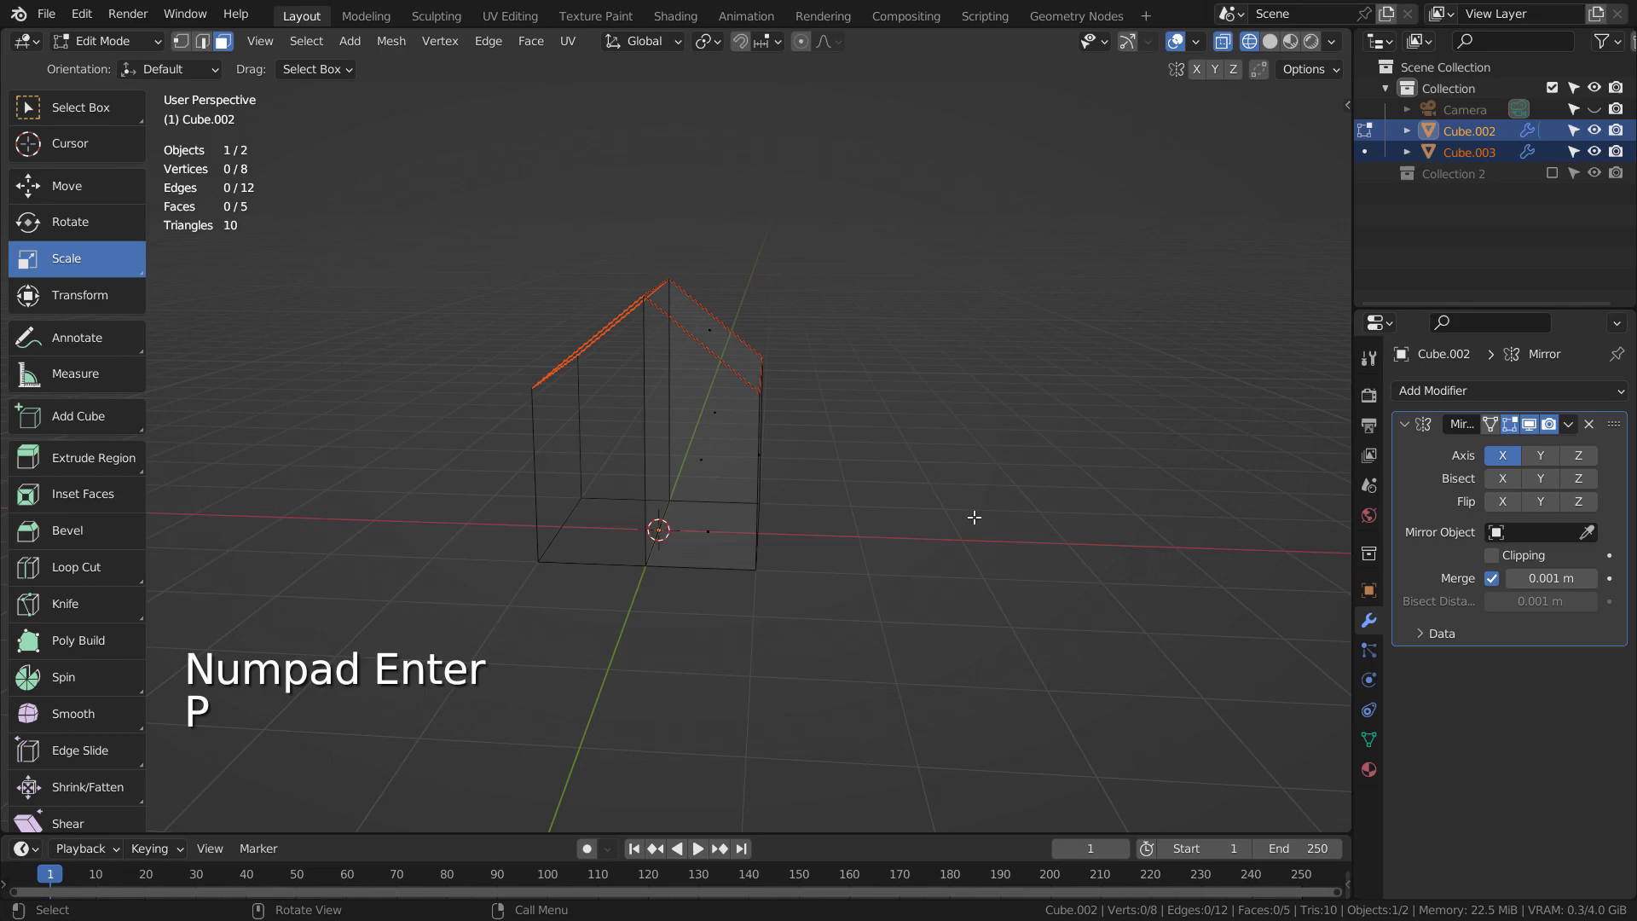
Stretch the separated roof along Y, undo it, and select the roof object Cube.003 in Object Mode.
{"action": "middle_click", "coordinate": [980, 499]}
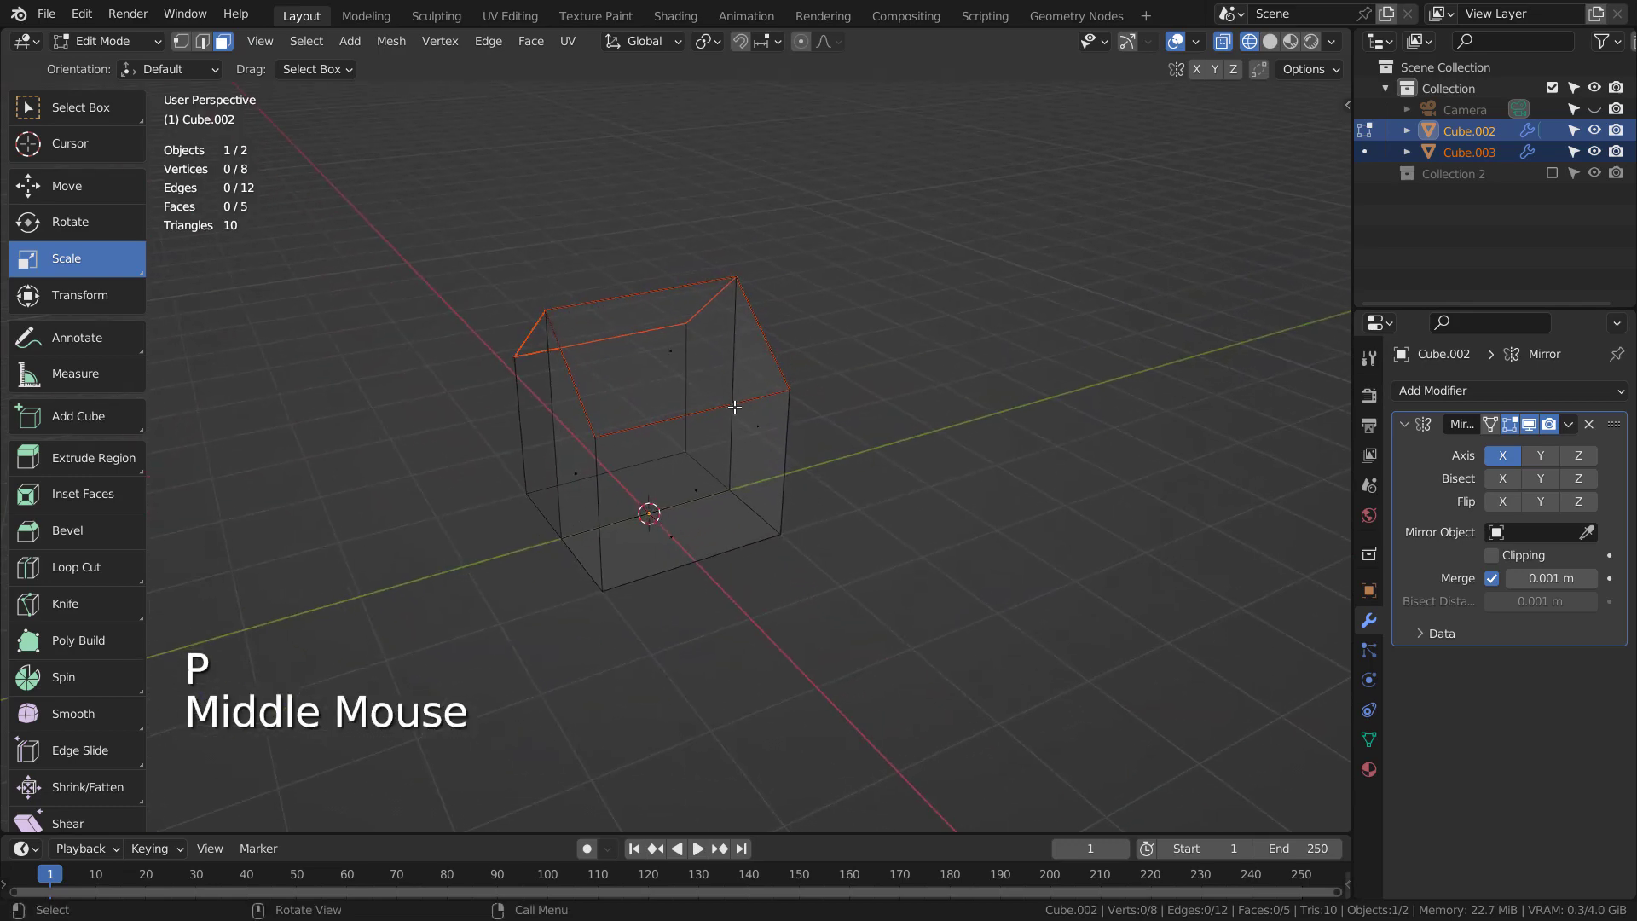
{"action": "left_click", "coordinate": [686, 354]}
{"action": "middle_click", "coordinate": [930, 381]}
{"action": "key", "text": "s"}
{"action": "key", "text": "y"}
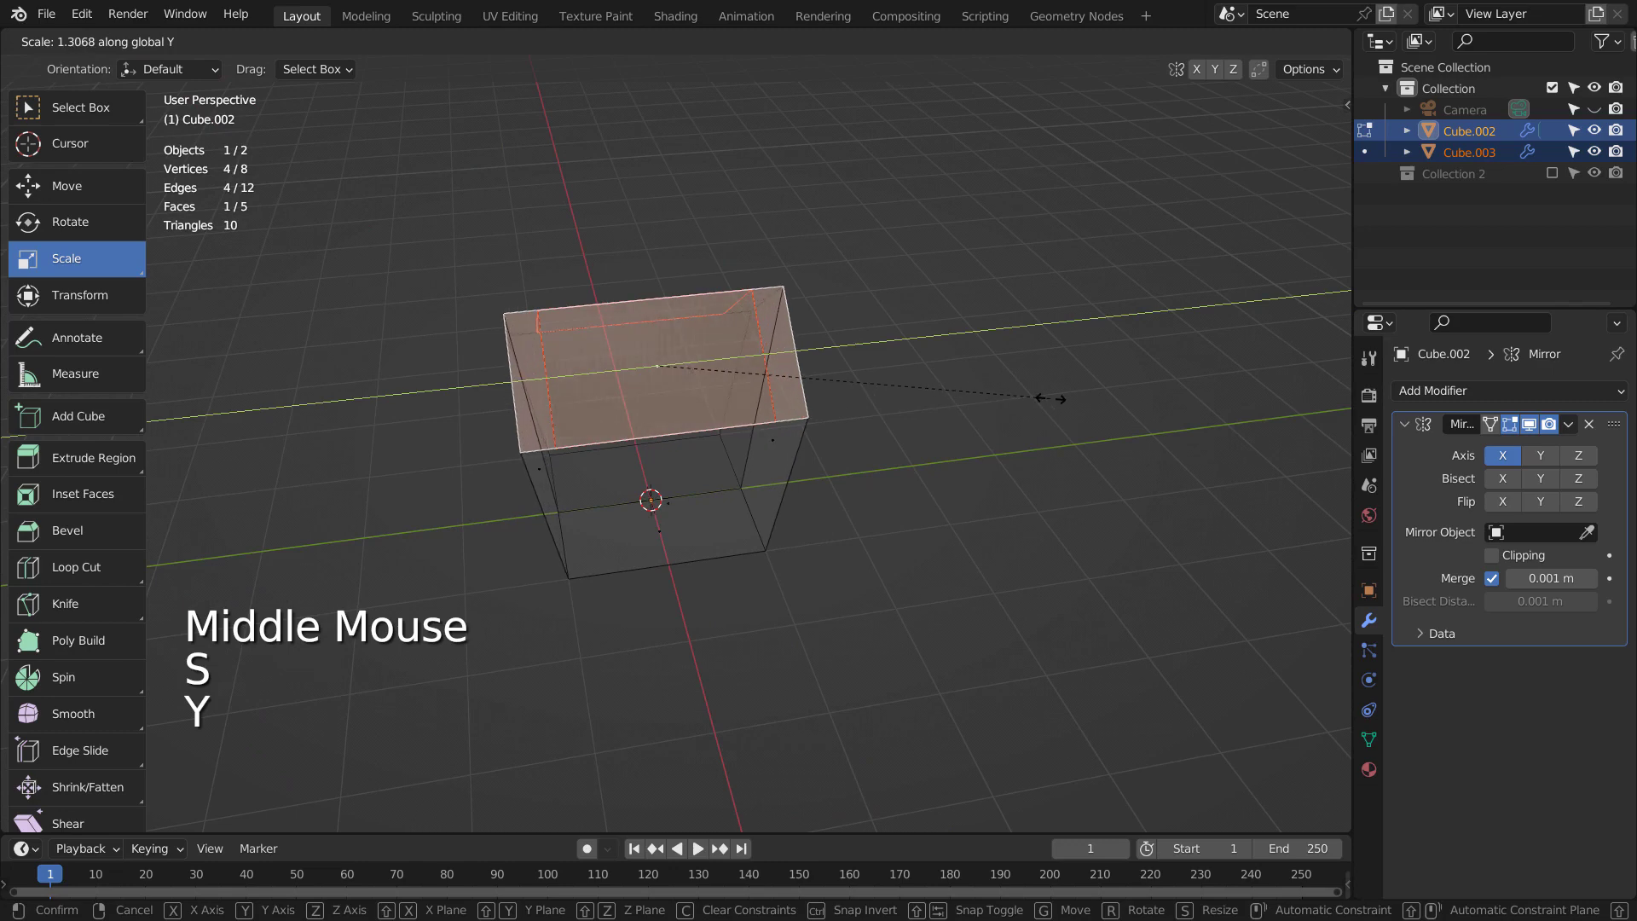
{"action": "left_click", "coordinate": [1052, 393]}
{"action": "key", "text": "ctrl+z"}
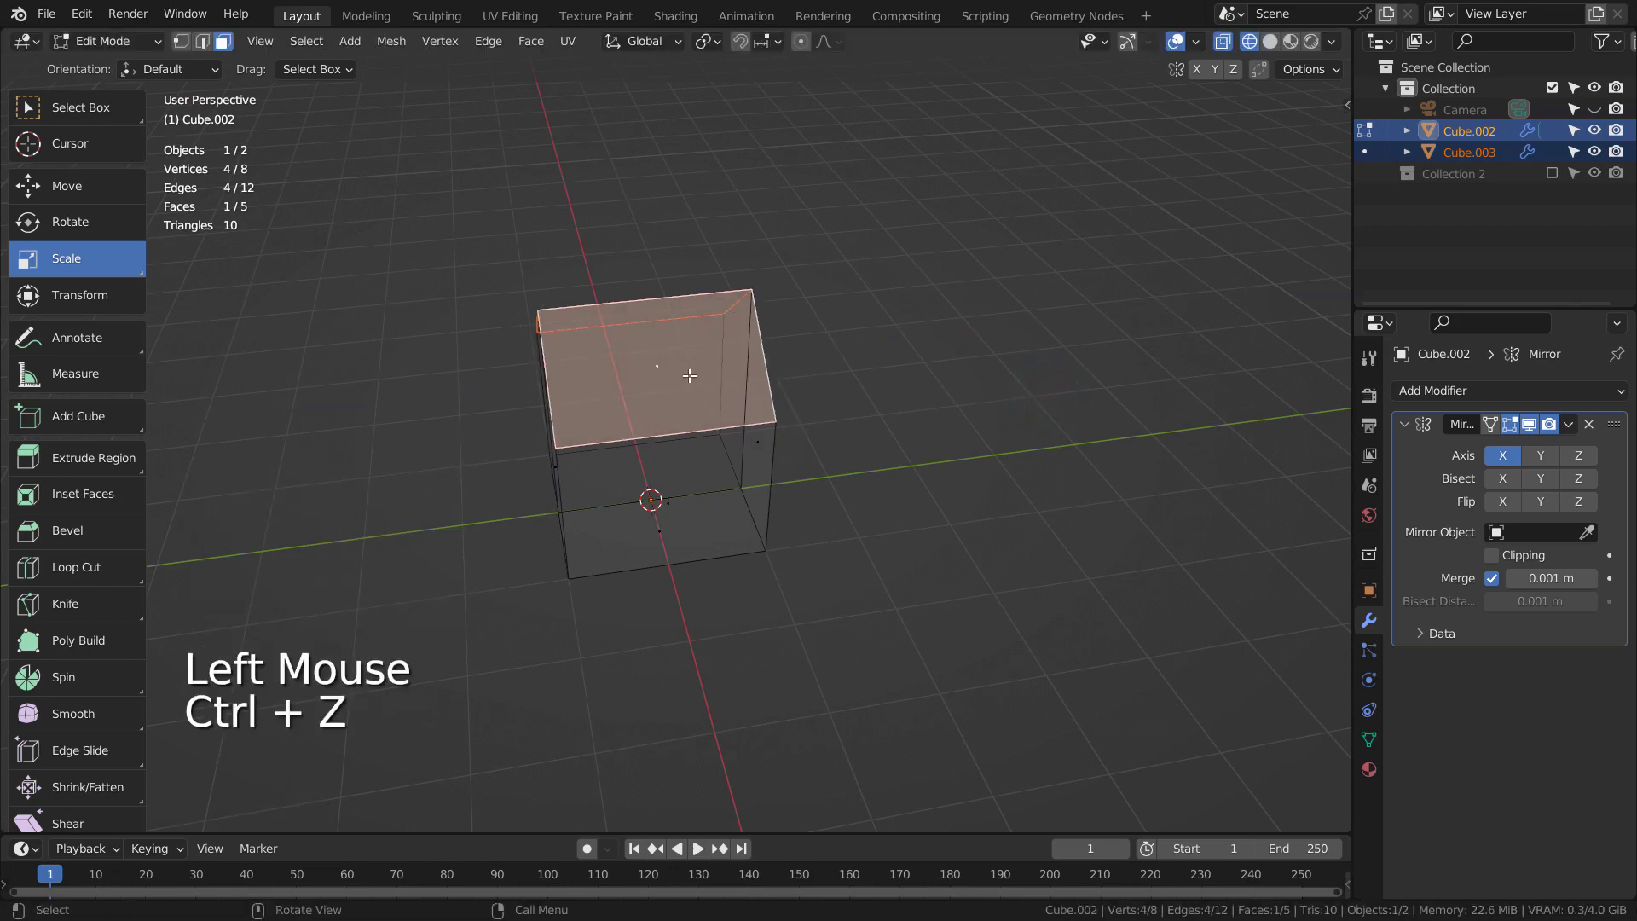
{"action": "left_click", "coordinate": [658, 364]}
{"action": "left_click", "coordinate": [657, 360]}
{"action": "key", "text": "Tab"}
{"action": "left_click", "coordinate": [651, 363]}
{"action": "left_click", "coordinate": [694, 273]}
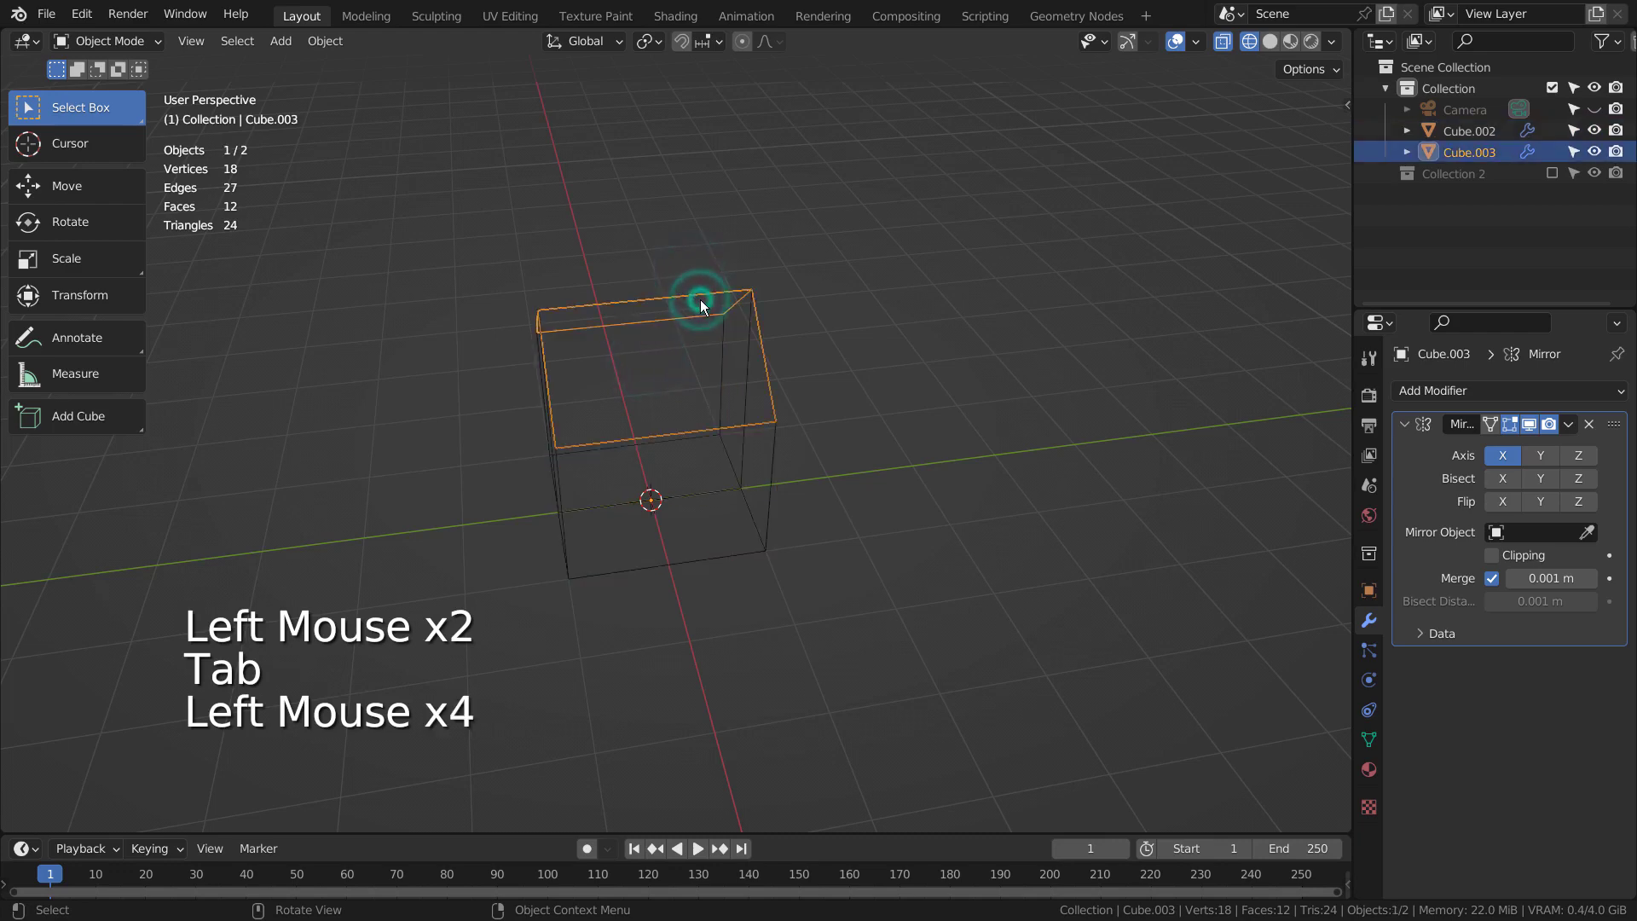
Scale the roof longer along Y and pull its lower eave edge down and outward in front view.
{"action": "middle_click", "coordinate": [752, 443]}
{"action": "key", "text": "s"}
{"action": "key", "text": "y"}
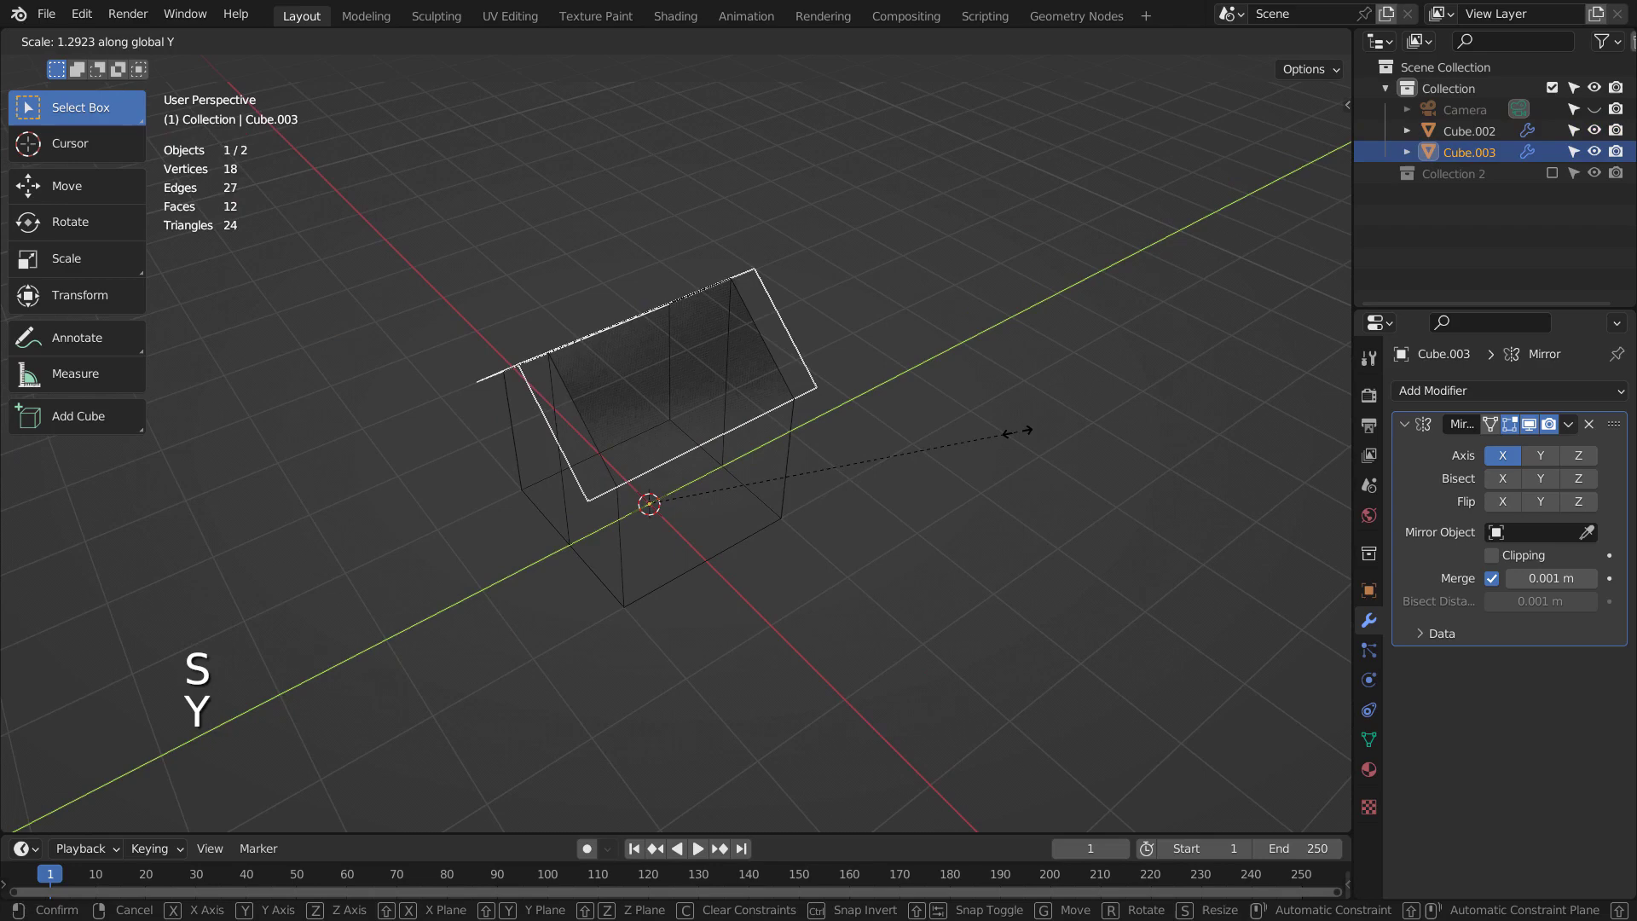
{"action": "left_click", "coordinate": [1021, 433]}
{"action": "key", "text": "Tab"}
{"action": "key", "text": "2"}
{"action": "left_click", "coordinate": [727, 429]}
{"action": "key", "text": "KP_1"}
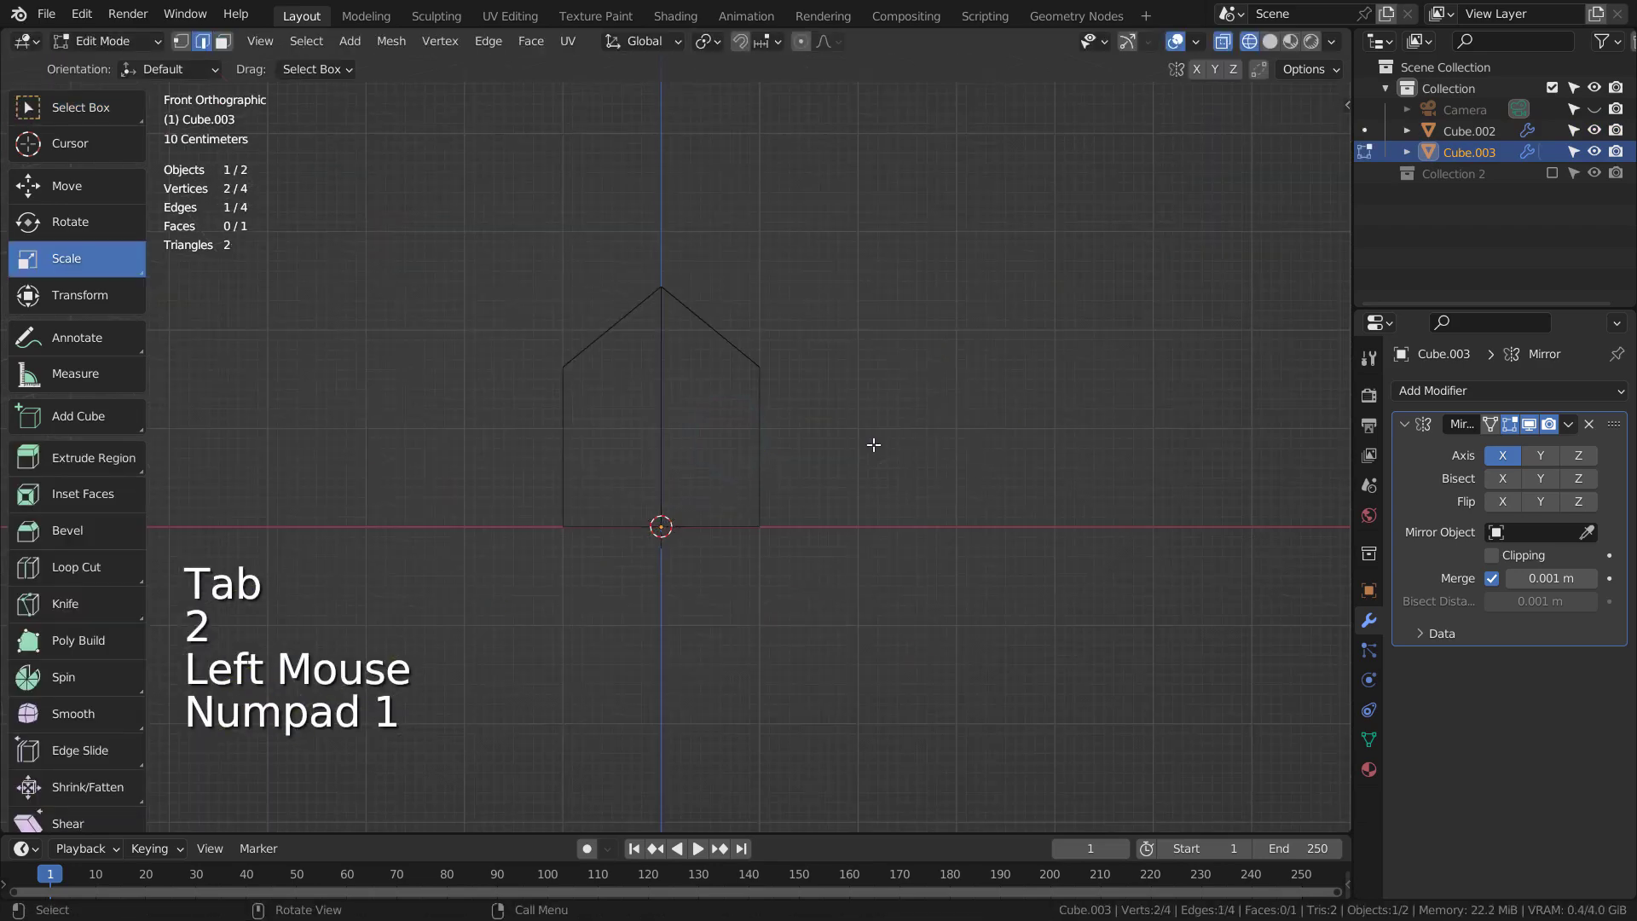
{"action": "key", "text": "g"}
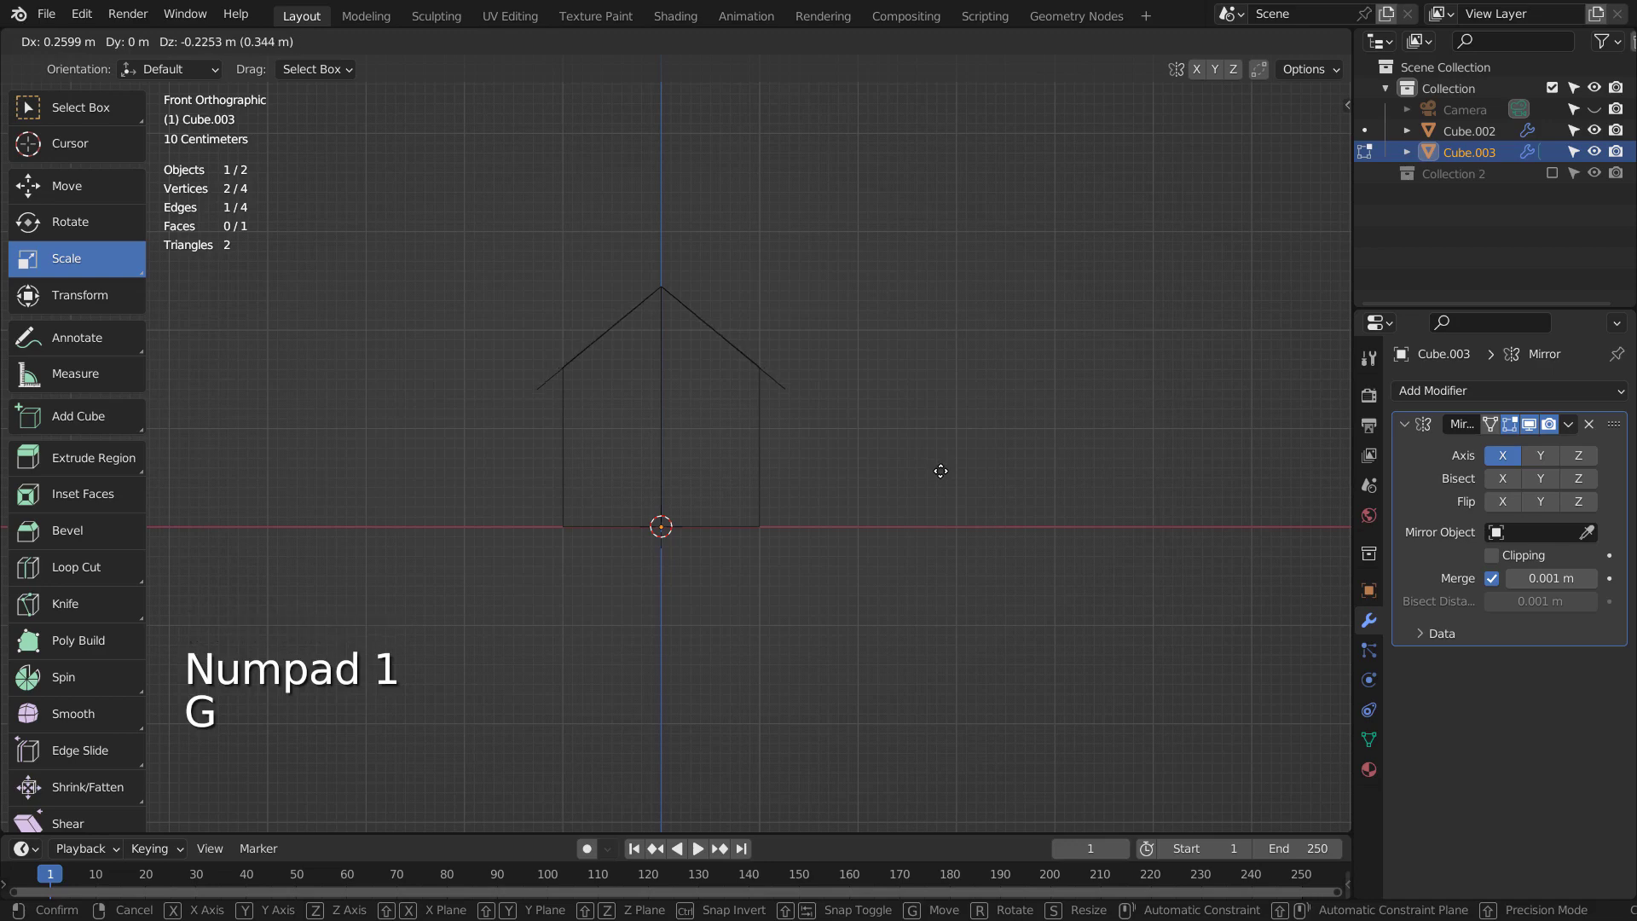
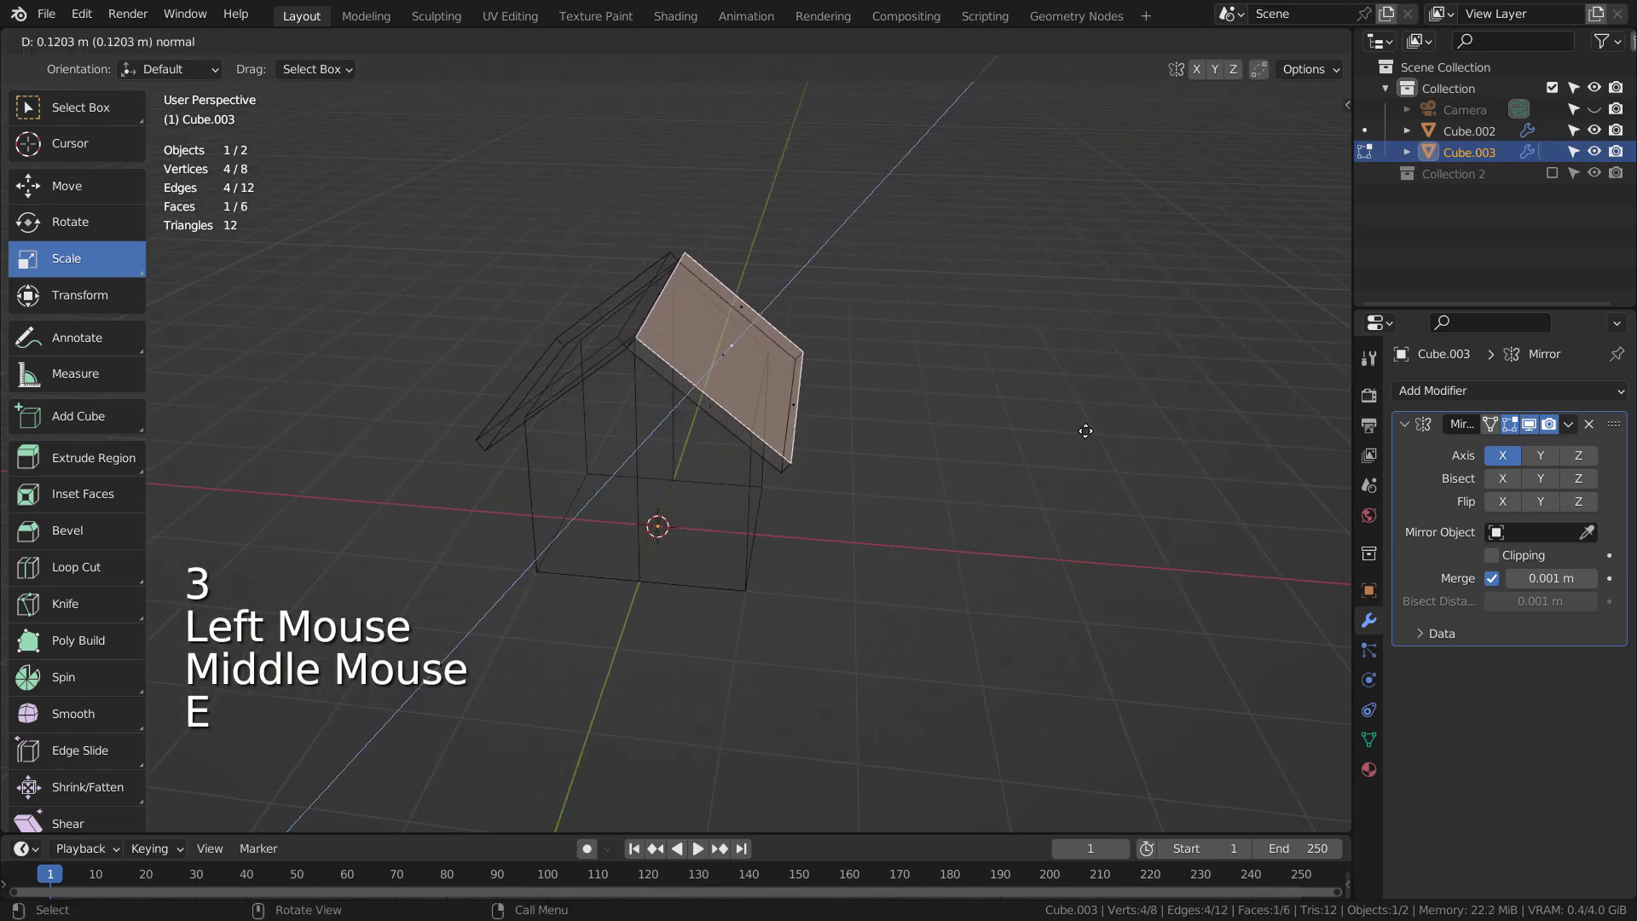
{"action": "key", "text": "z"}
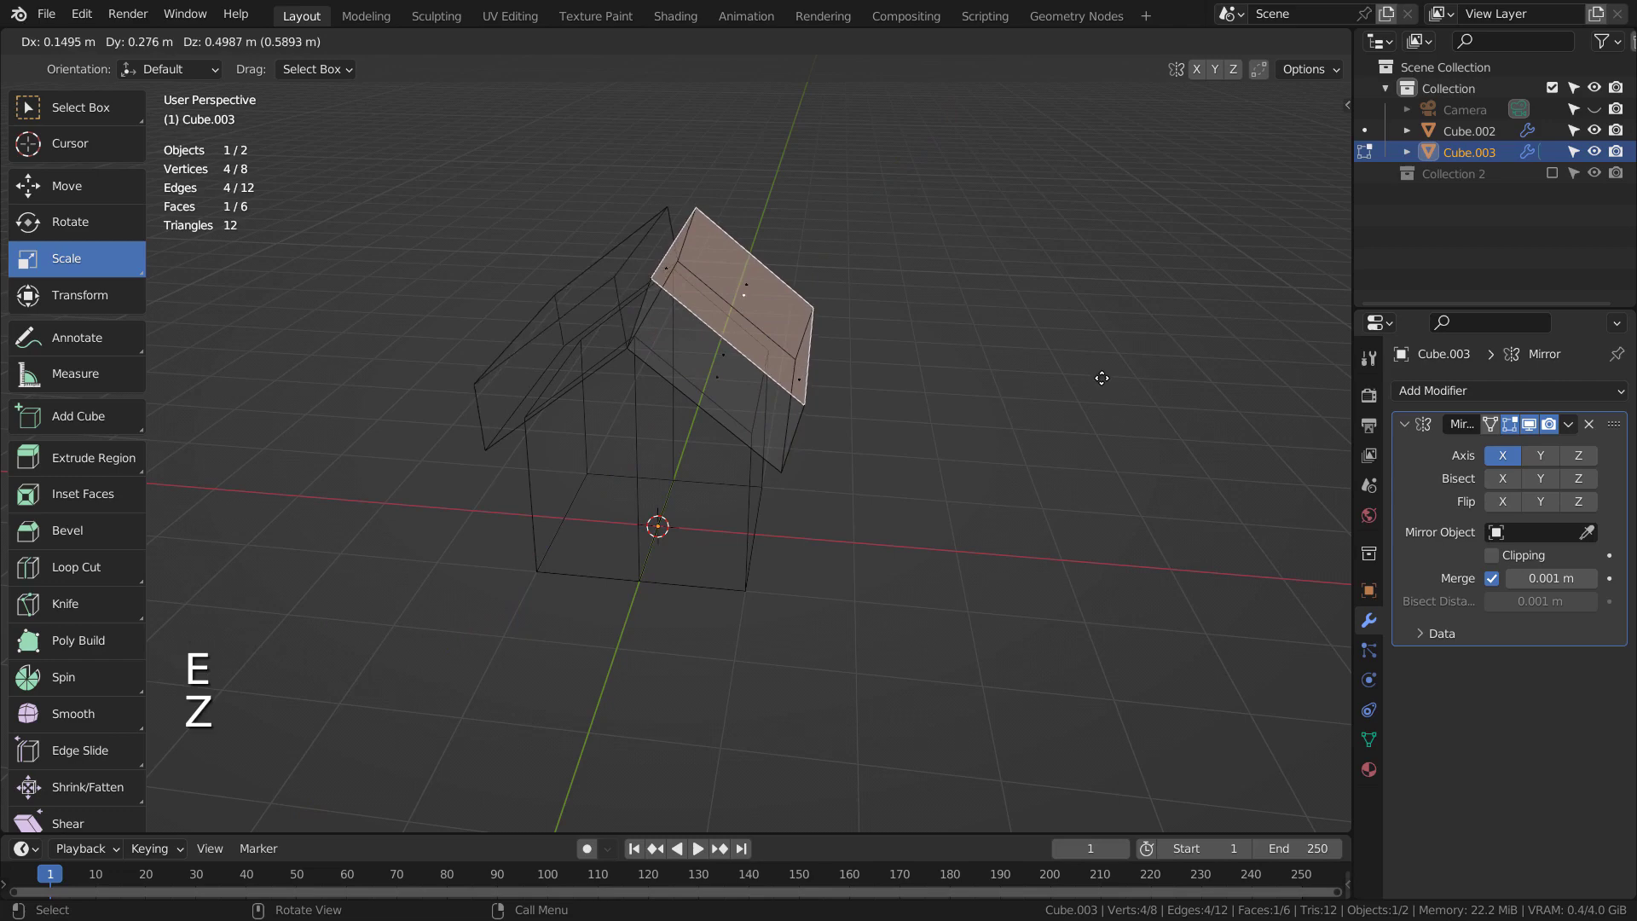
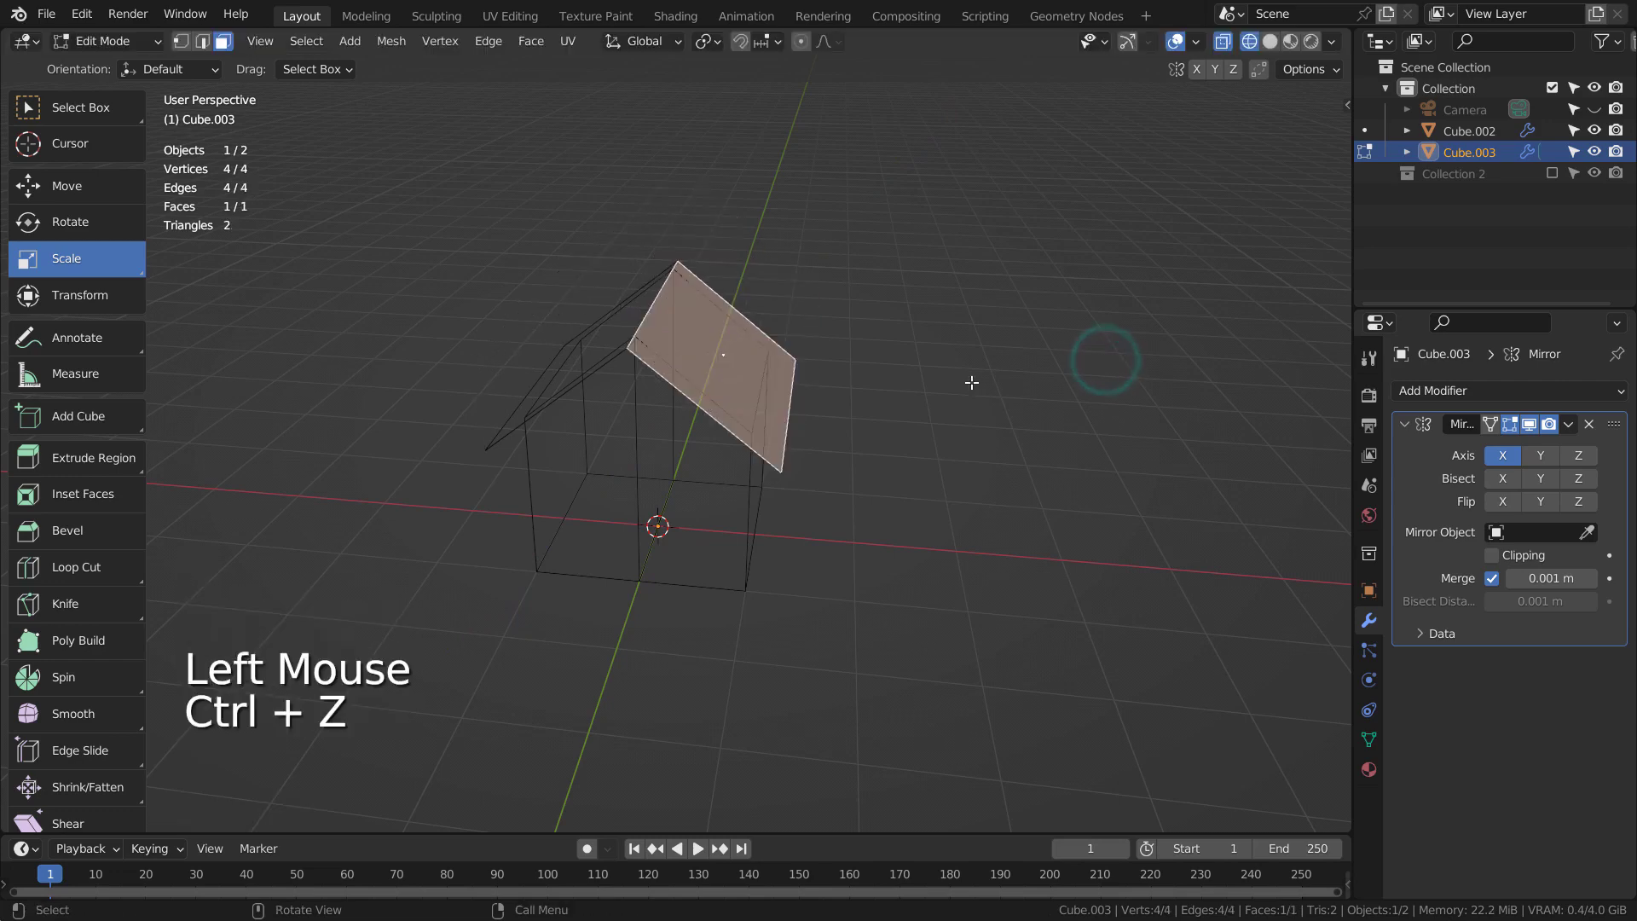
Add a Solidify modifier with Thickness -0.34 m, Offset -1 and Rim Fill for a thick roof slab.
{"action": "key", "text": "Tab"}
{"action": "left_click", "coordinate": [1479, 408]}
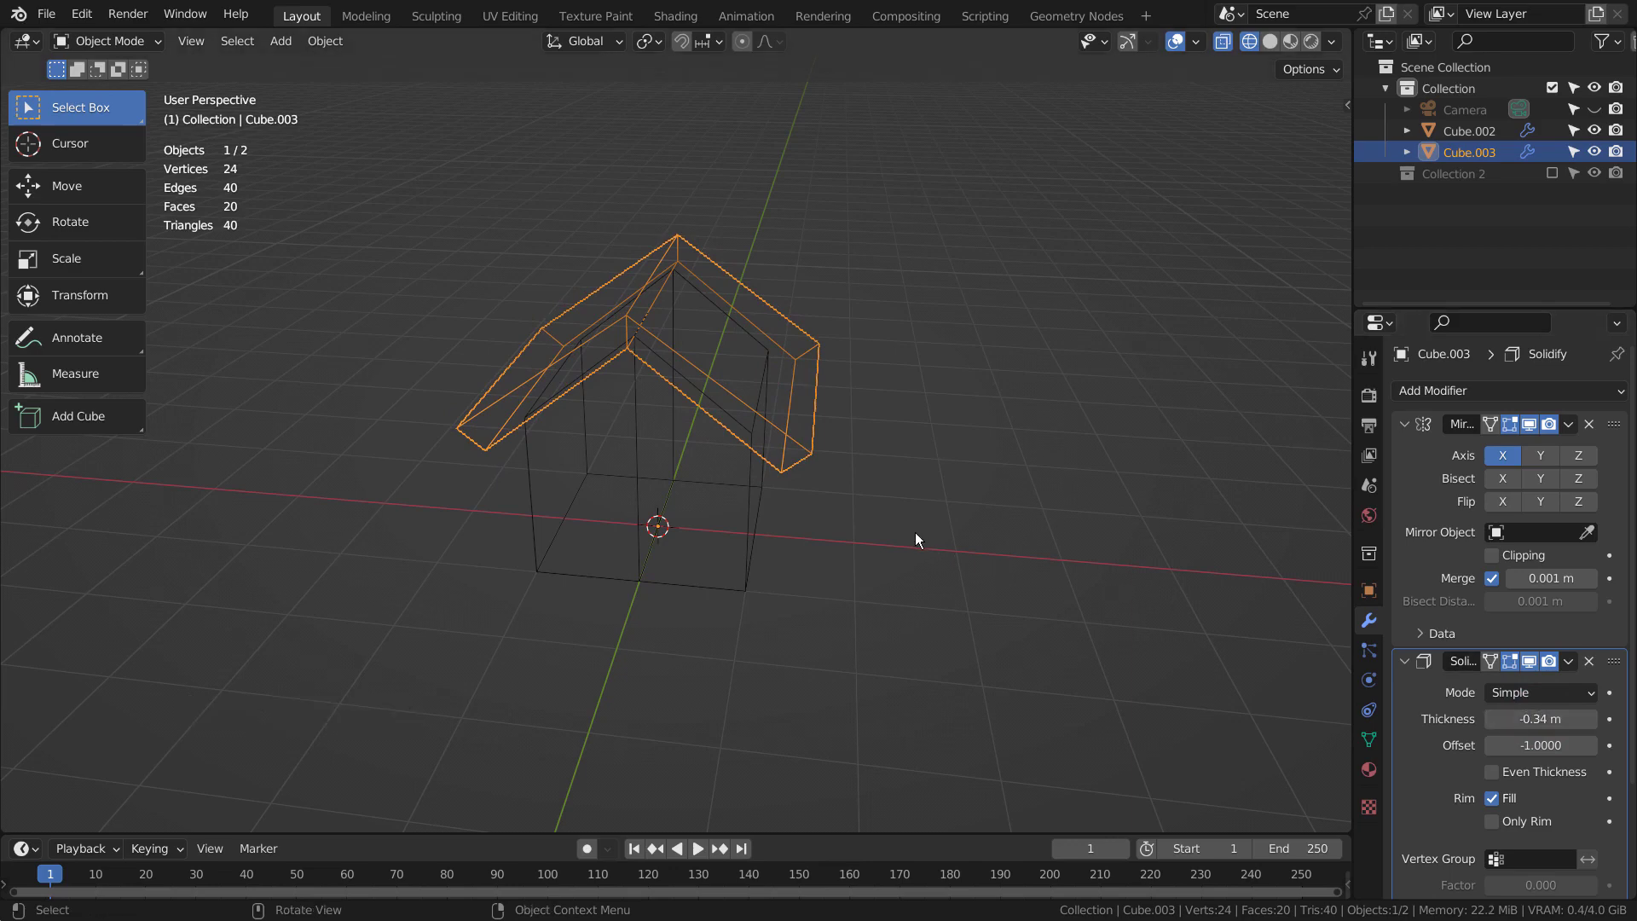
{"action": "key", "text": "shift+z"}
{"action": "middle_click", "coordinate": [974, 627]}
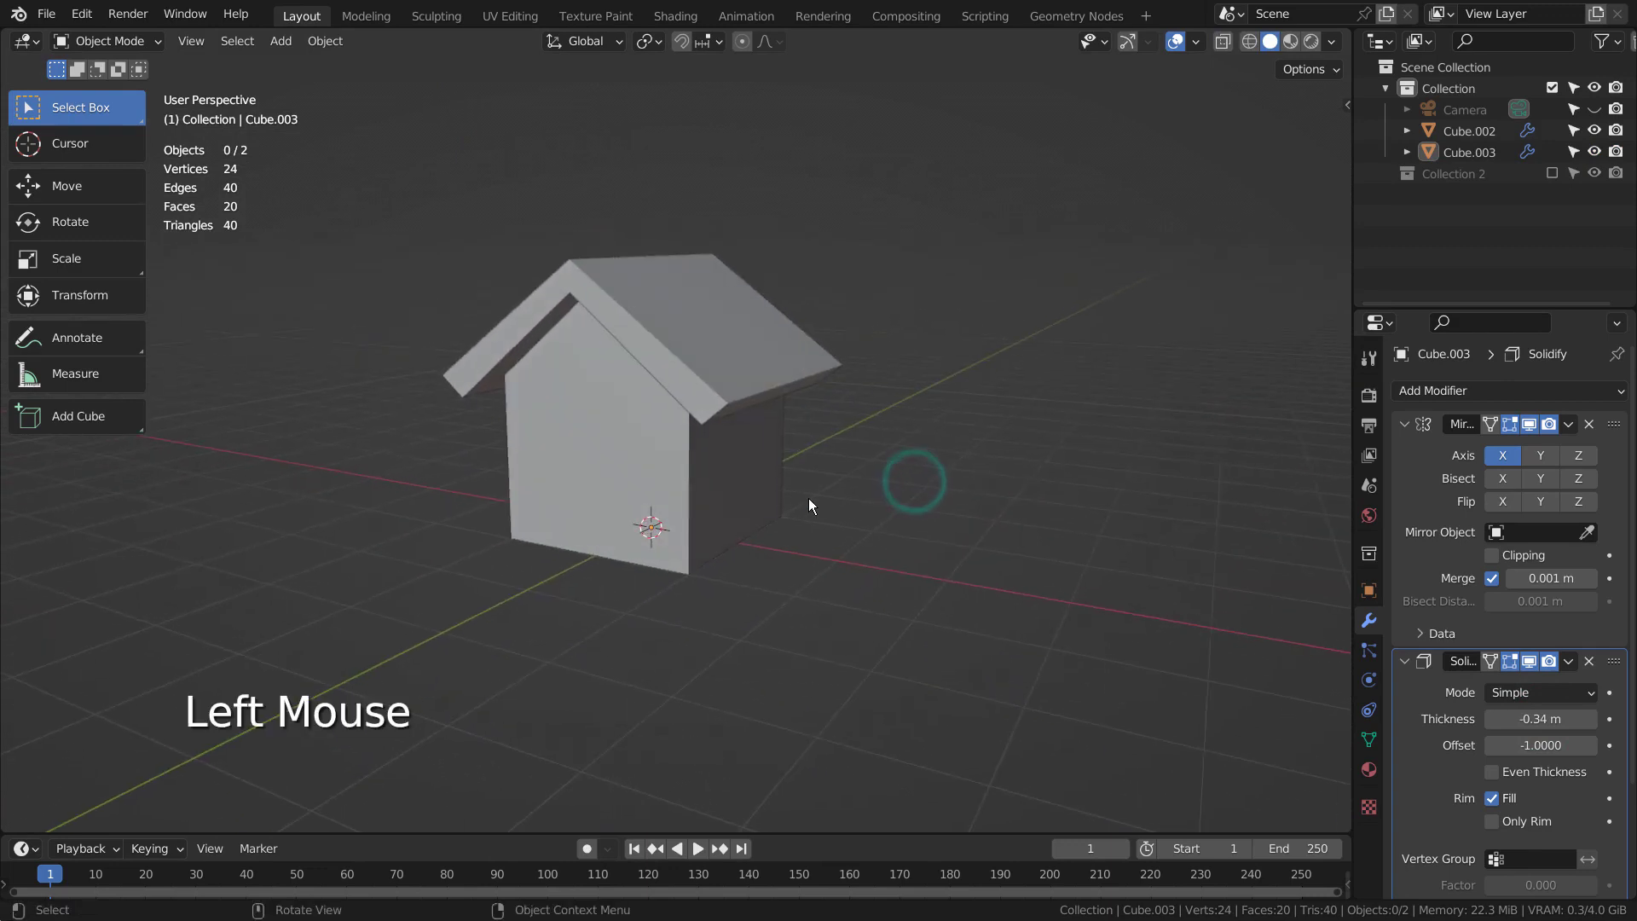
{"action": "left_click", "coordinate": [1002, 520]}
Add a cube with Subdivision level 3 and slide in edge loops to make a rounded arch block.
{"action": "key", "text": "shift+a"}
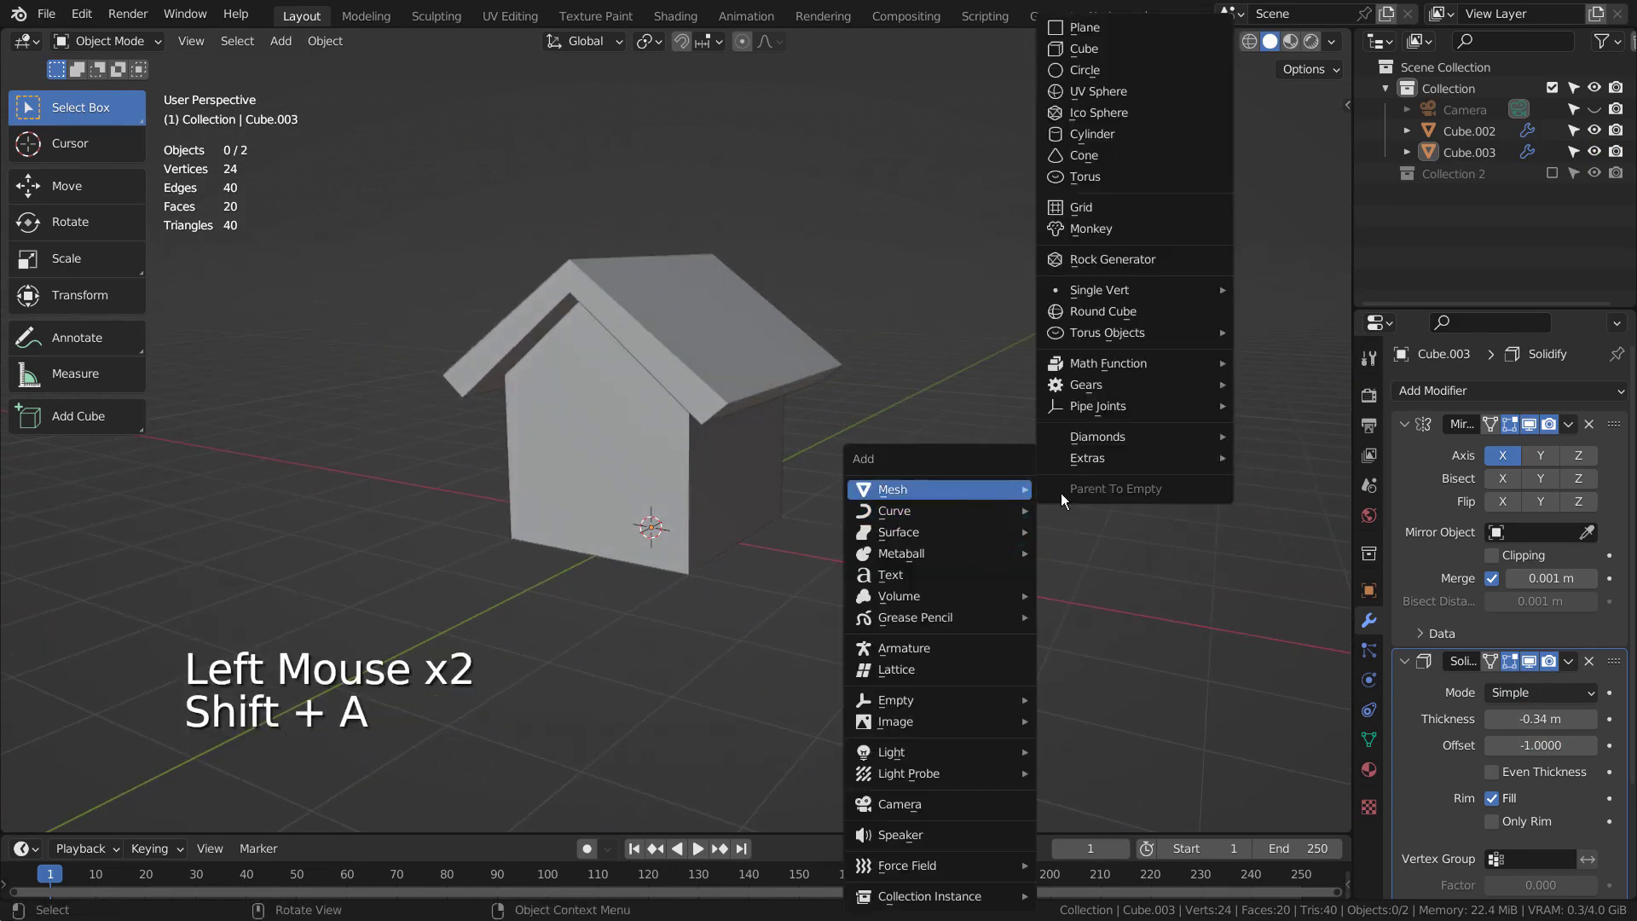
{"action": "key", "text": "ctrl+3"}
{"action": "key", "text": "Tab"}
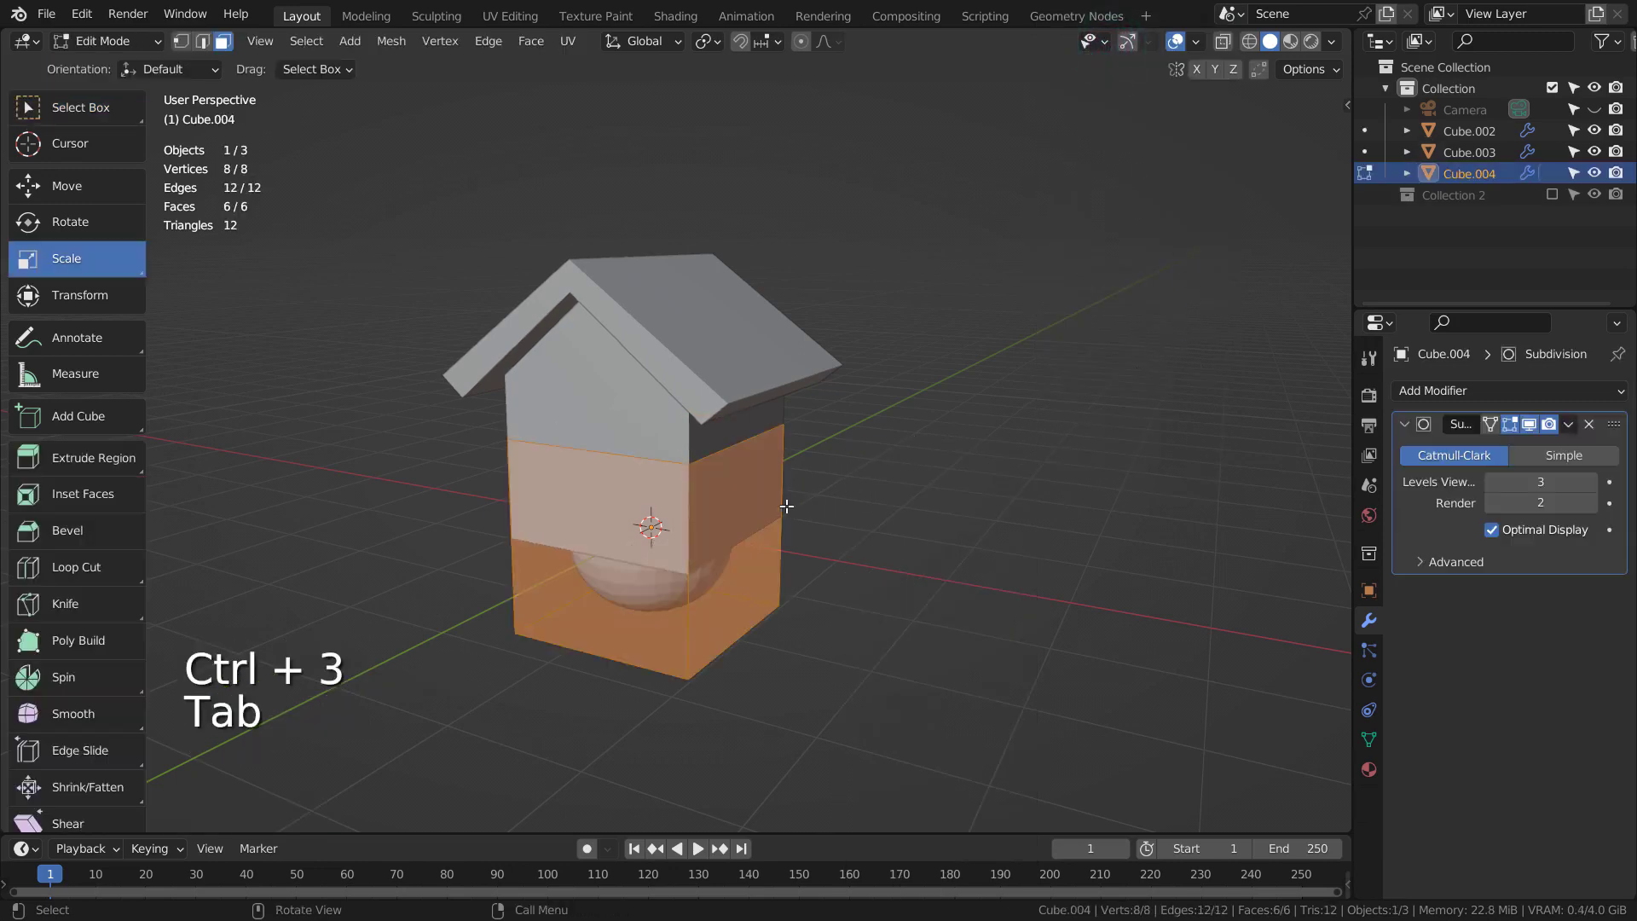
{"action": "key", "text": "ctrl+r"}
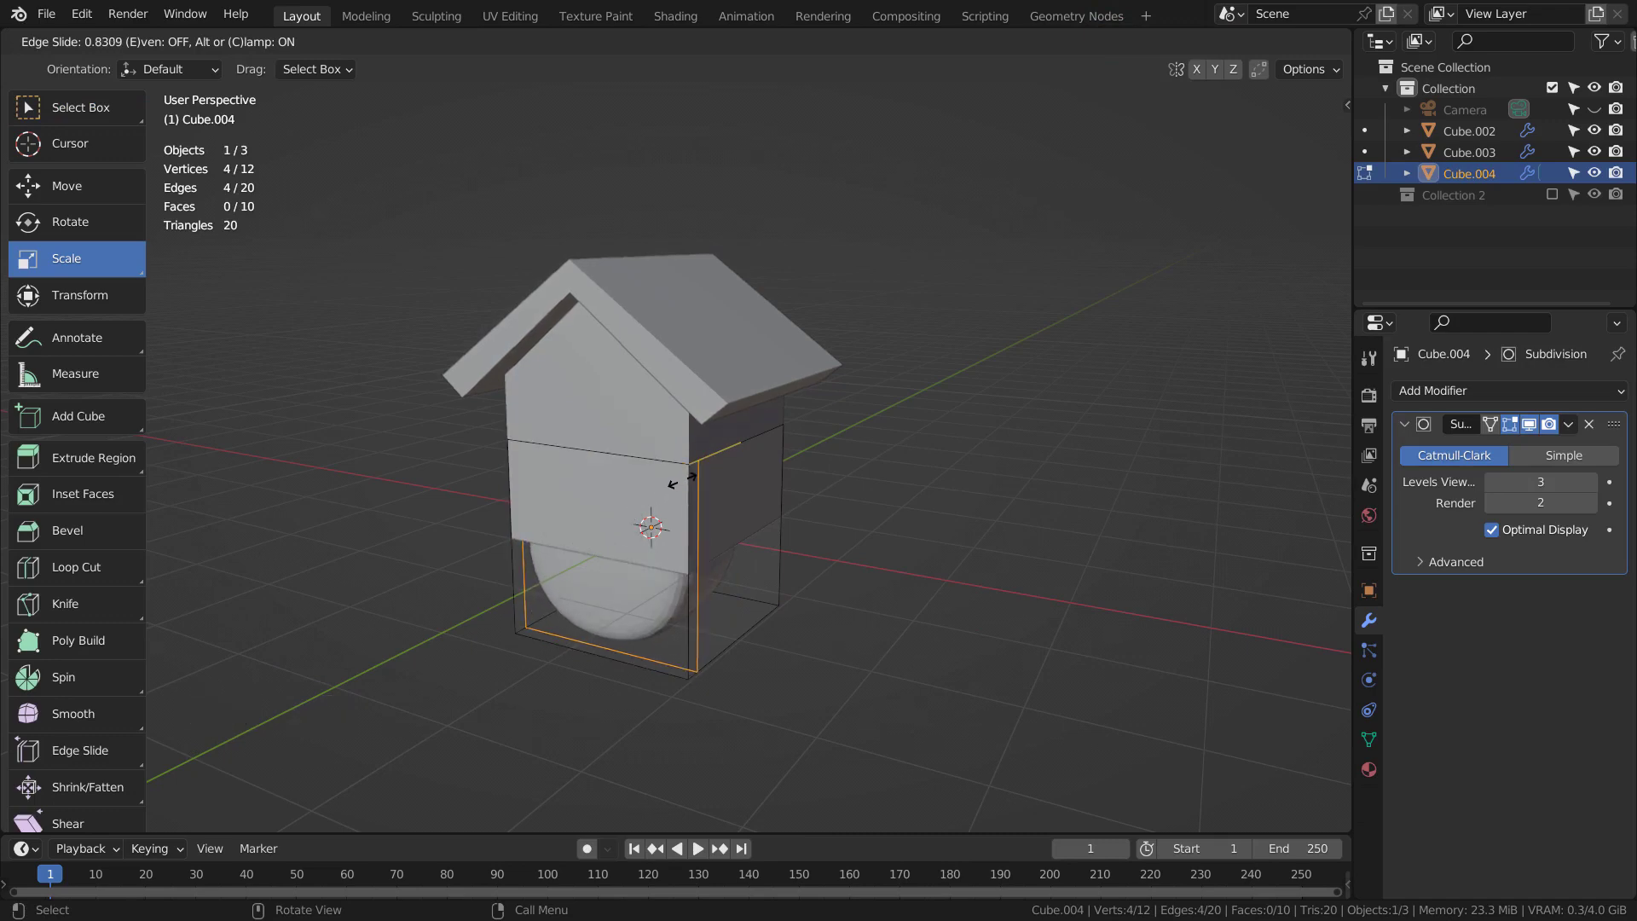
{"action": "key", "text": "ctrl+r"}
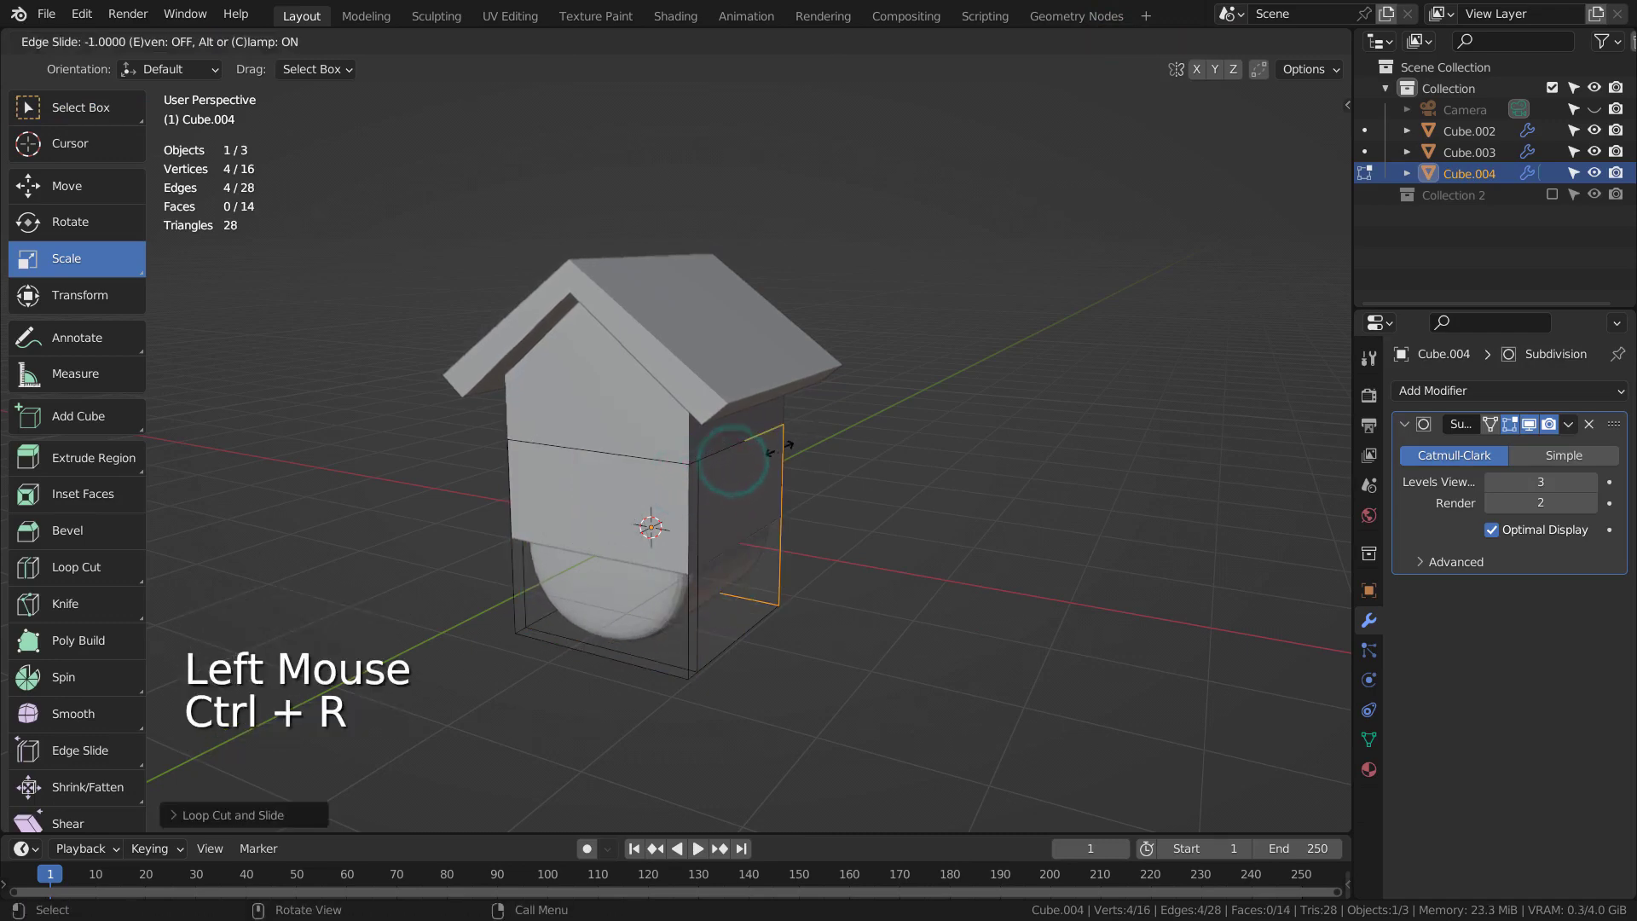
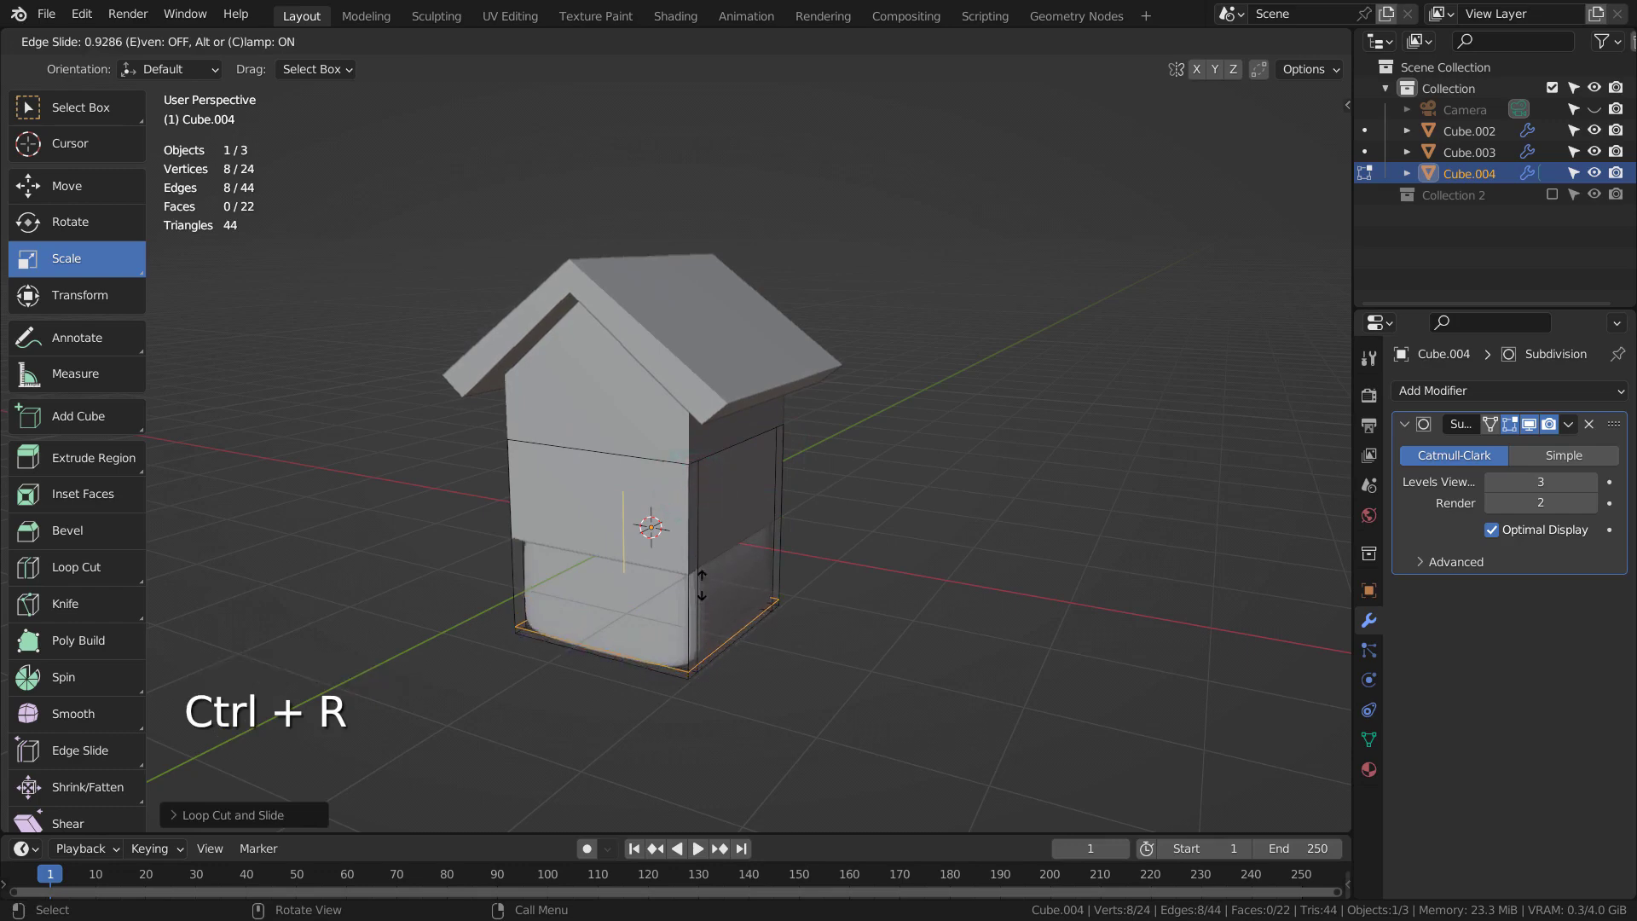
{"action": "left_click", "coordinate": [703, 579]}
{"action": "key", "text": "Tab"}
{"action": "middle_click", "coordinate": [692, 629]}
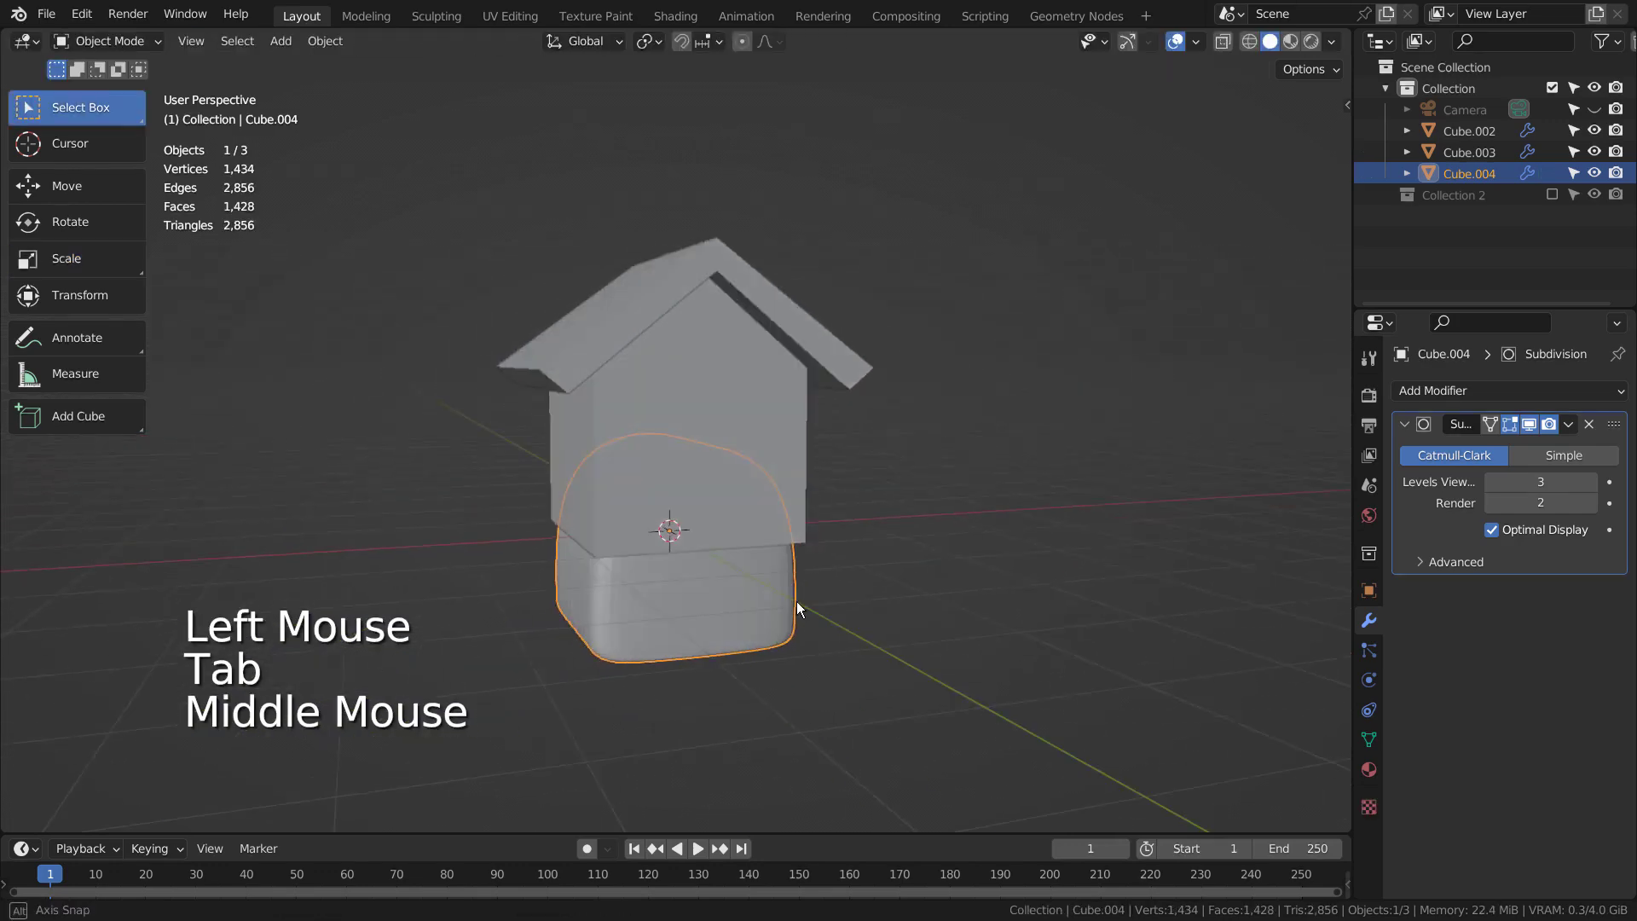
In front view, scale the arch block narrower along X and taller along Z.
{"action": "key", "text": "KP_1"}
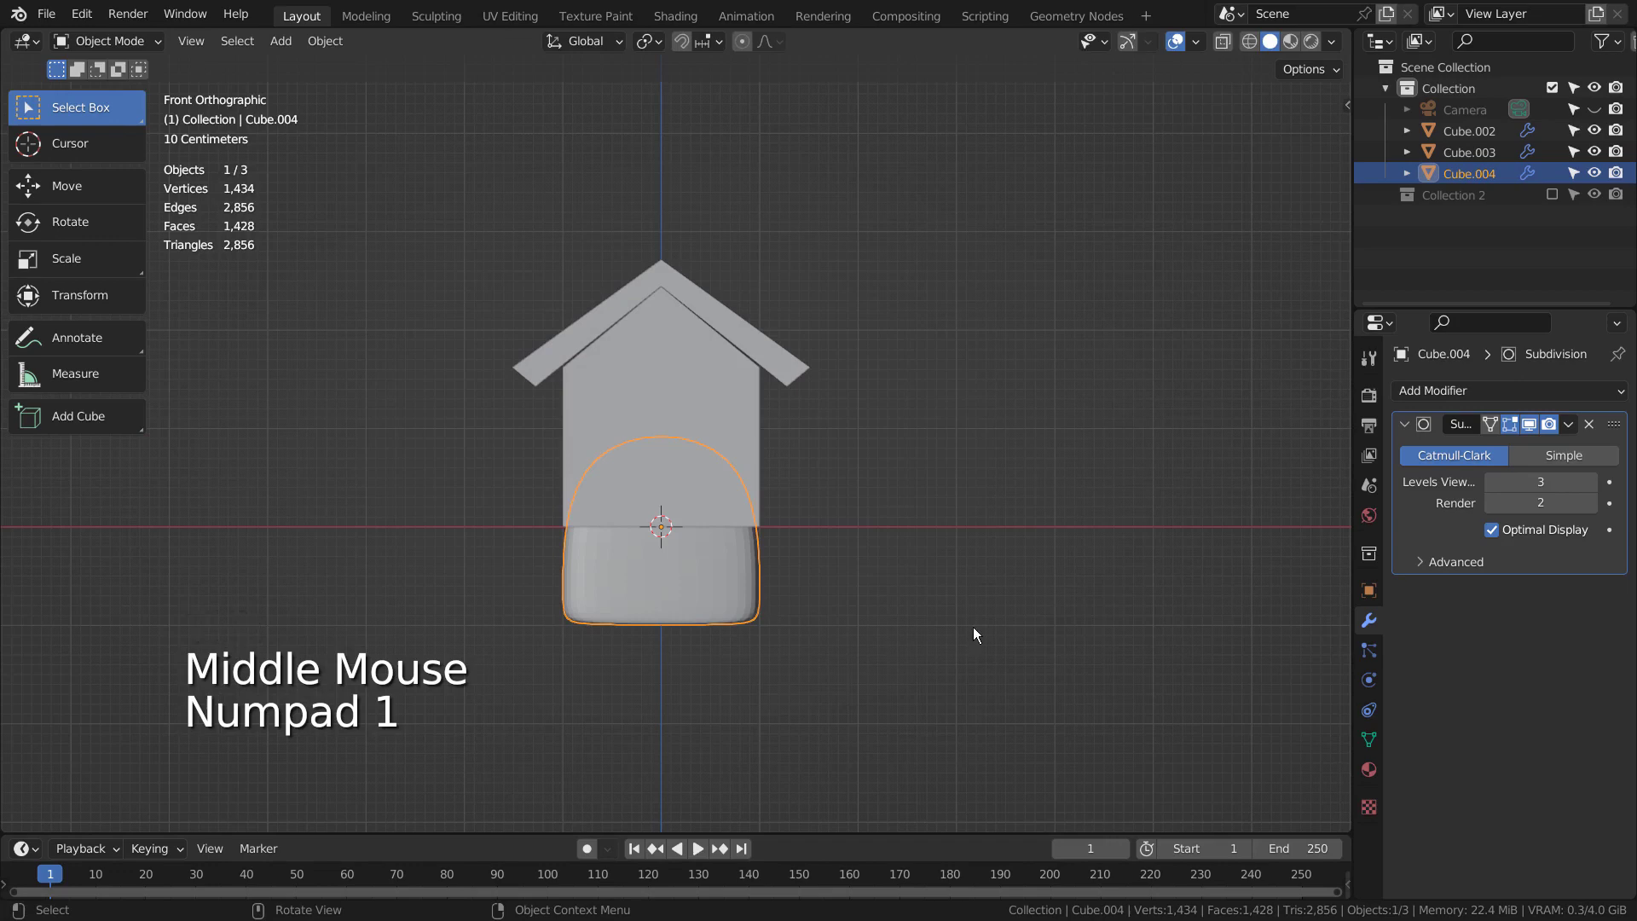
{"action": "key", "text": "s"}
{"action": "key", "text": "x"}
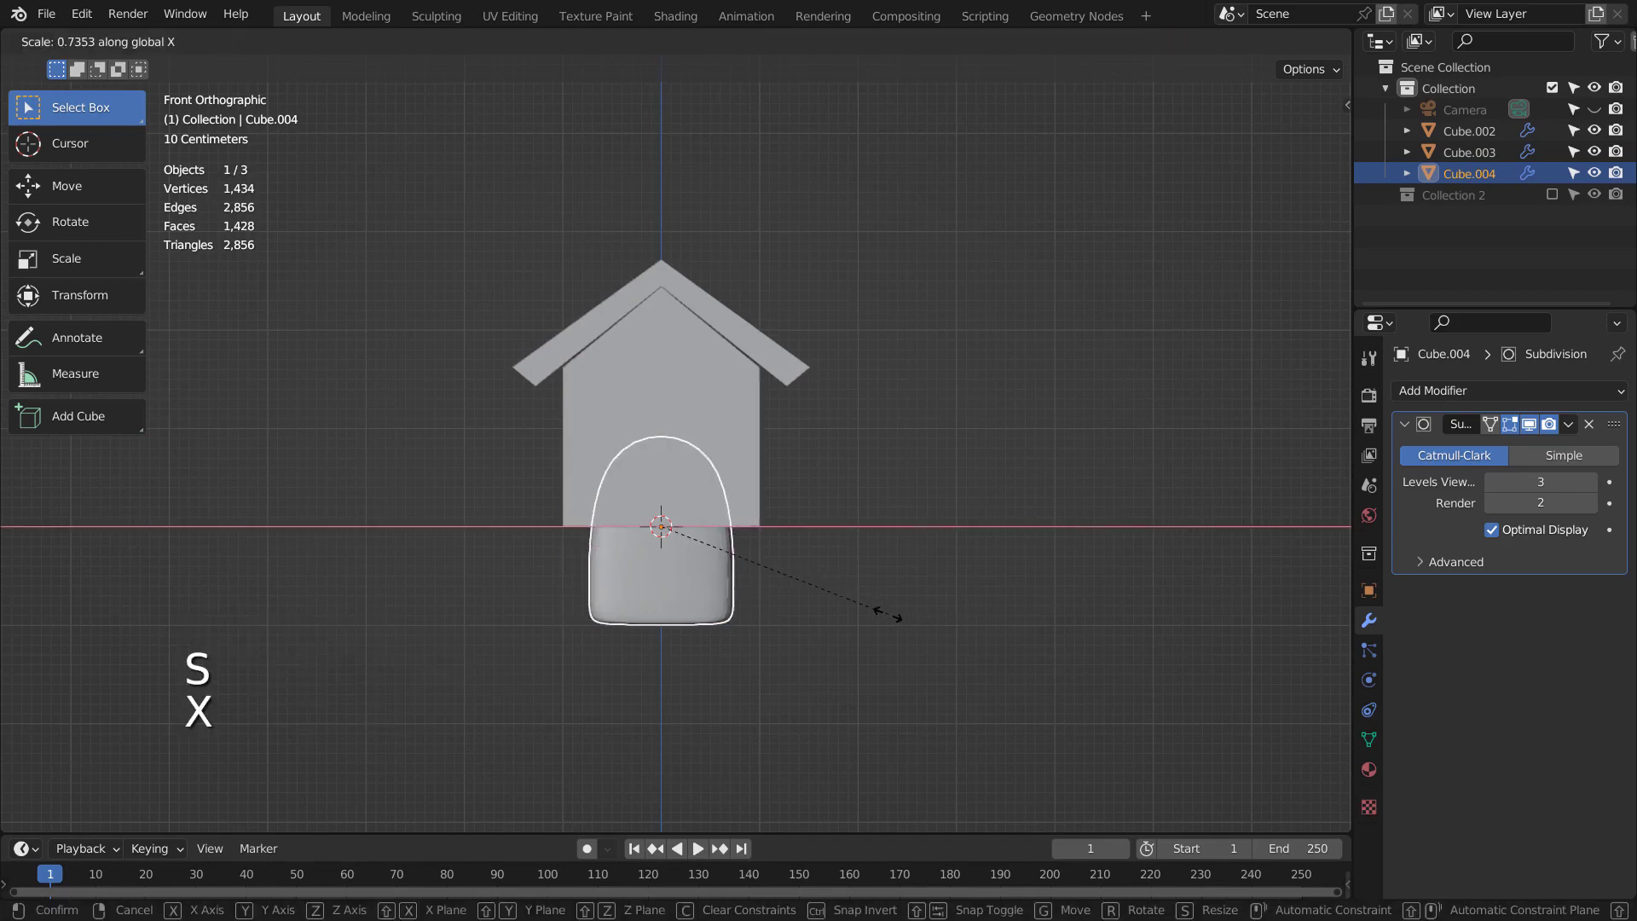
{"action": "left_click", "coordinate": [892, 624]}
{"action": "key", "text": "s"}
{"action": "key", "text": "z"}
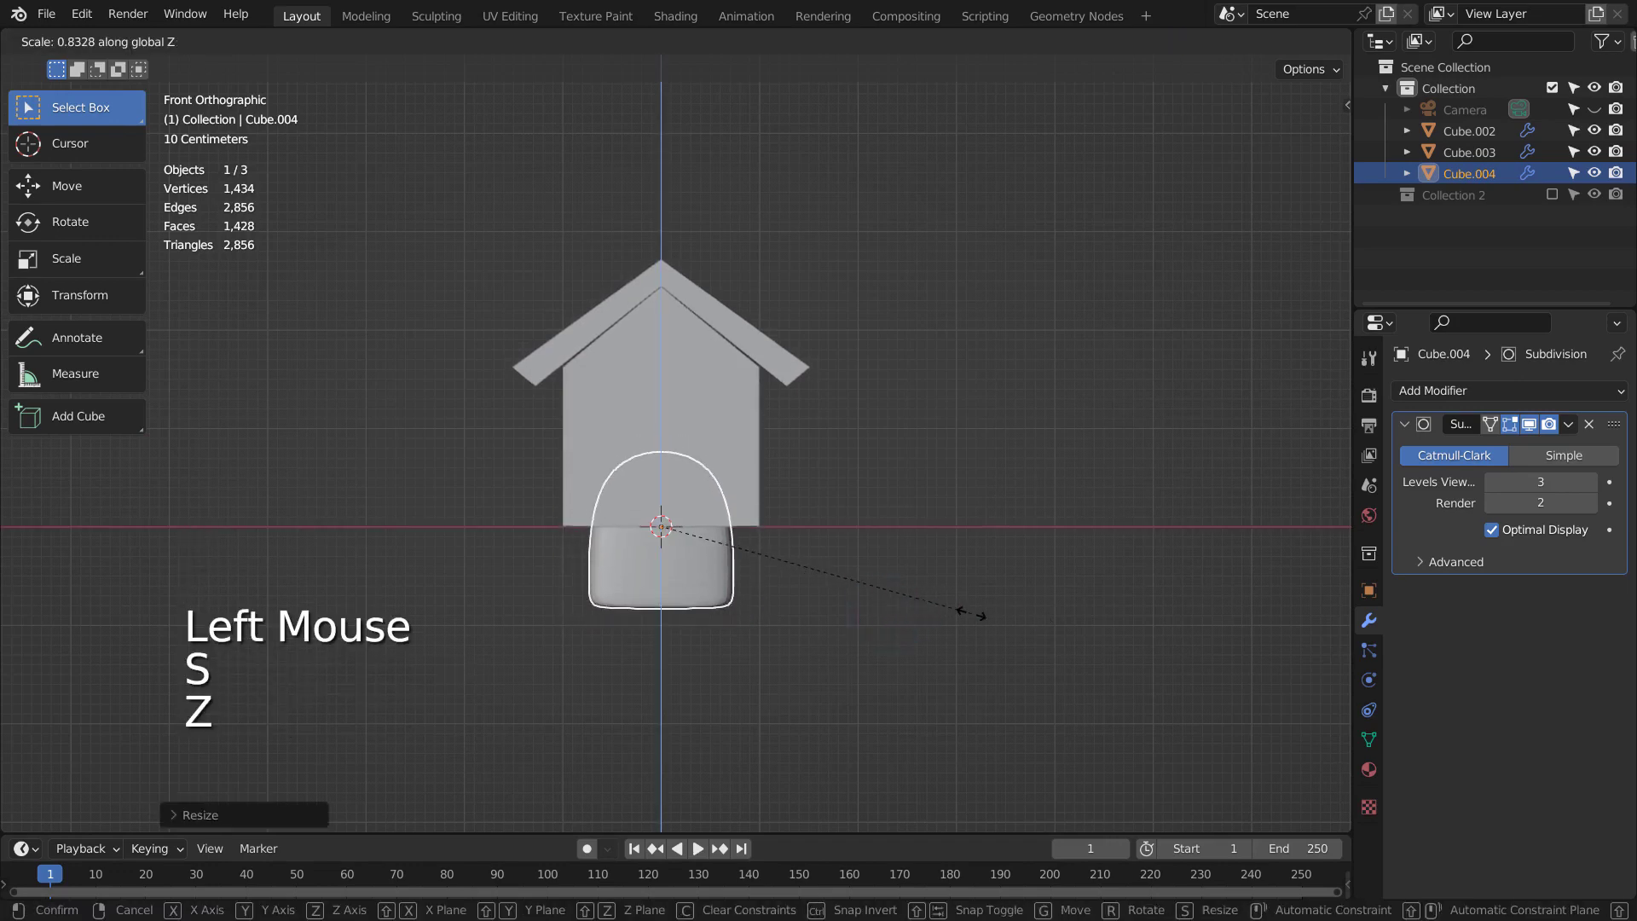
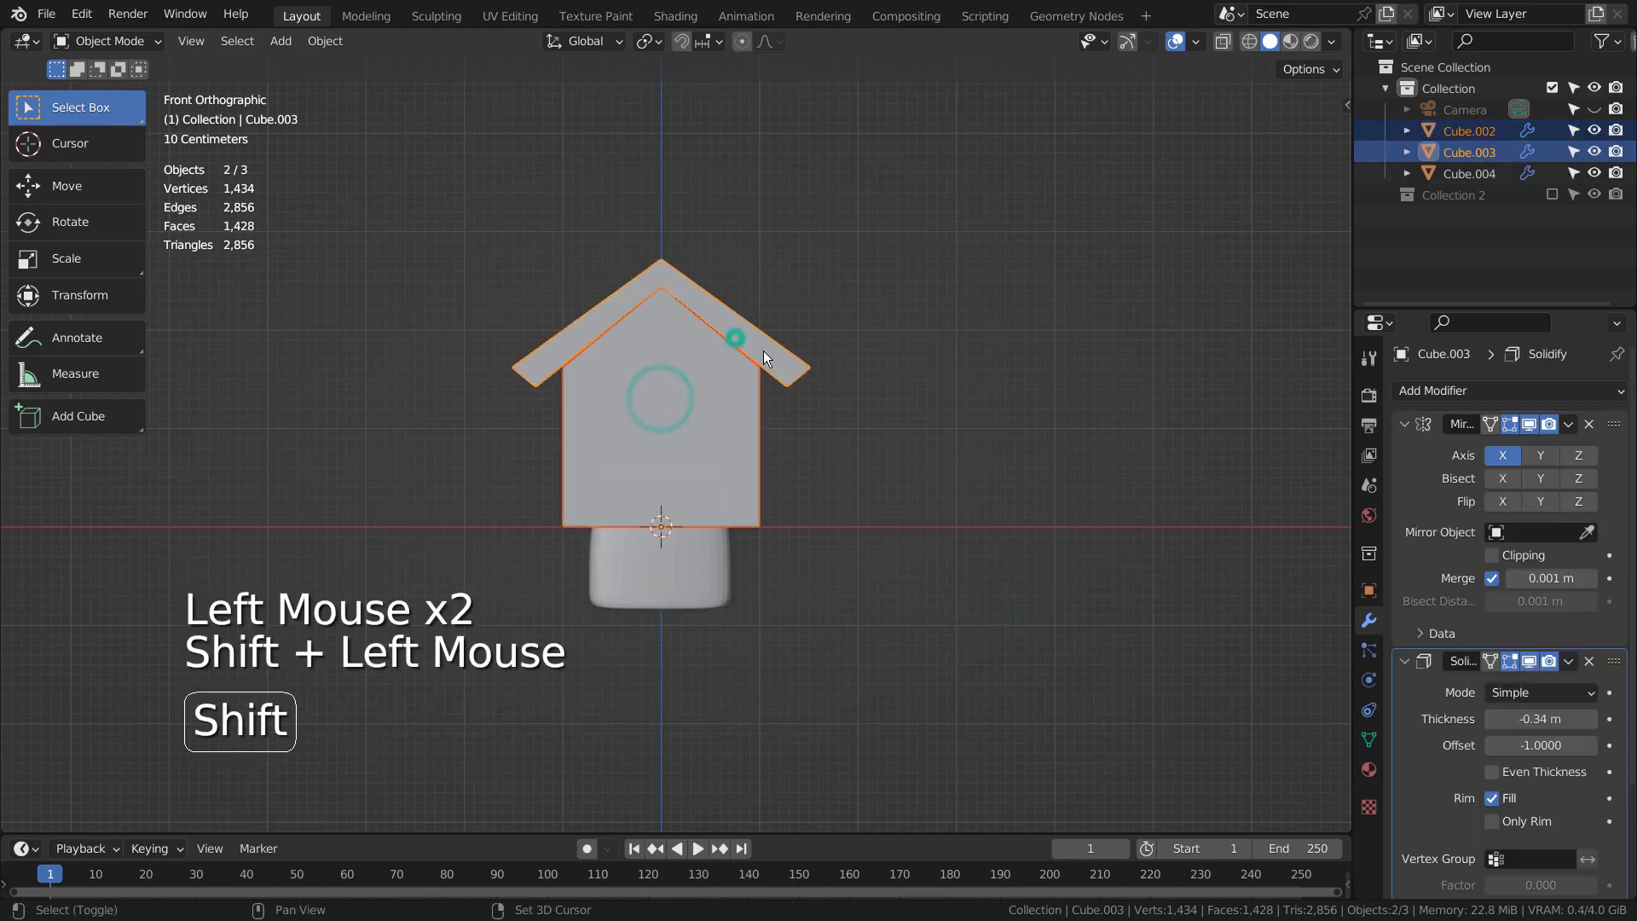
Scale the house and roof slightly shorter, then raise the arch block along Z to doorway height.
{"action": "left_click", "coordinate": [1161, 533]}
{"action": "key", "text": "s"}
{"action": "key", "text": "z"}
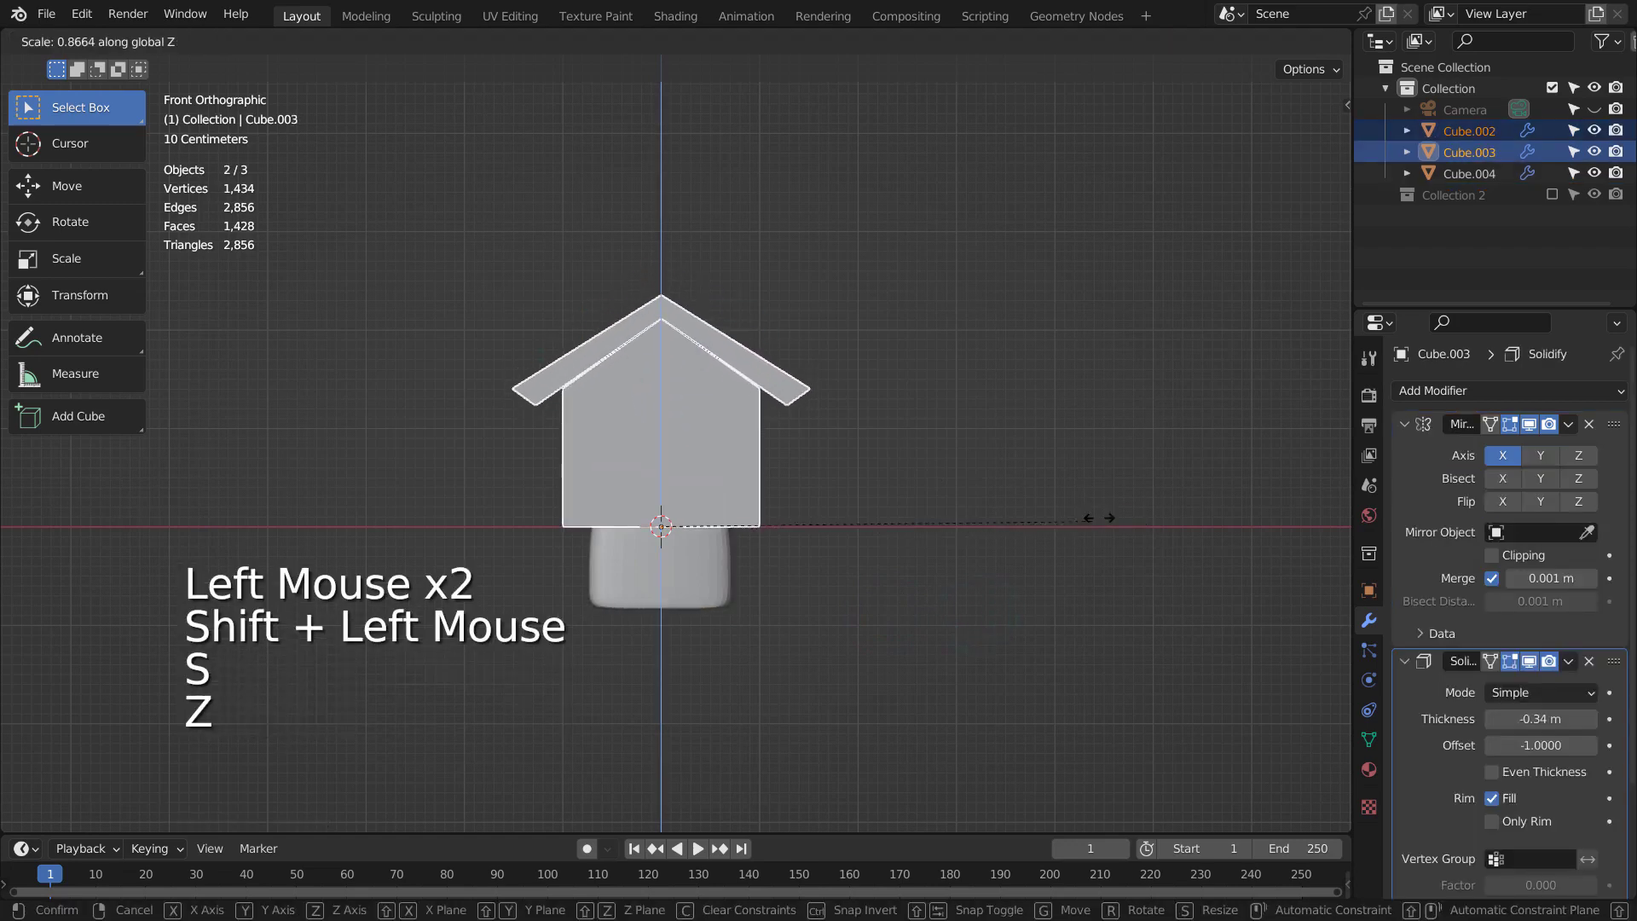
{"action": "left_click", "coordinate": [1147, 481]}
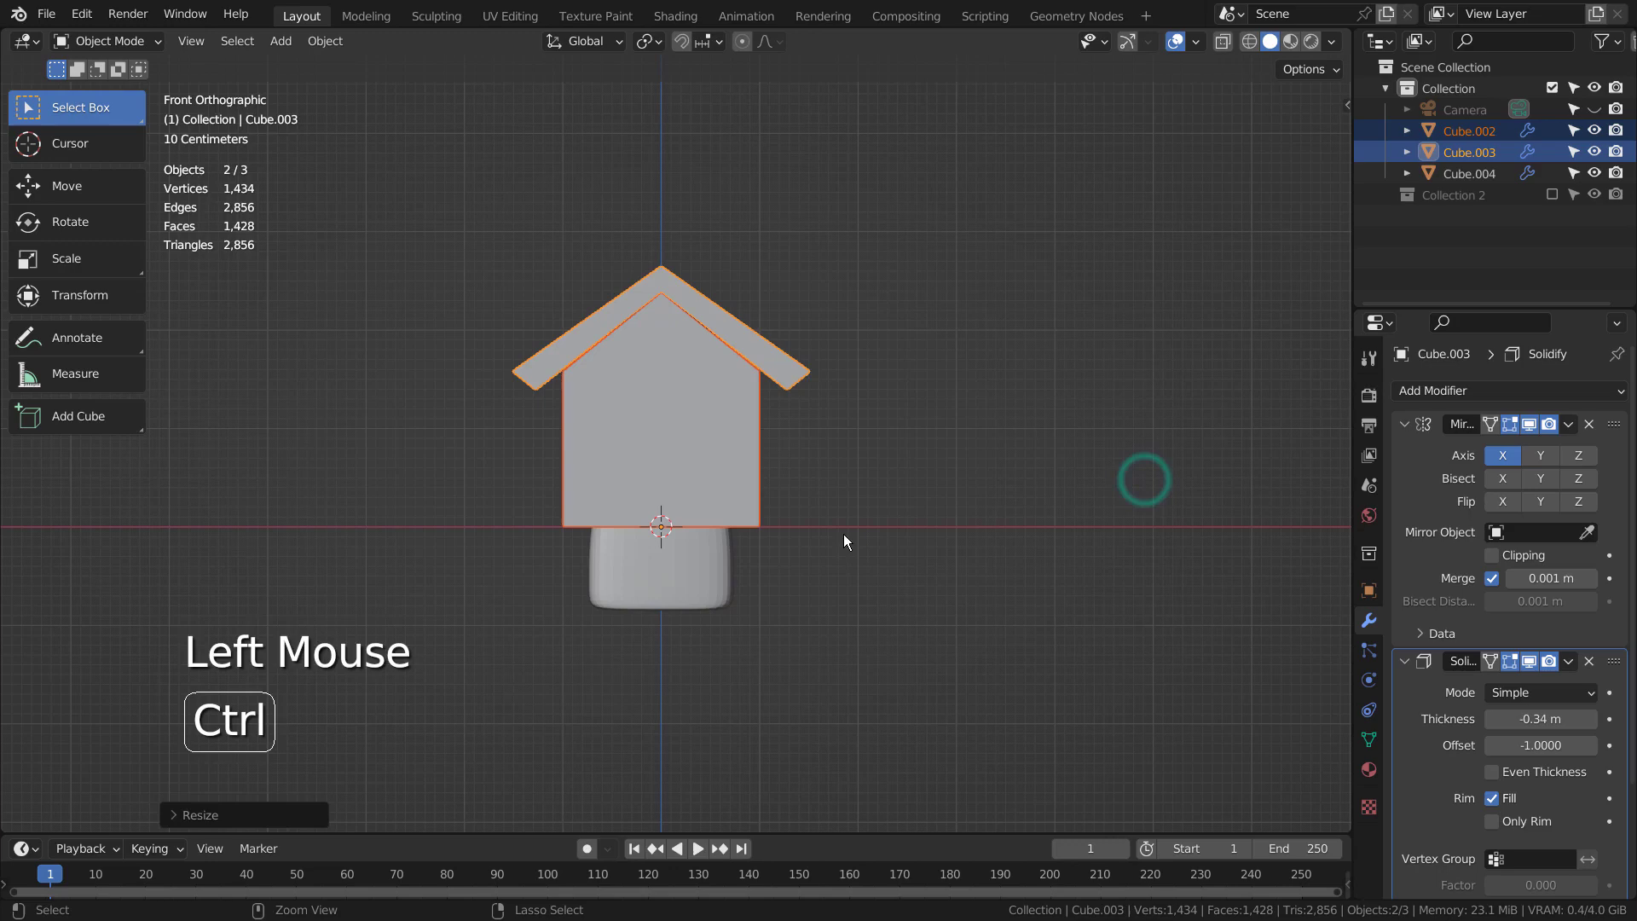
{"action": "key", "text": "ctrl+z"}
{"action": "left_click", "coordinate": [700, 567]}
{"action": "key", "text": "g"}
{"action": "key", "text": "y"}
{"action": "key", "text": "z"}
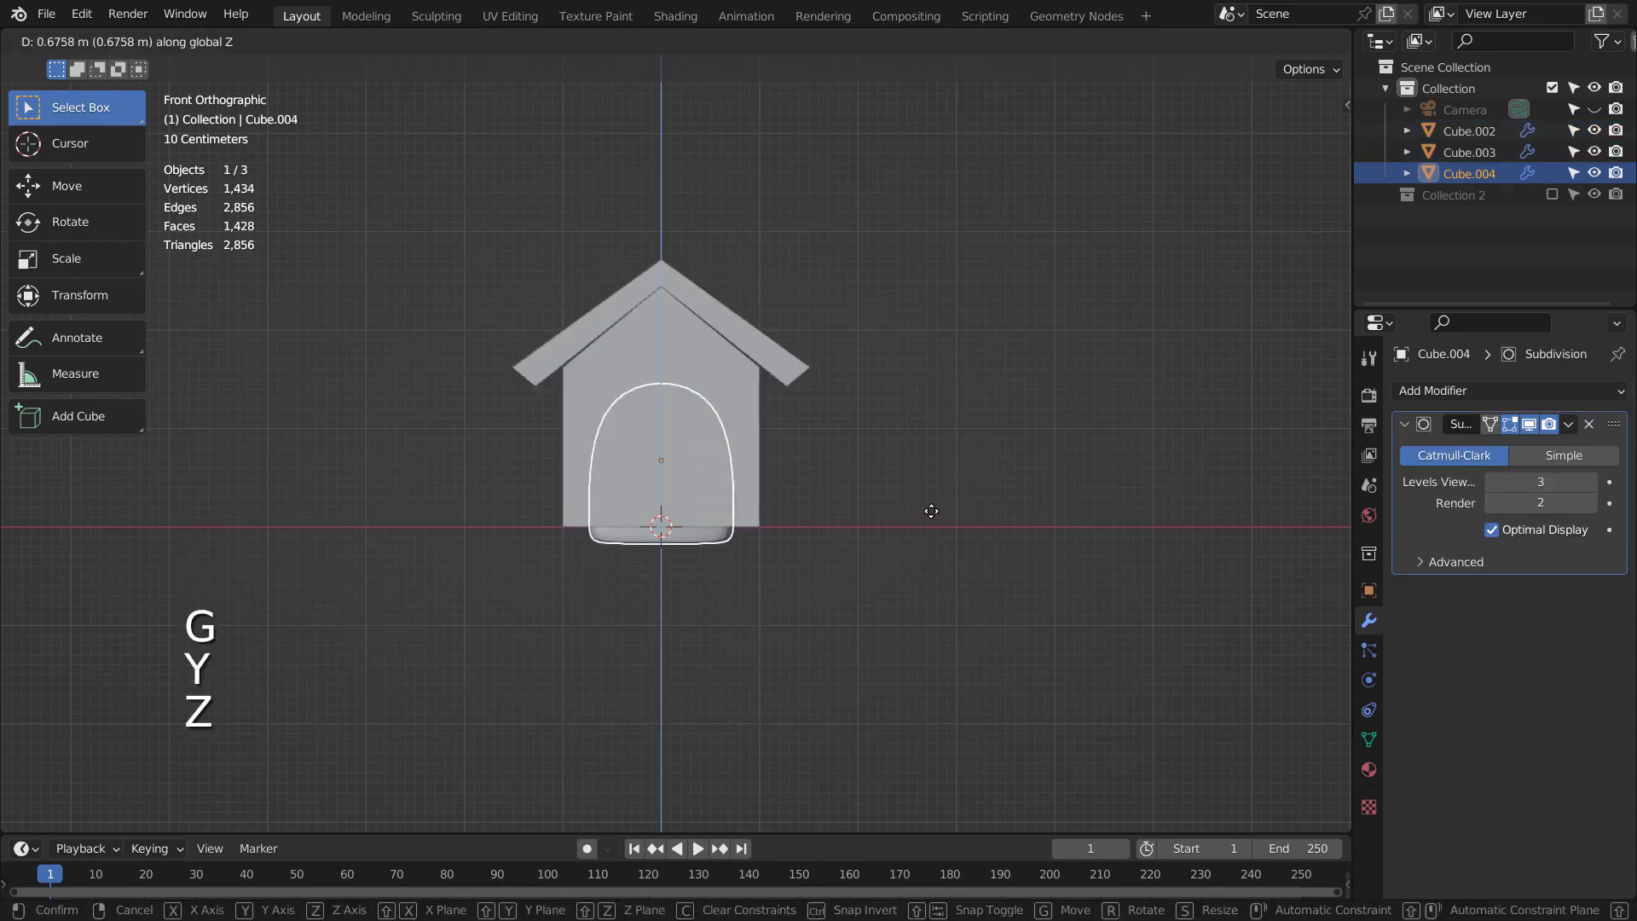
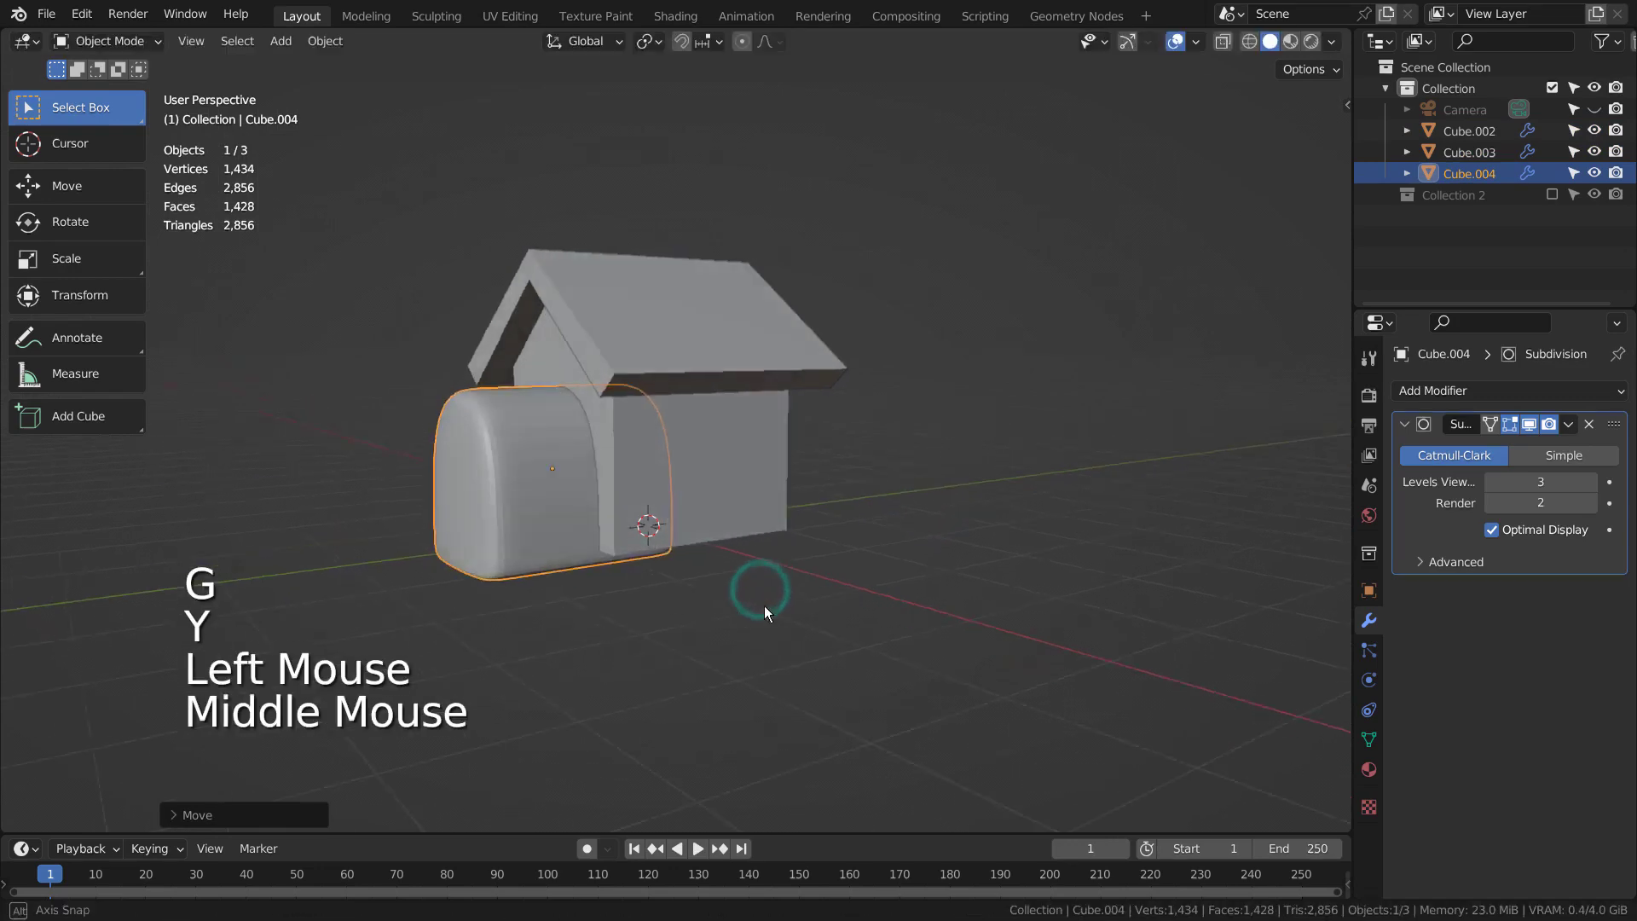
Move the arch block along X so it passes through the house front.
{"action": "left_click", "coordinate": [737, 499]}
{"action": "key", "text": "Tab"}
{"action": "key", "text": "3"}
{"action": "key", "text": "x"}
{"action": "left_click", "coordinate": [721, 517]}
{"action": "key", "text": "Tab"}
{"action": "middle_click", "coordinate": [654, 457]}
Cut the doorway with a Boolean Difference using Cube.004, apply it, and delete the cutter block.
{"action": "left_click", "coordinate": [692, 412]}
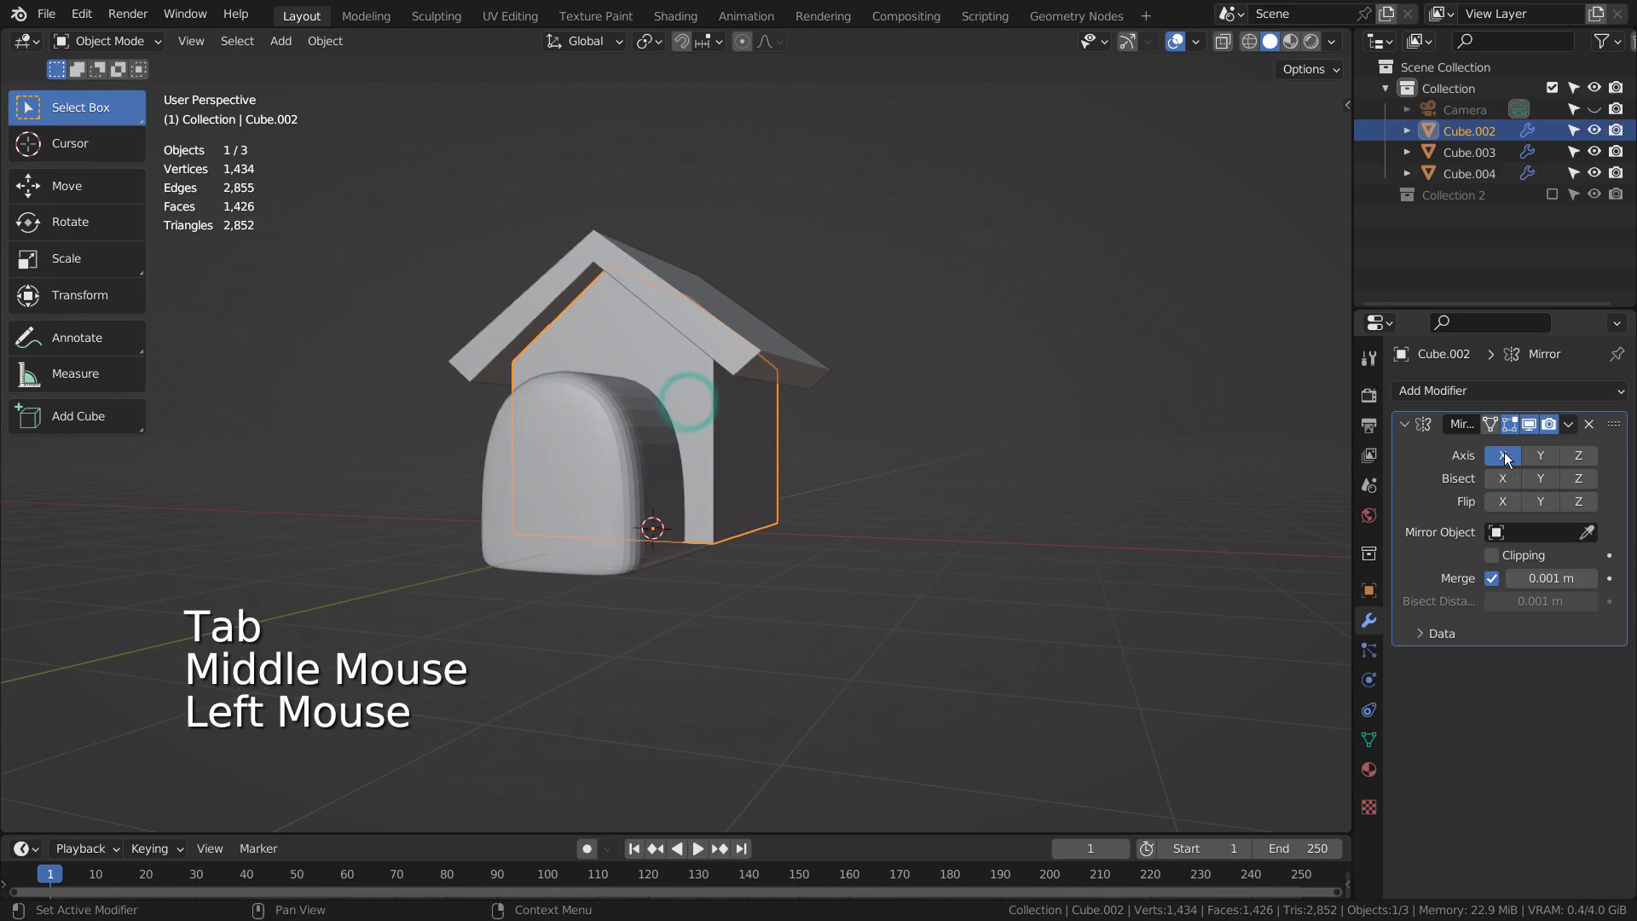
{"action": "left_click", "coordinate": [1407, 498]}
{"action": "key", "text": "ctrl+a"}
{"action": "left_click", "coordinate": [1459, 394]}
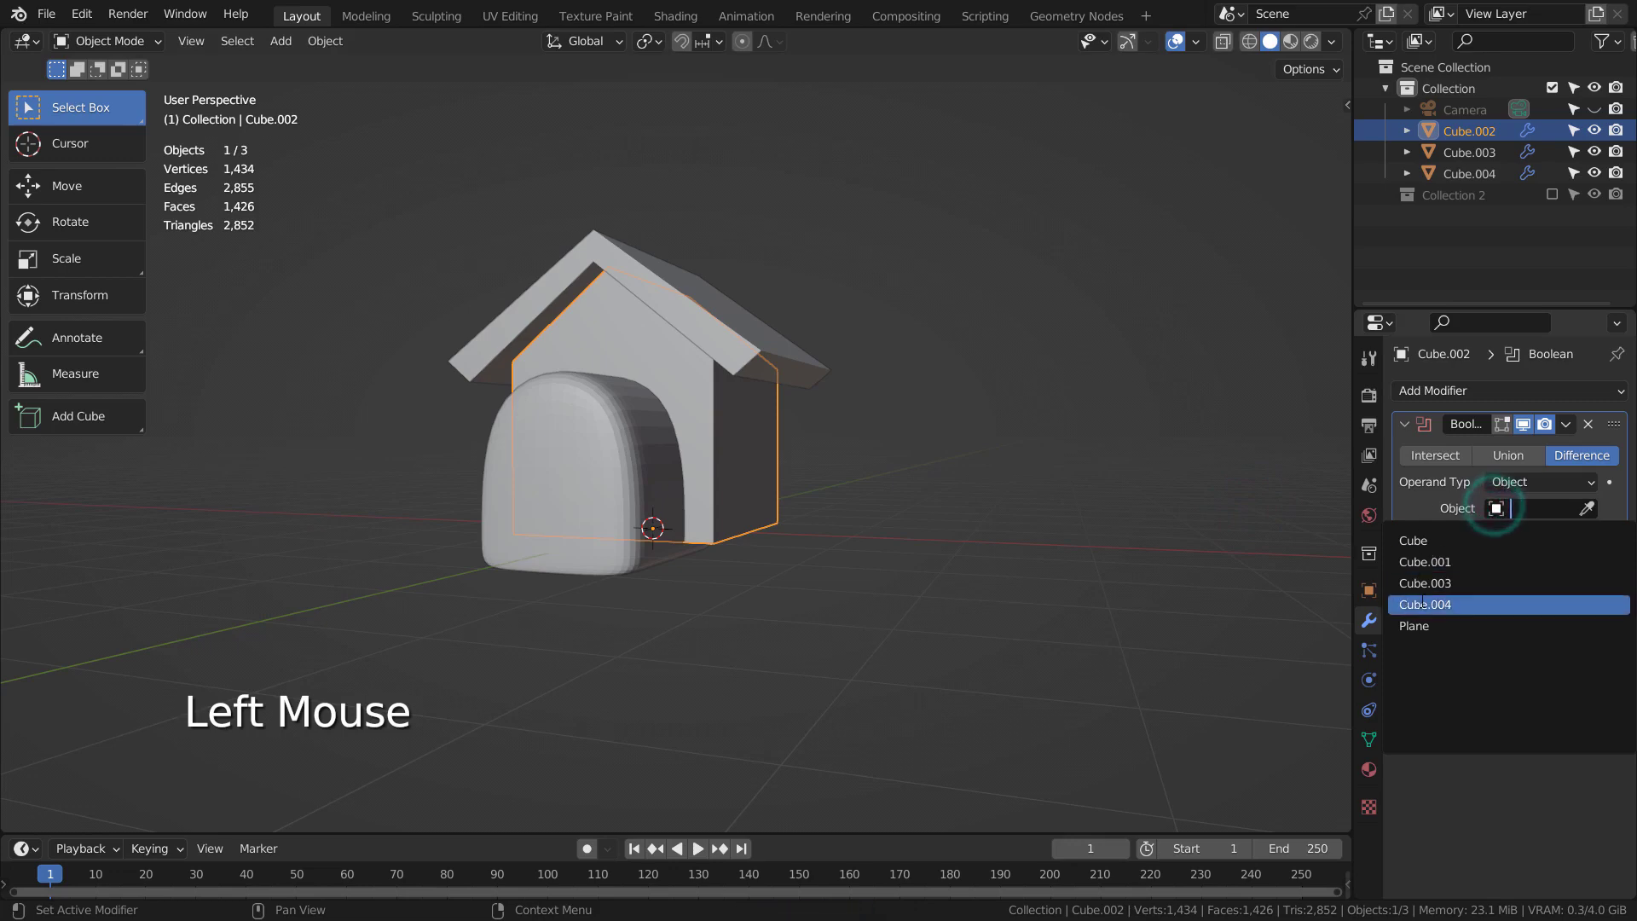
{"action": "left_click", "coordinate": [1415, 527]}
{"action": "key", "text": "ctrl+a"}
{"action": "left_click", "coordinate": [630, 505]}
{"action": "key", "text": "x"}
{"action": "left_click", "coordinate": [735, 465]}
{"action": "middle_click", "coordinate": [741, 550]}
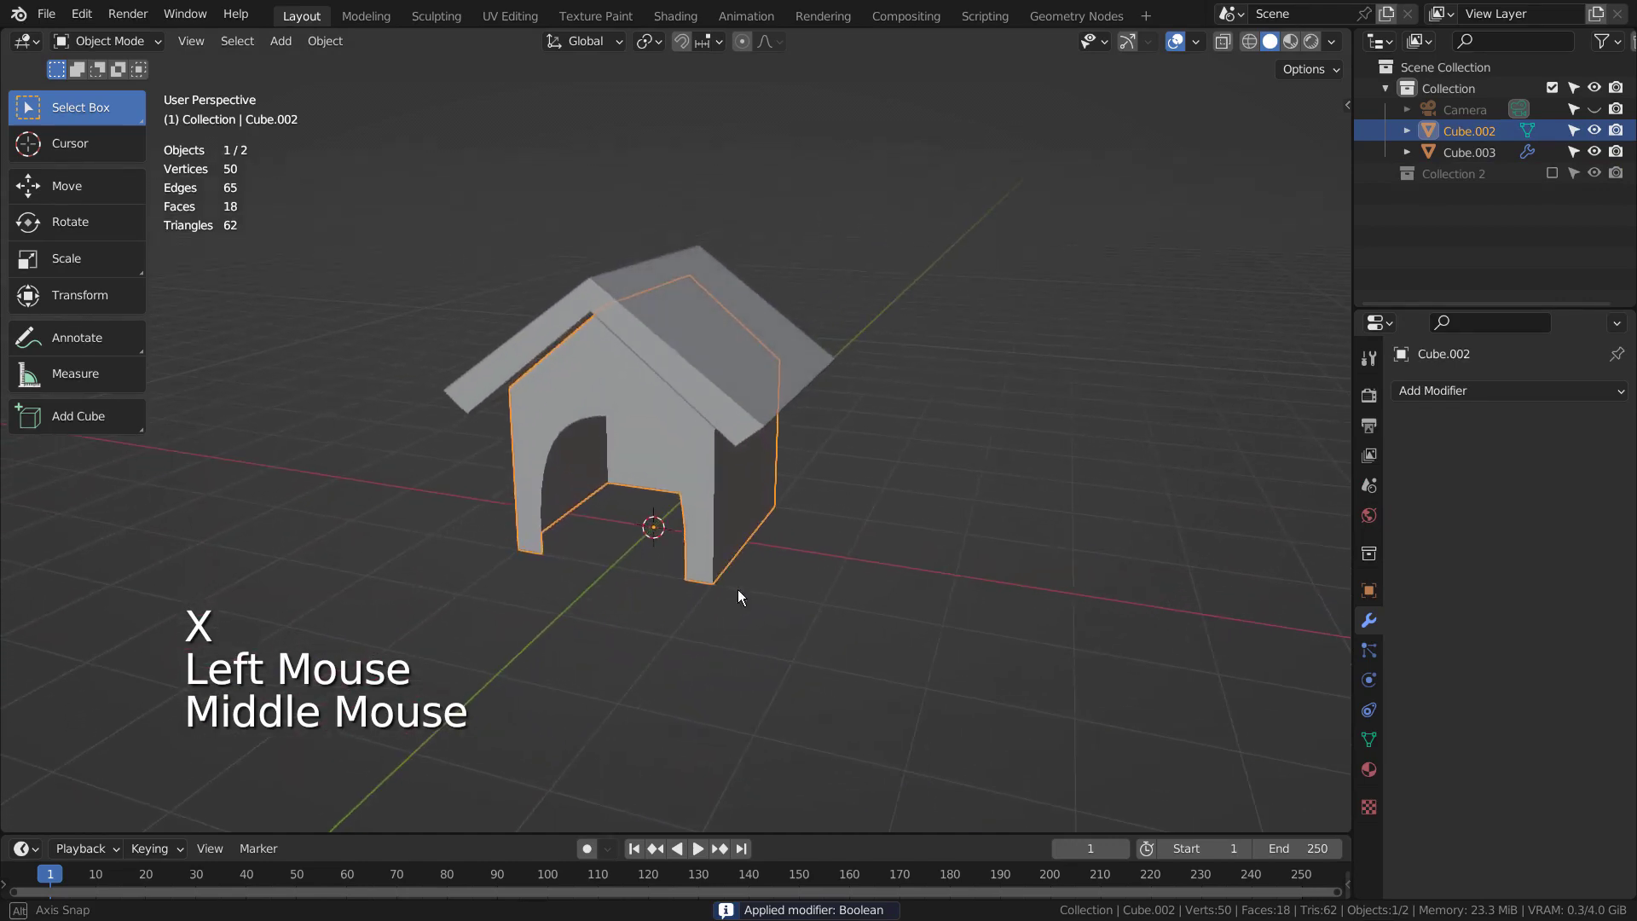
Add a plane and scale it up into a large ground under the doghouse.
{"action": "left_click", "coordinate": [980, 511]}
{"action": "key", "text": "shift+a"}
{"action": "key", "text": "s"}
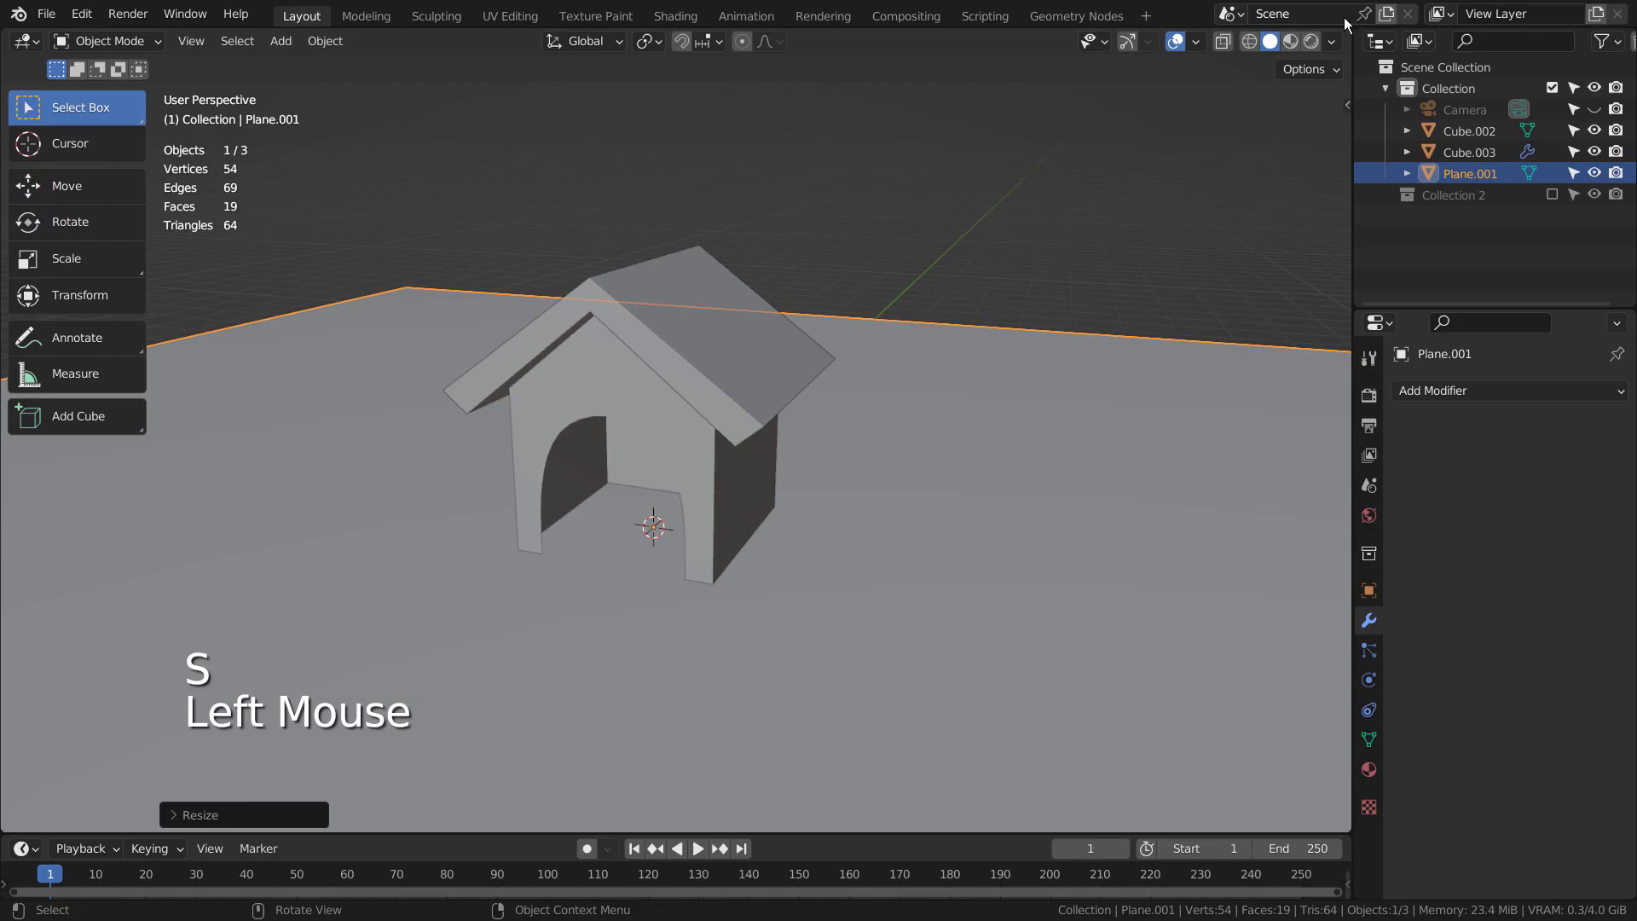
{"action": "left_click", "coordinate": [948, 180]}
{"action": "left_click", "coordinate": [947, 178]}
{"action": "middle_click", "coordinate": [897, 203]}
Switch the viewport shading to Rendered to show the scene.
{"action": "left_click", "coordinate": [1278, 83]}
{"action": "scroll", "scroll_direction": "down", "scroll_amount": 3}
{"action": "key", "text": "s"}
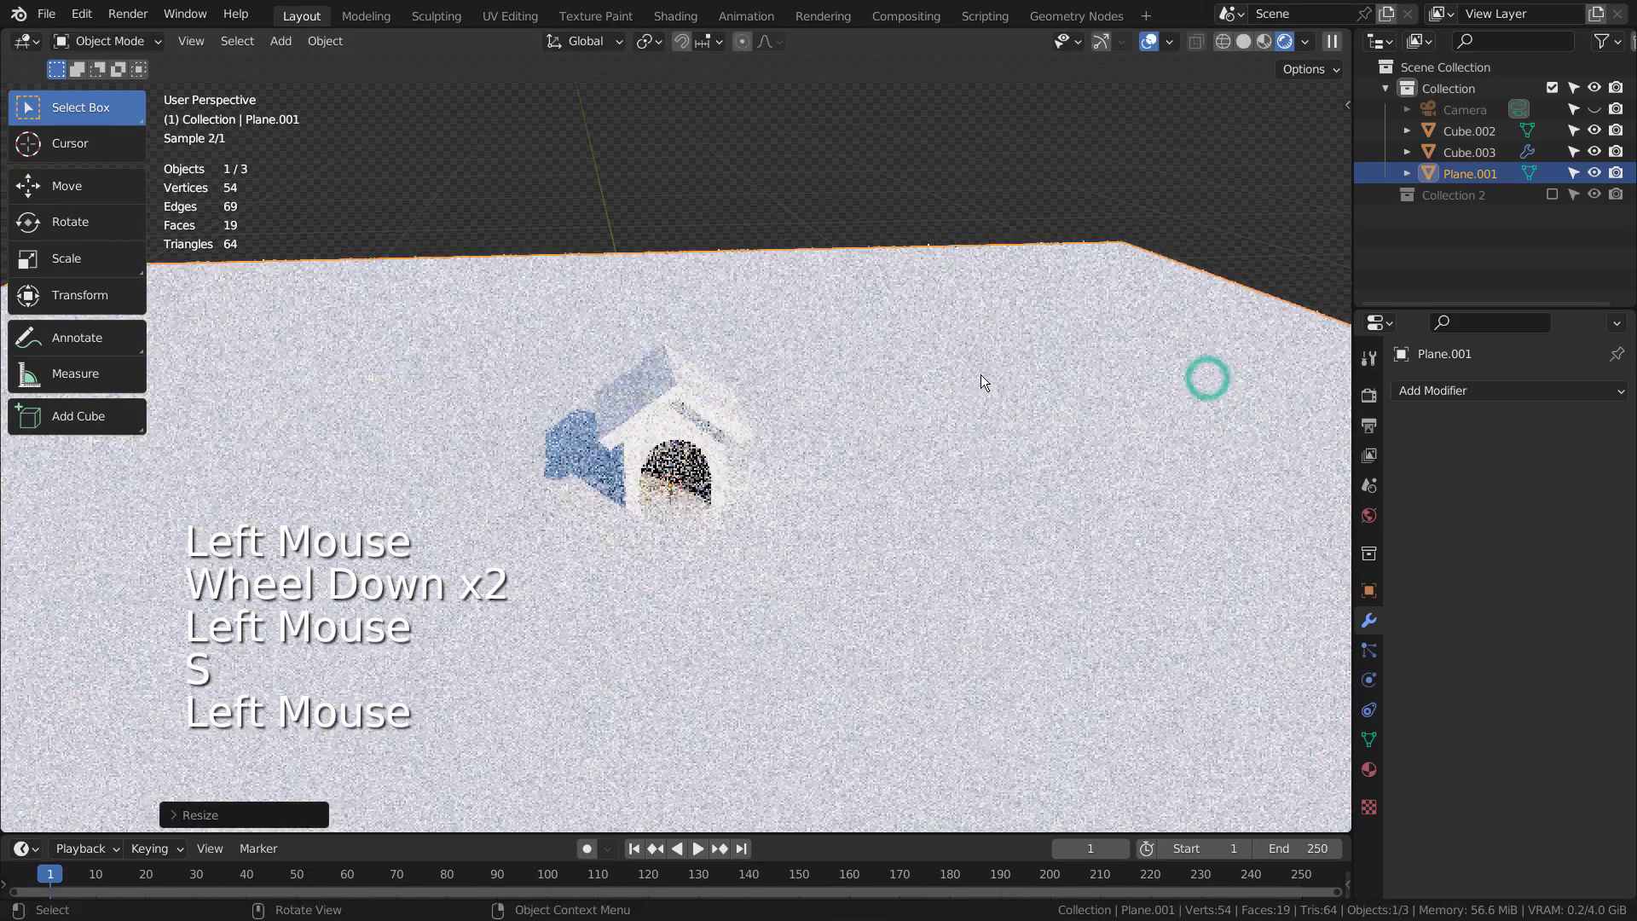
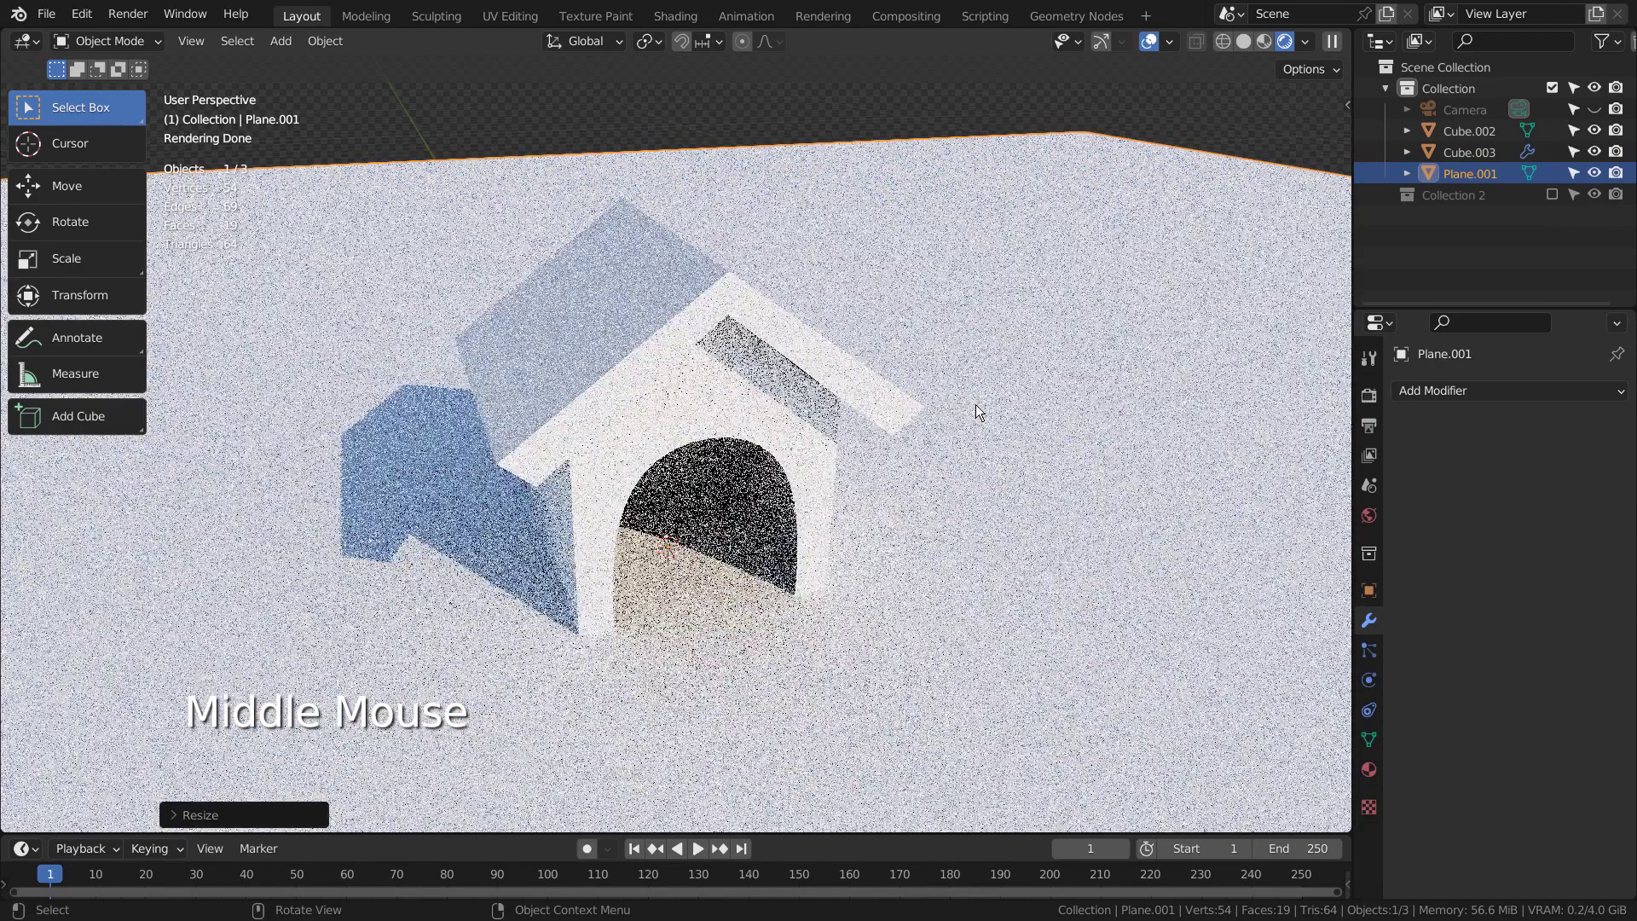
{"action": "left_click", "coordinate": [1383, 520]}
{"action": "left_click", "coordinate": [1455, 562]}
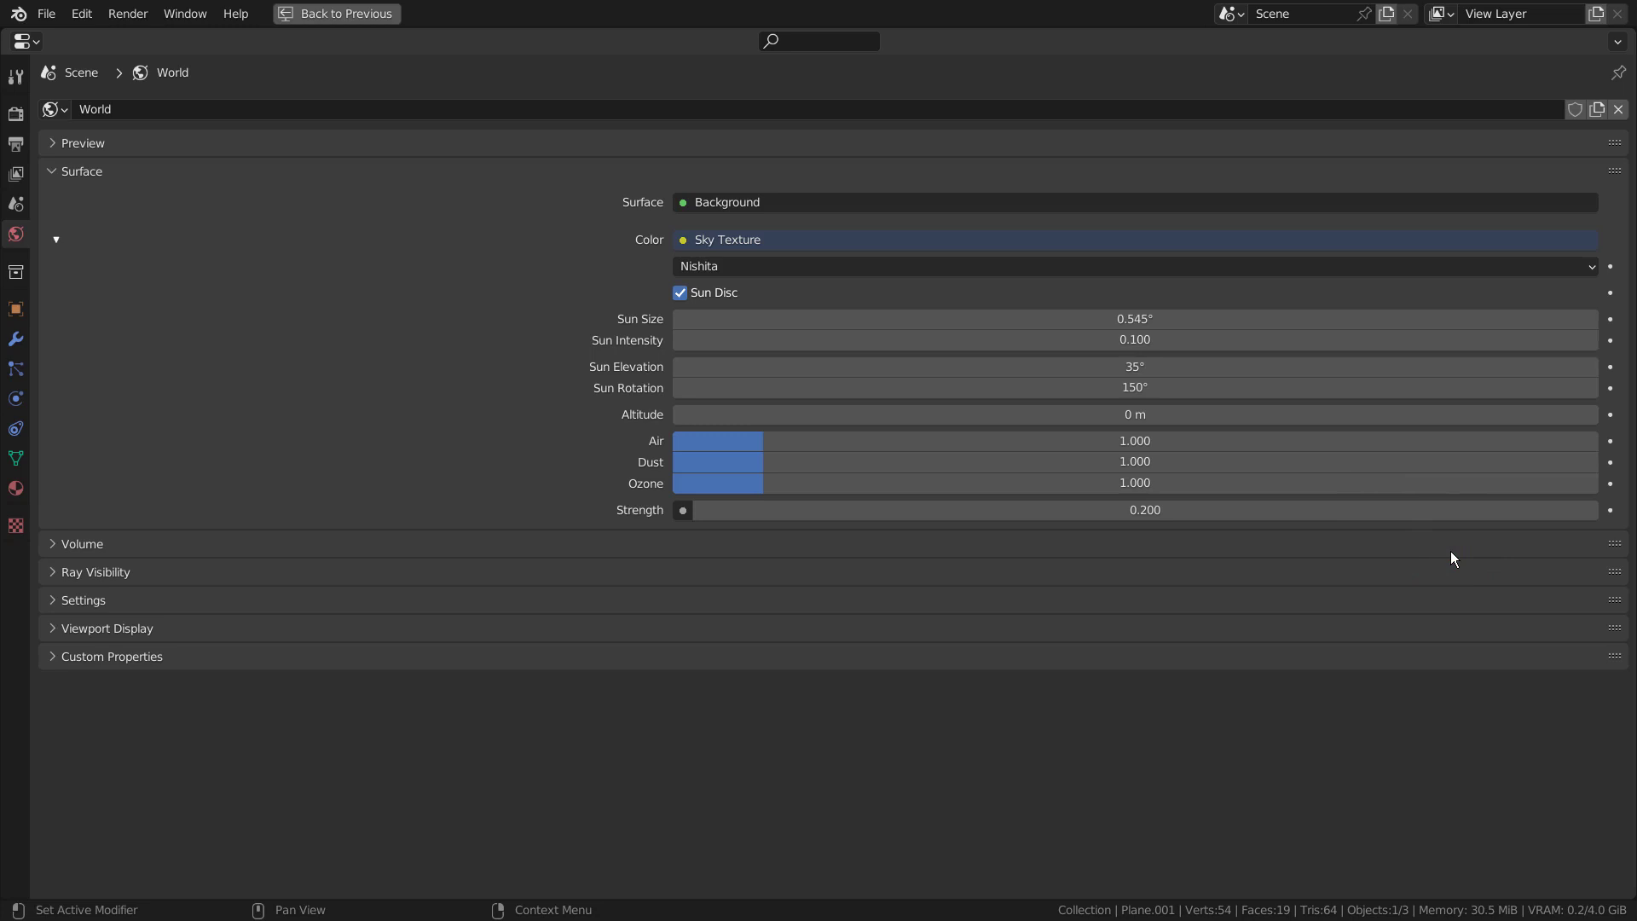
{"action": "key", "text": "ctrl+space"}
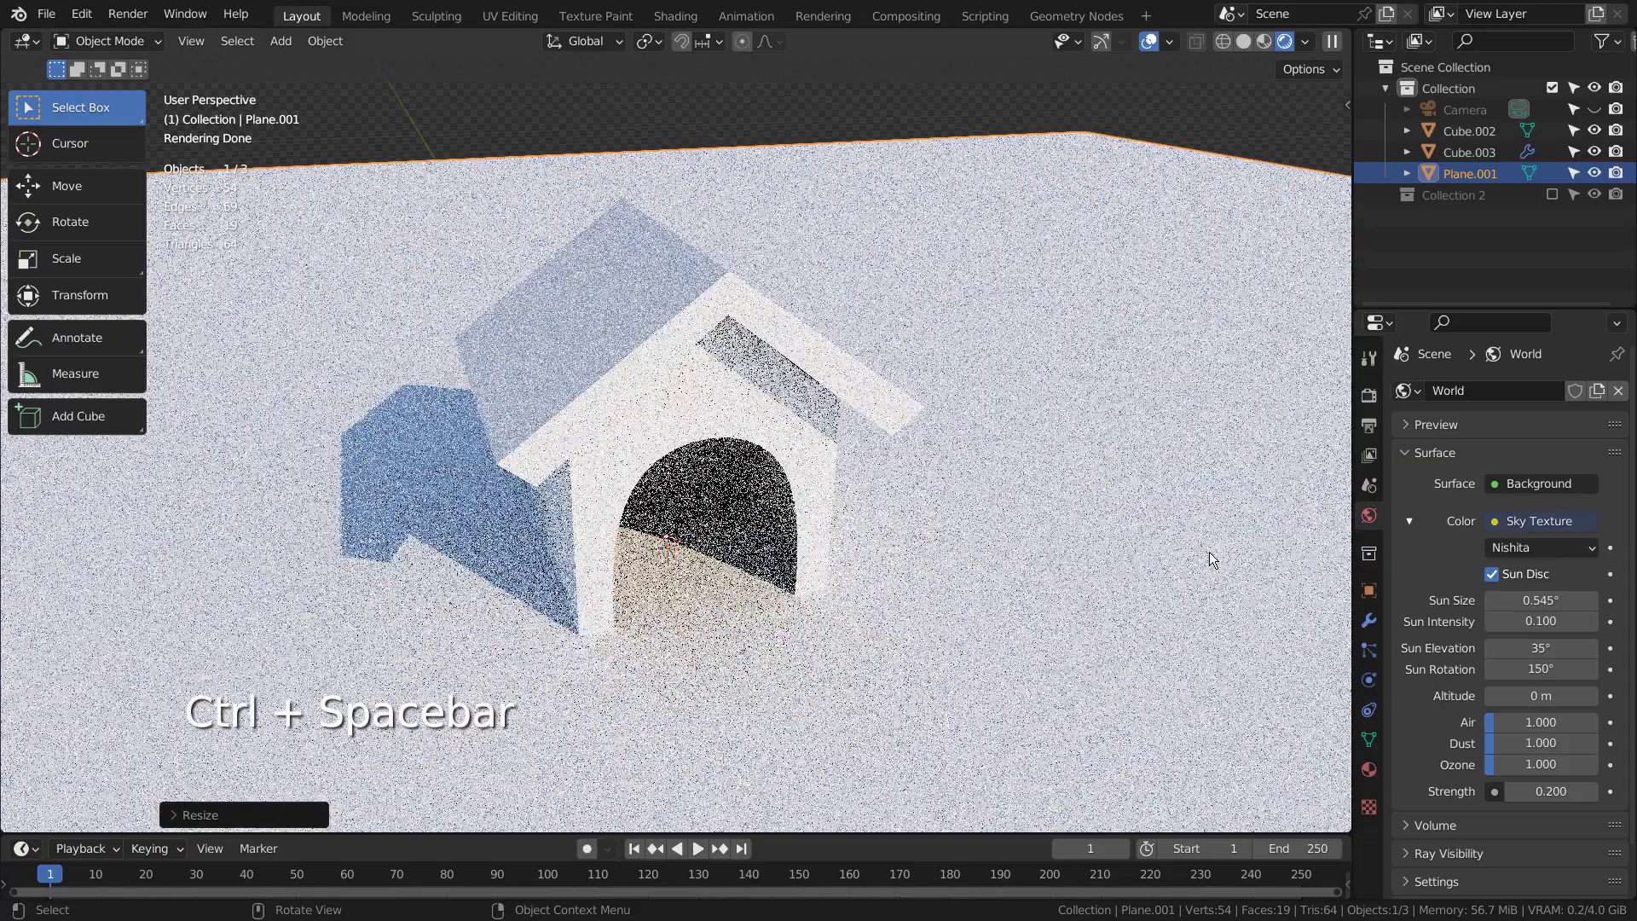